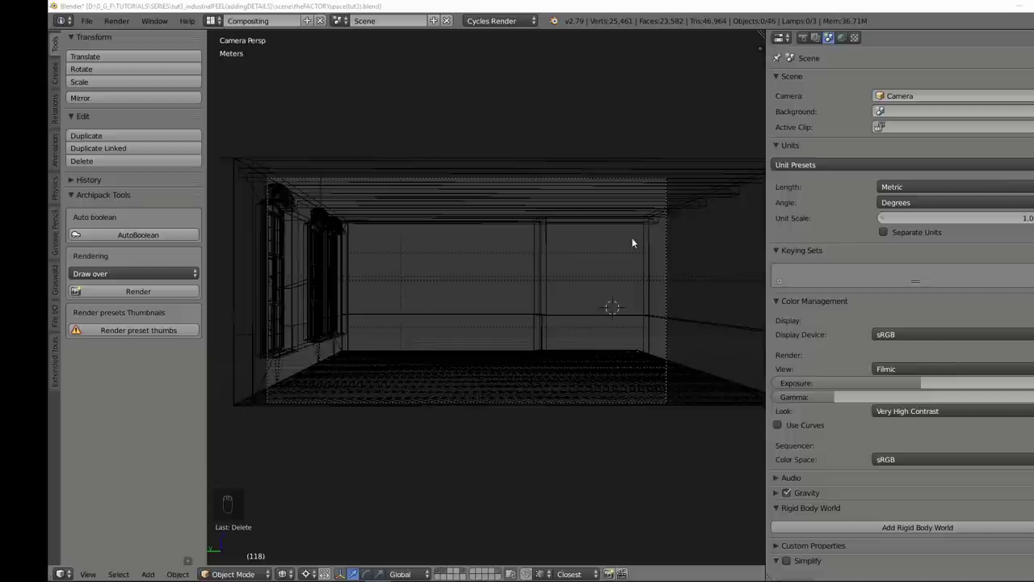
- Enter the camera view and scroll the Create tab to the Archipack Stair presets
middle_click(588, 318)
key("KP_0")
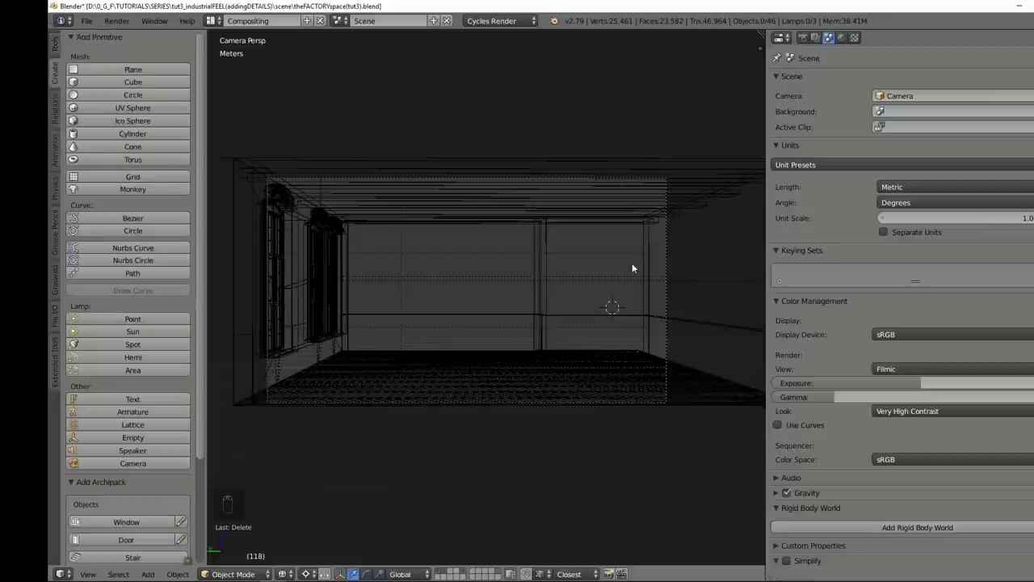
left_click_drag(627, 236, 167, 371)
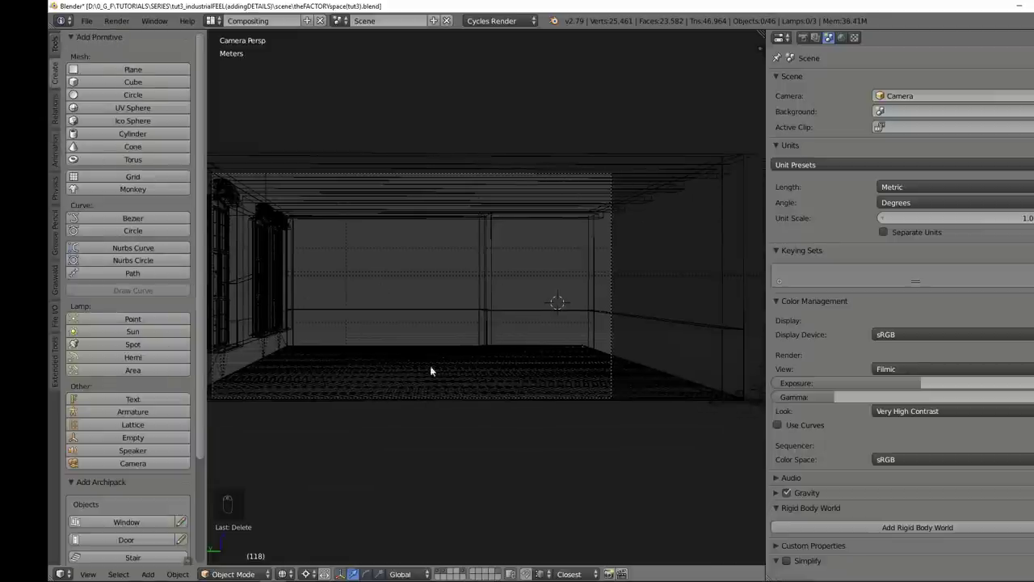
scroll("down", 3)
left_click_drag(191, 354, 134, 386)
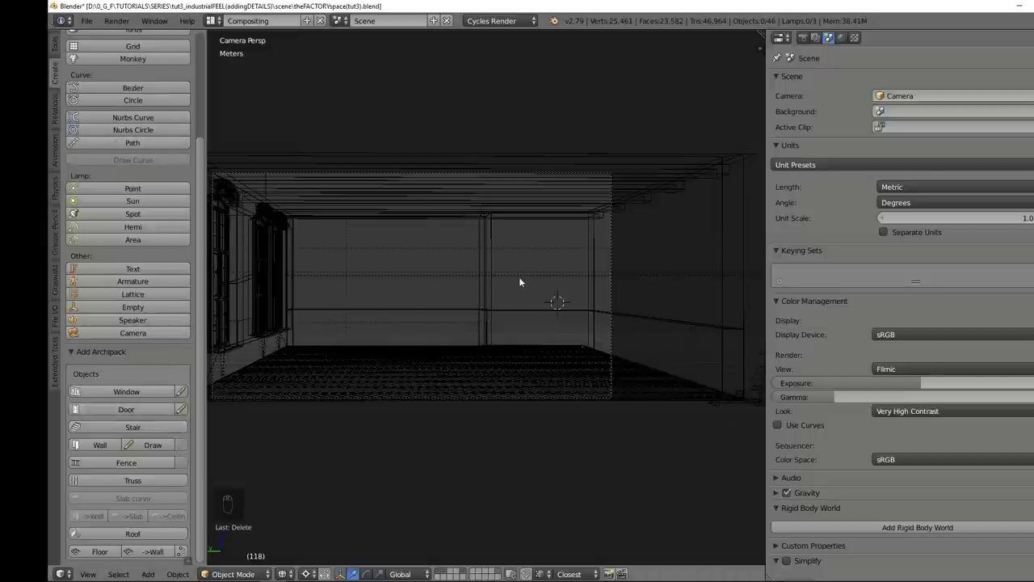
- Add the L wood-over-concrete stair, drop it near the wall and view it from above
key("shift+a")
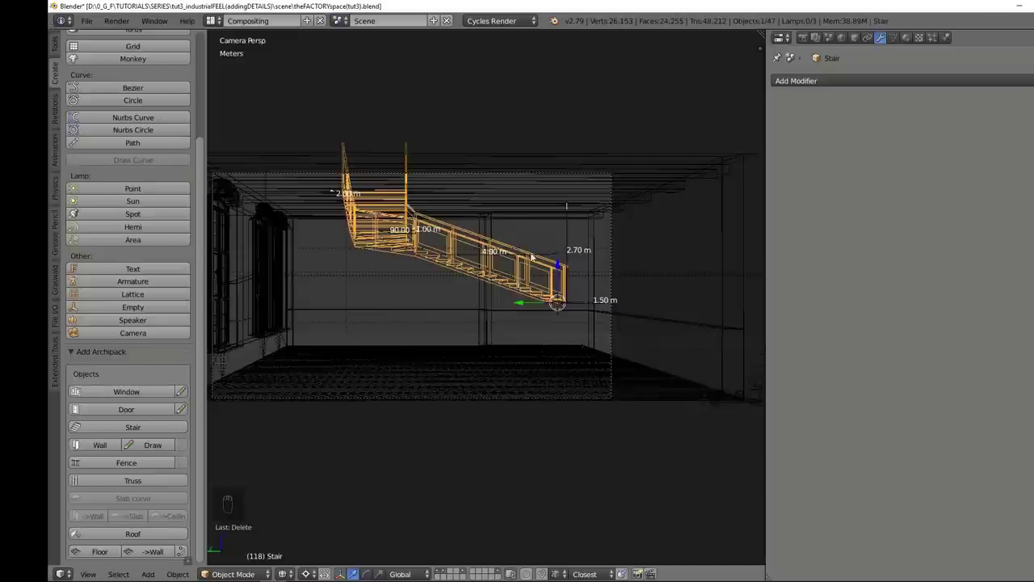
left_click_drag(510, 236, 510, 305)
left_click_drag(515, 319, 545, 290)
left_click_drag(545, 289, 719, 409)
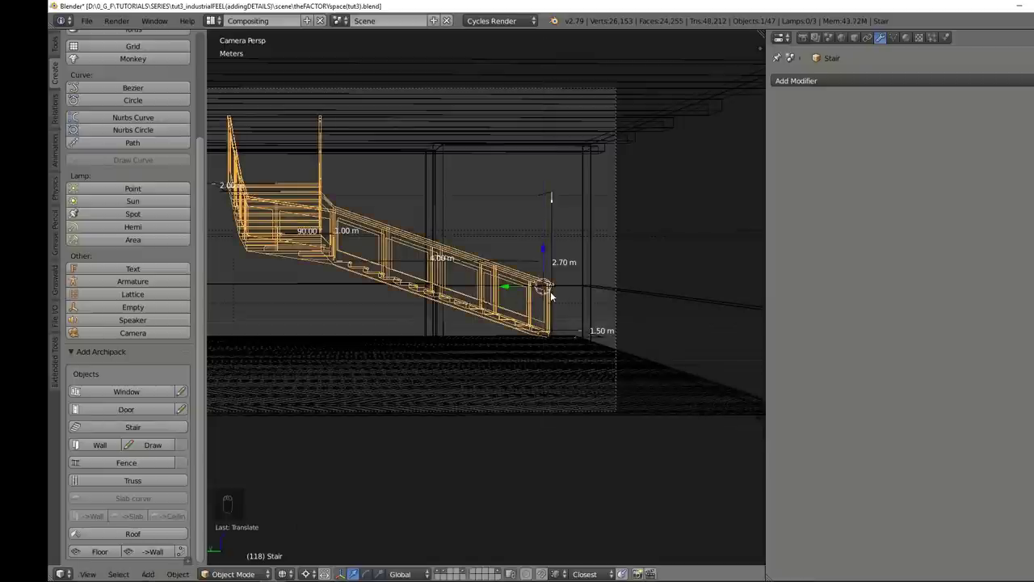
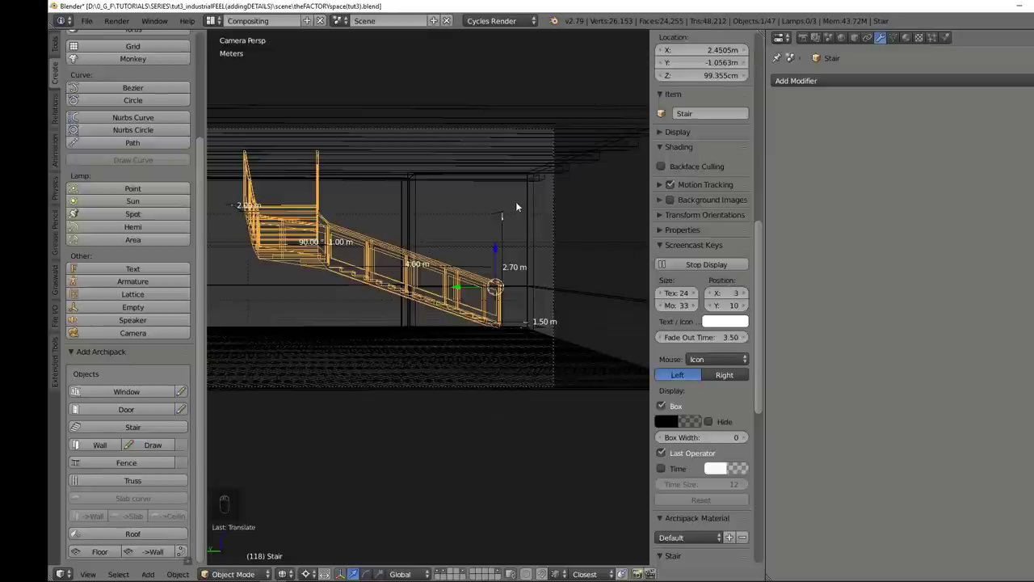
key("KP_7")
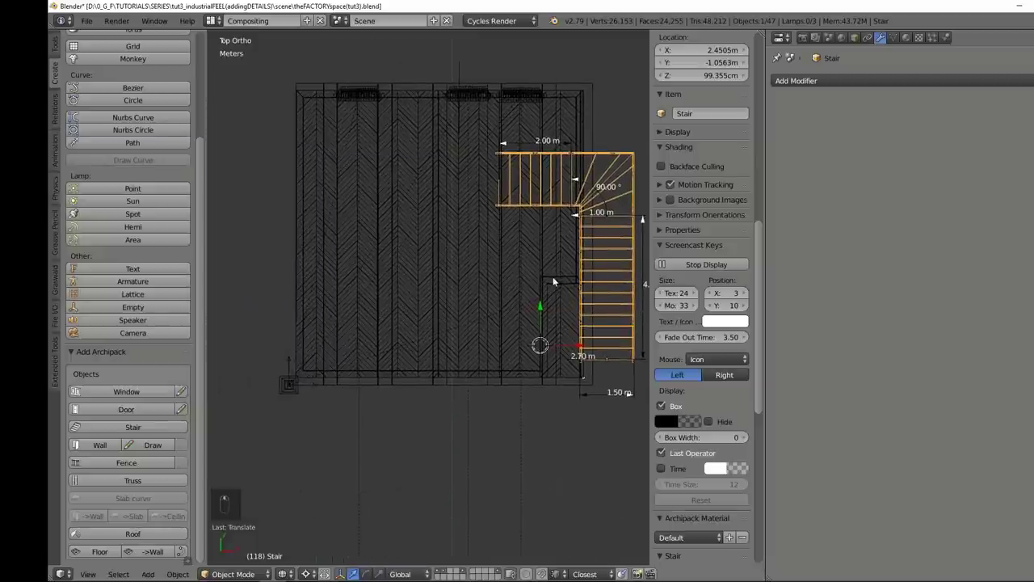
key("r")
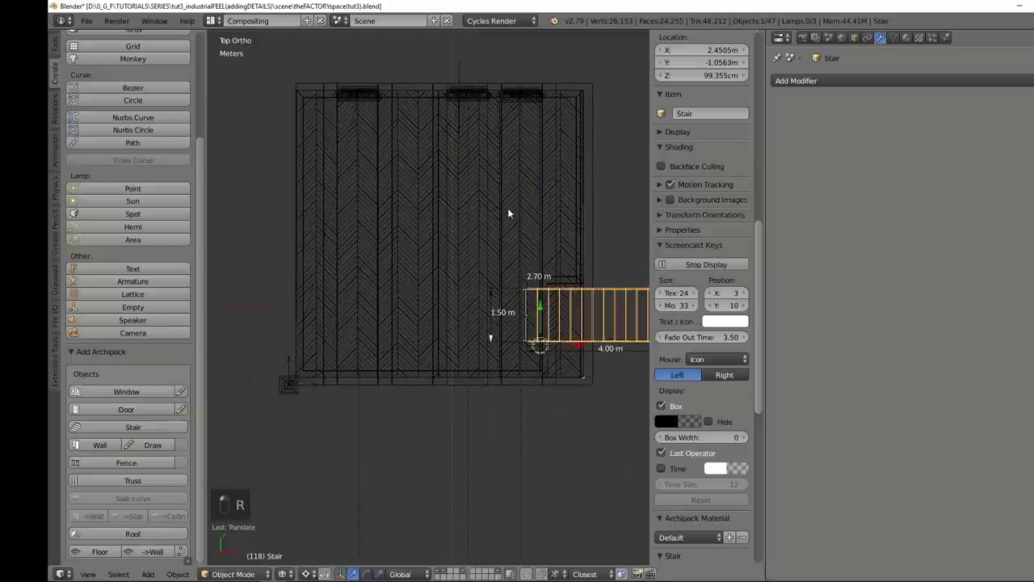
- Raise the stair height to 3.5 m and inspect it from top and front views
key("r")
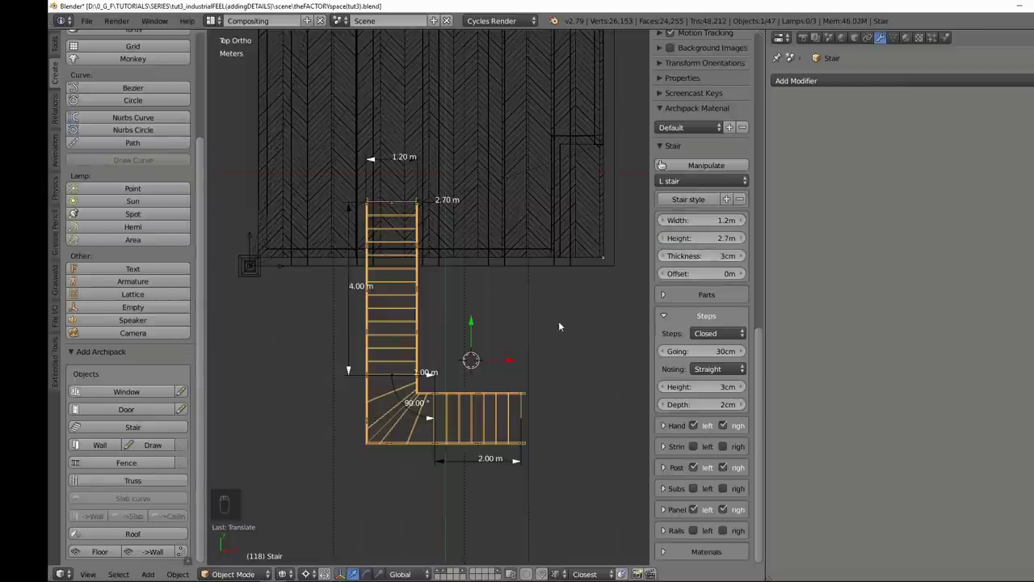
left_click_drag(565, 252, 722, 105)
left_click_drag(490, 198, 507, 261)
key("KP_7")
key("Page_Down")
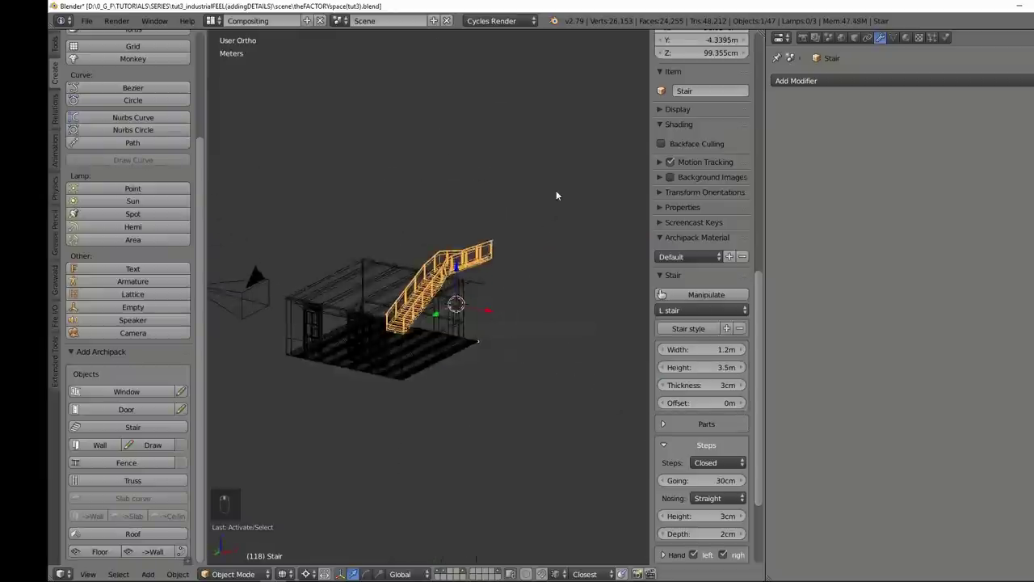
left_click_drag(486, 248, 492, 230)
key("KP_1")
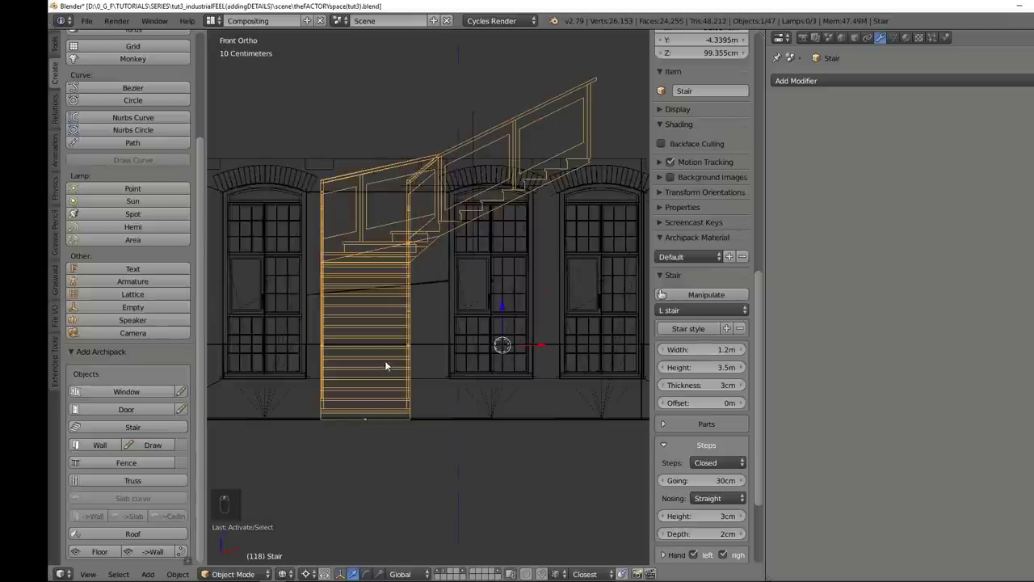
- Set the lower flight length to exactly 3.50 m and move the stair into the corner
key("KP_7")
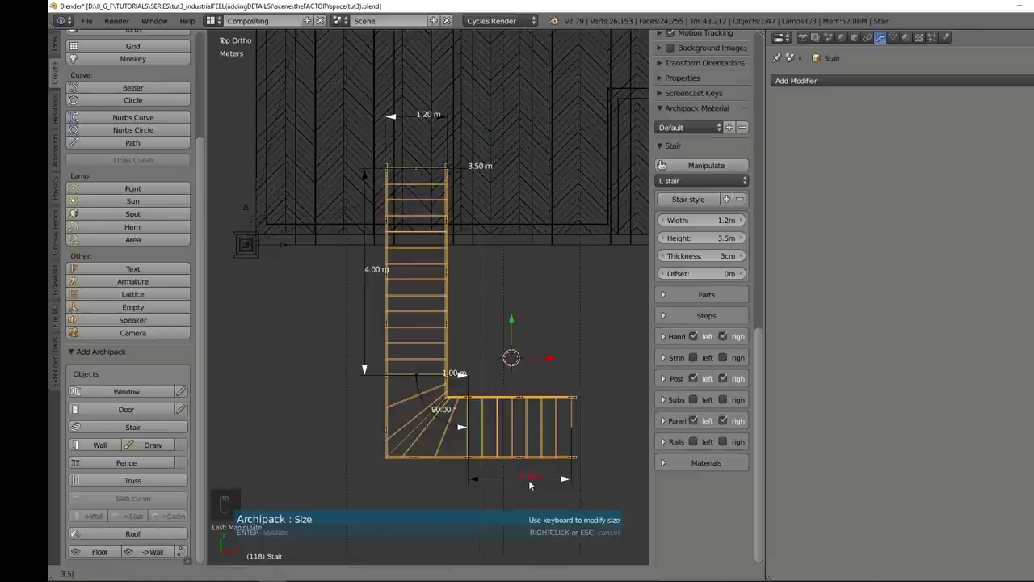
key("Return")
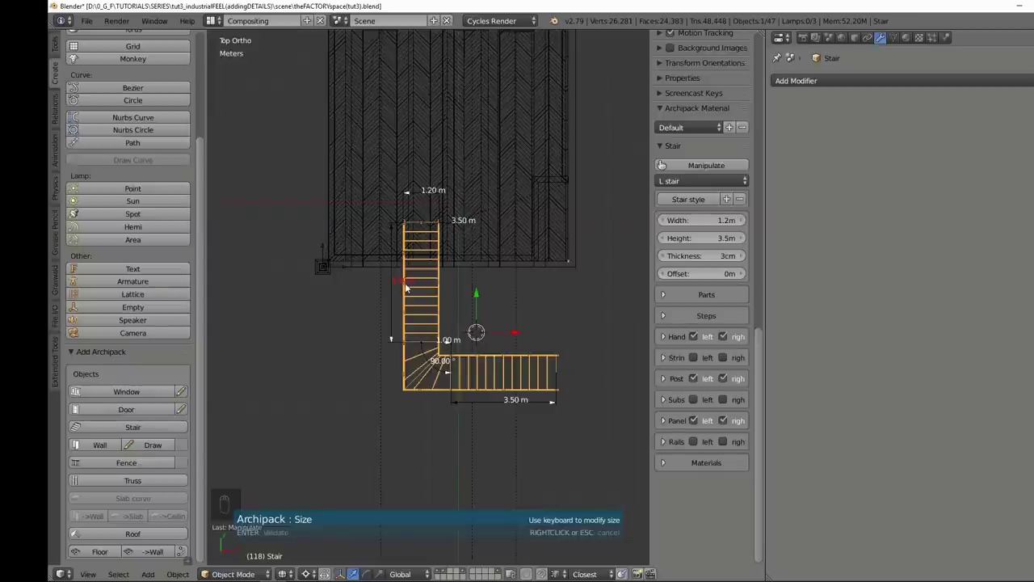
key("Return")
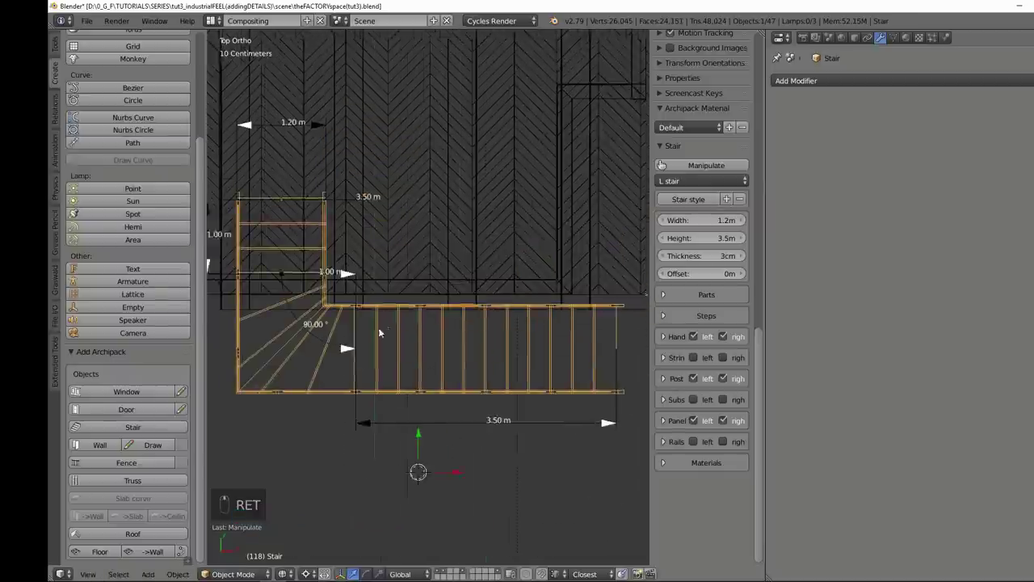
left_click_drag(516, 309, 516, 267)
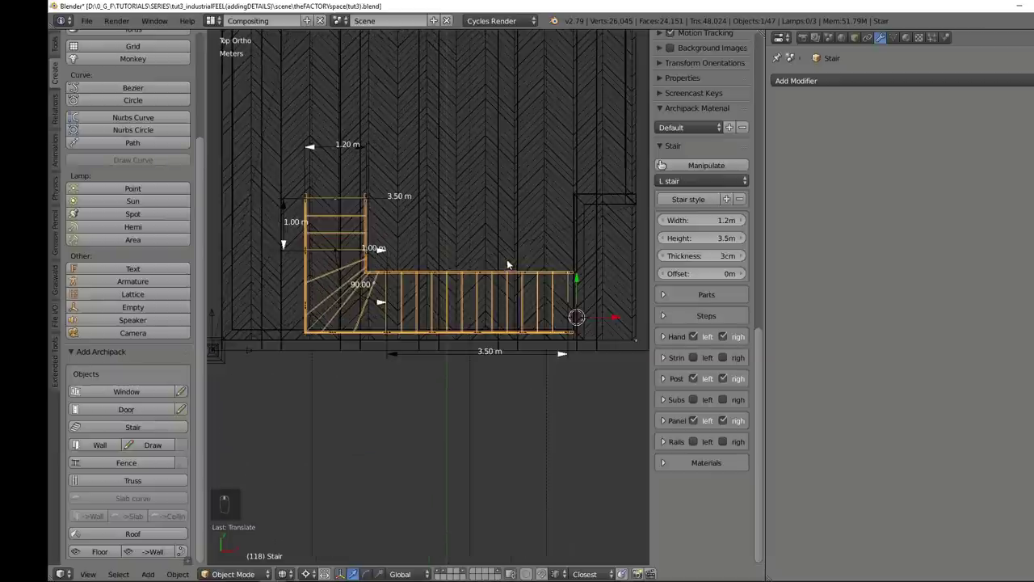
- Orbit and switch to side views to see the staircase profile
left_click_drag(540, 301, 552, 343)
left_click_drag(570, 345, 486, 221)
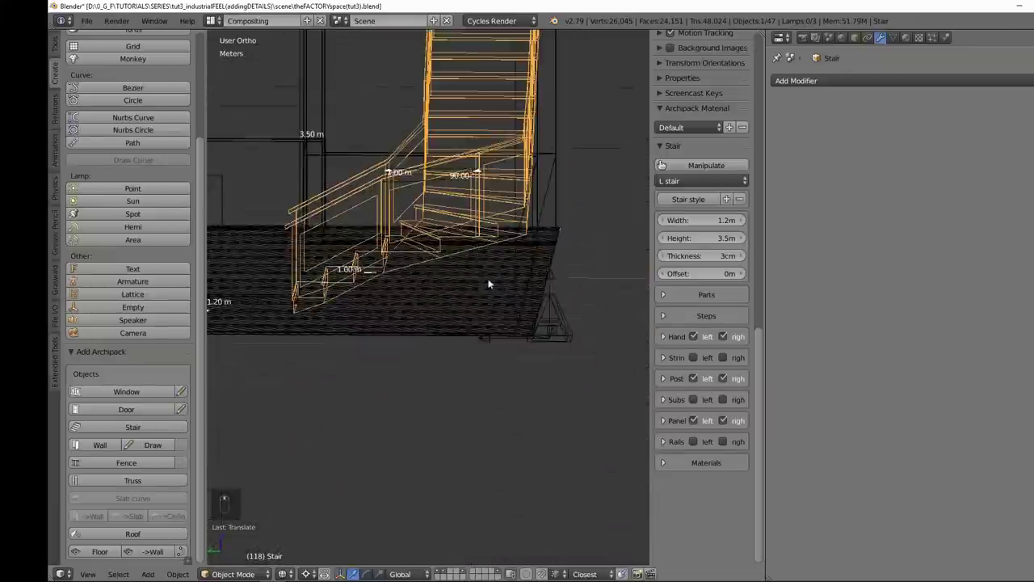
key("KP_1")
key("KP_3")
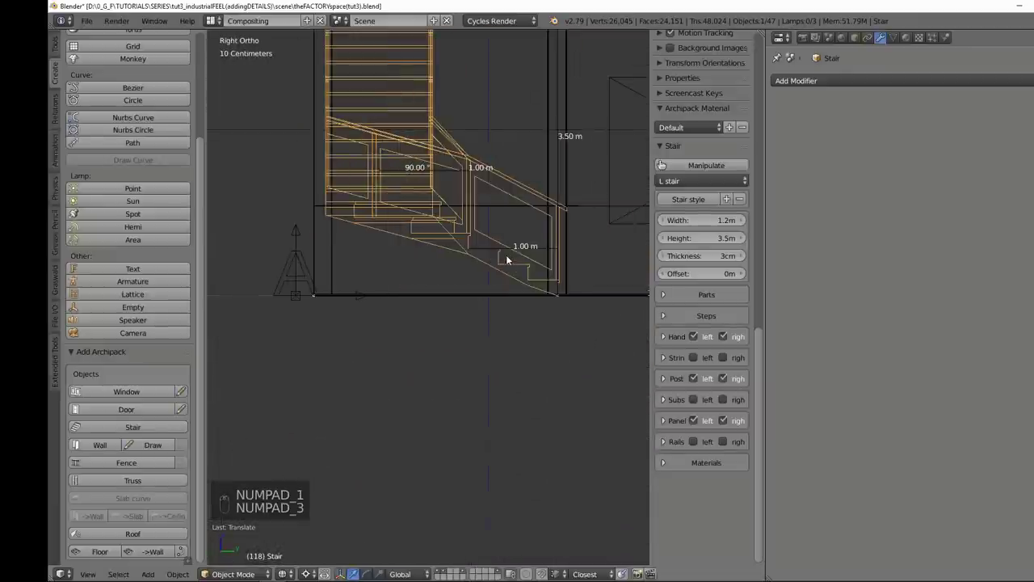
key("KP_1")
key("KP_3")
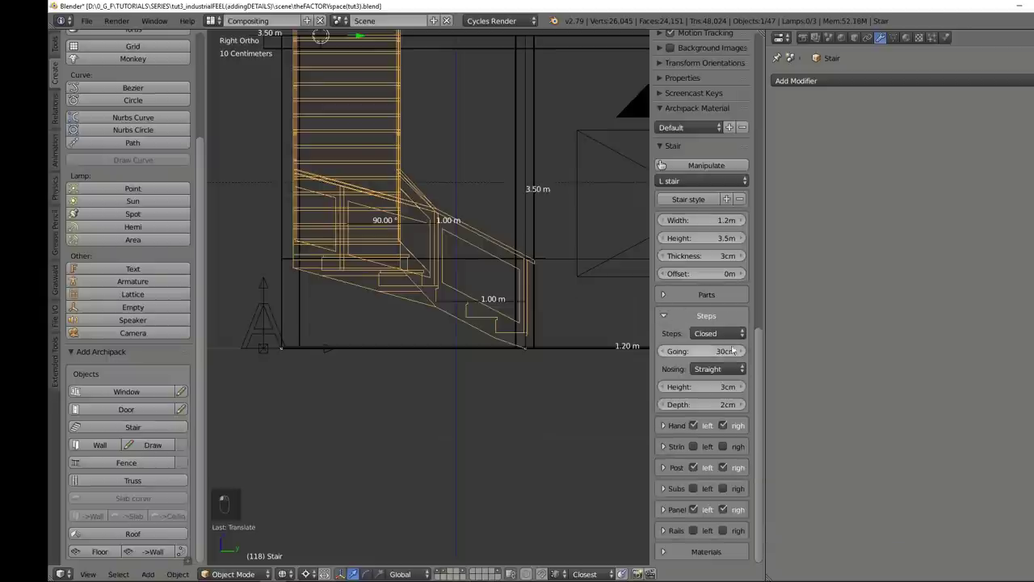
- Switch the steps to Open and add a left stringer 2 cm wide, 30 cm tall
left_click_drag(534, 323, 522, 308)
middle_click(506, 301)
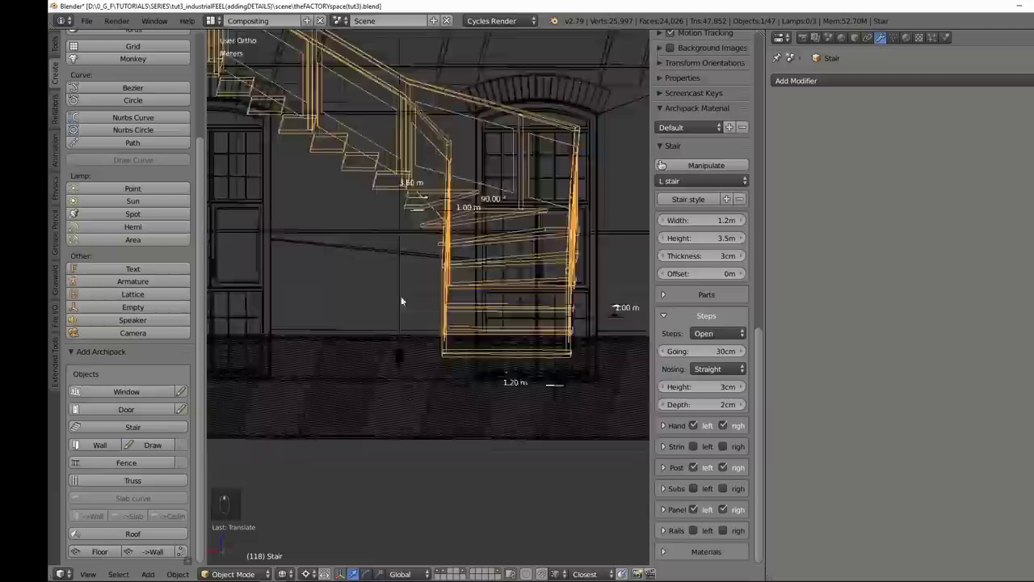
left_click_drag(483, 360, 733, 421)
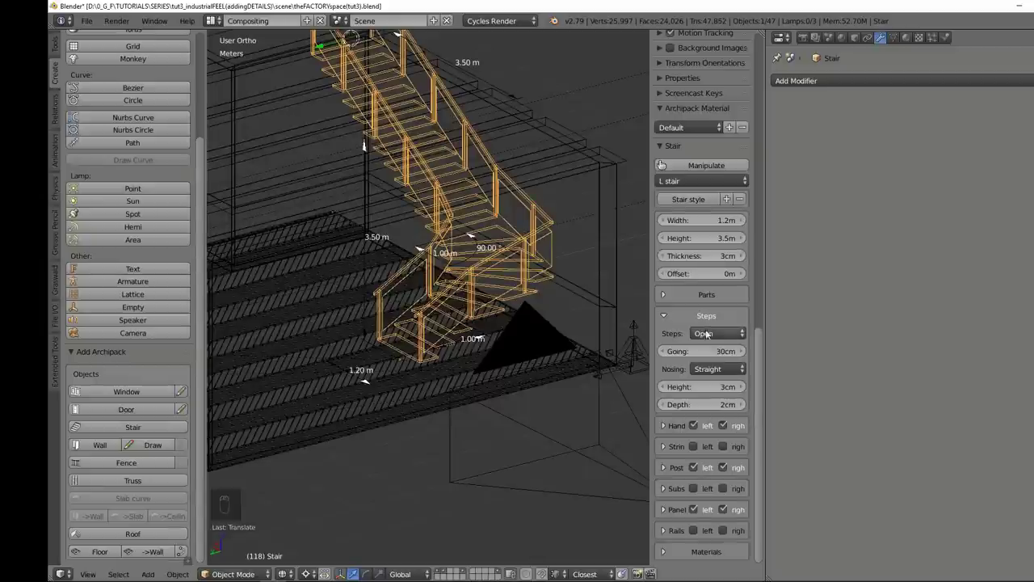
middle_click(699, 448)
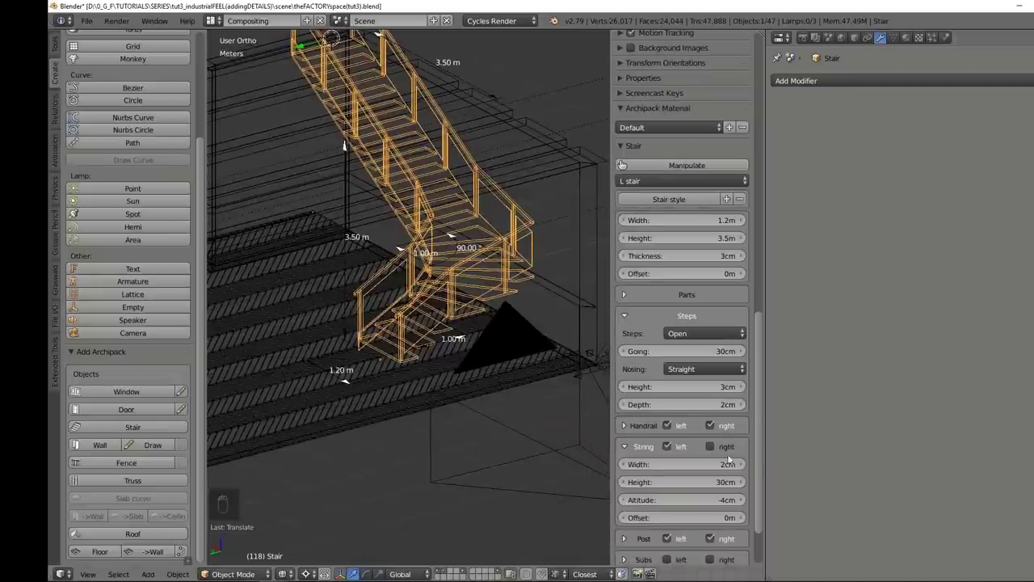
- Choose square 4 cm handrails, turn off the right-side panels and isolate the stair in local view
left_click_drag(480, 303, 336, 386)
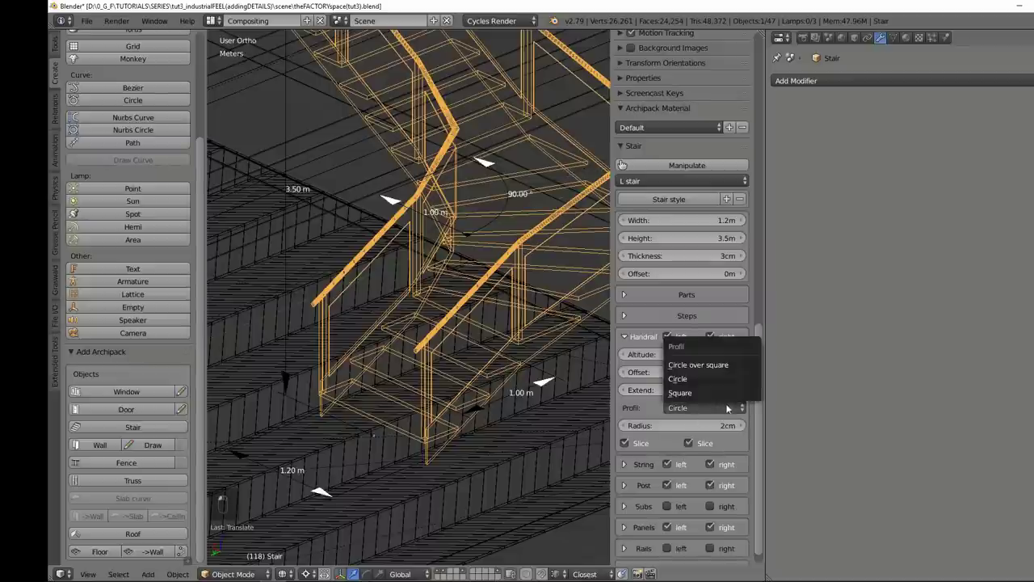
scroll("up", 3)
left_click_drag(331, 318, 341, 286)
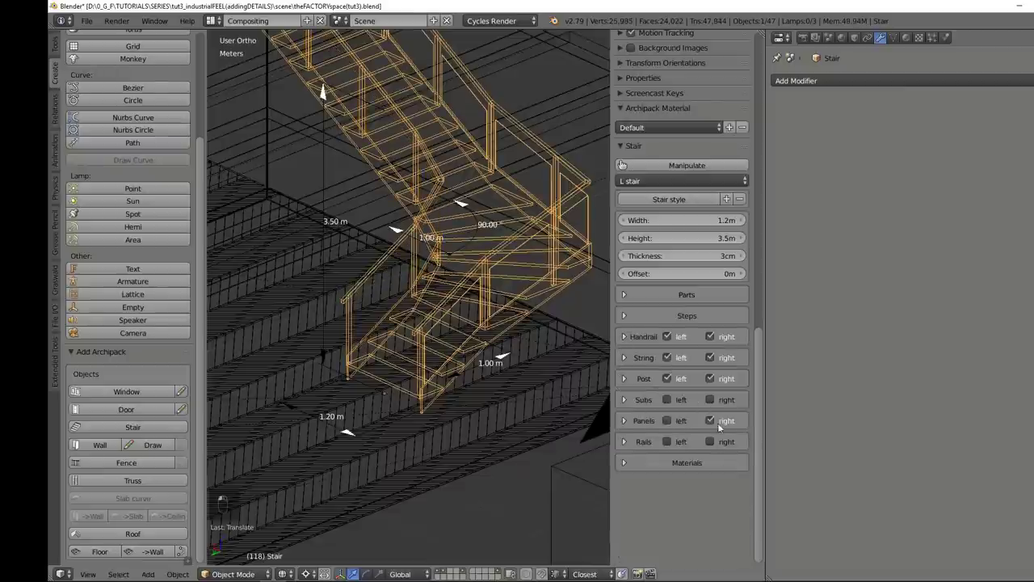
left_click_drag(514, 280, 463, 274)
key("KP_Divide")
left_click_drag(402, 310, 432, 298)
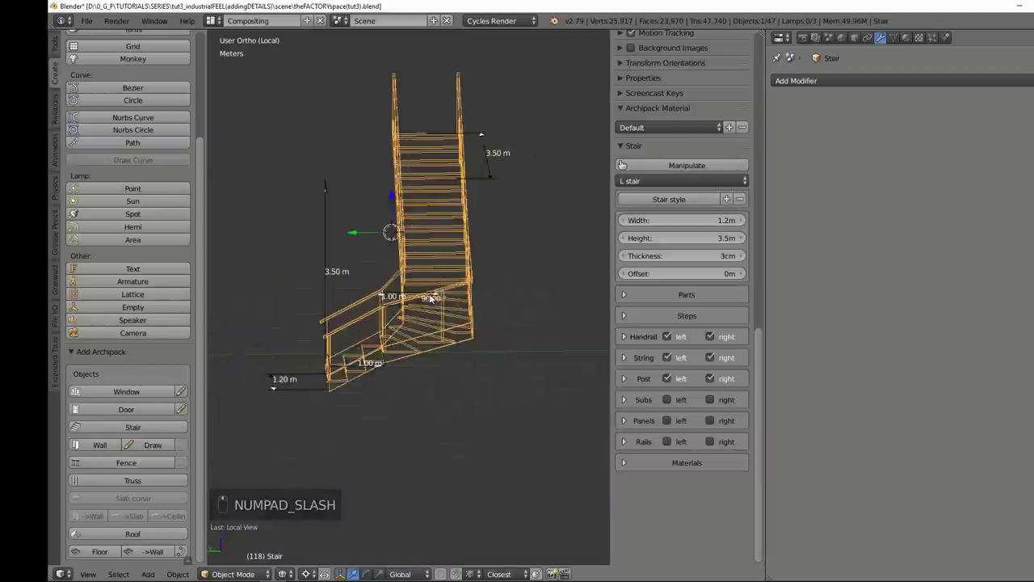
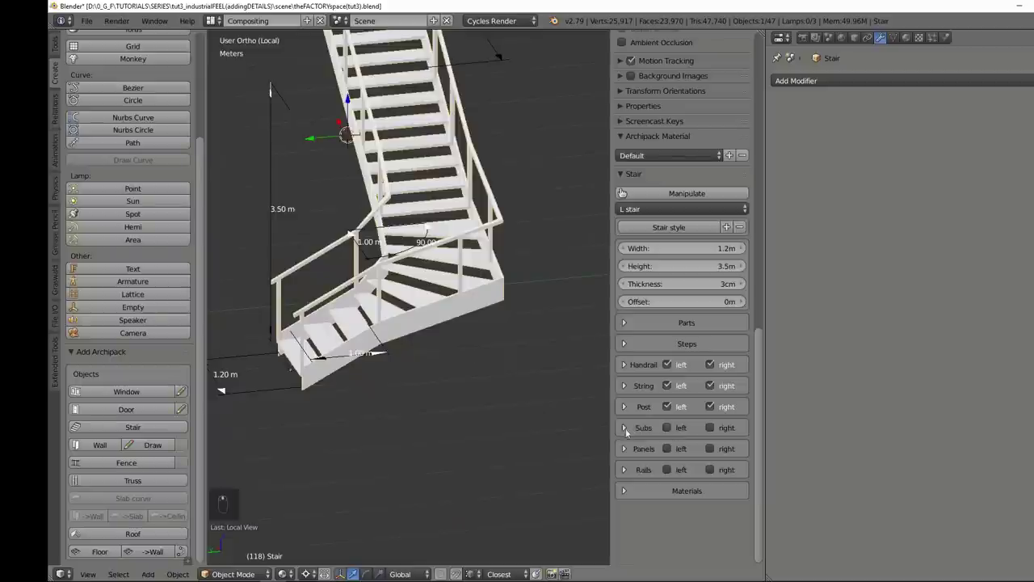
- Enable balusters and rails on both sides, 10 cm apart and 1 m tall, with handrails off
middle_click(625, 429)
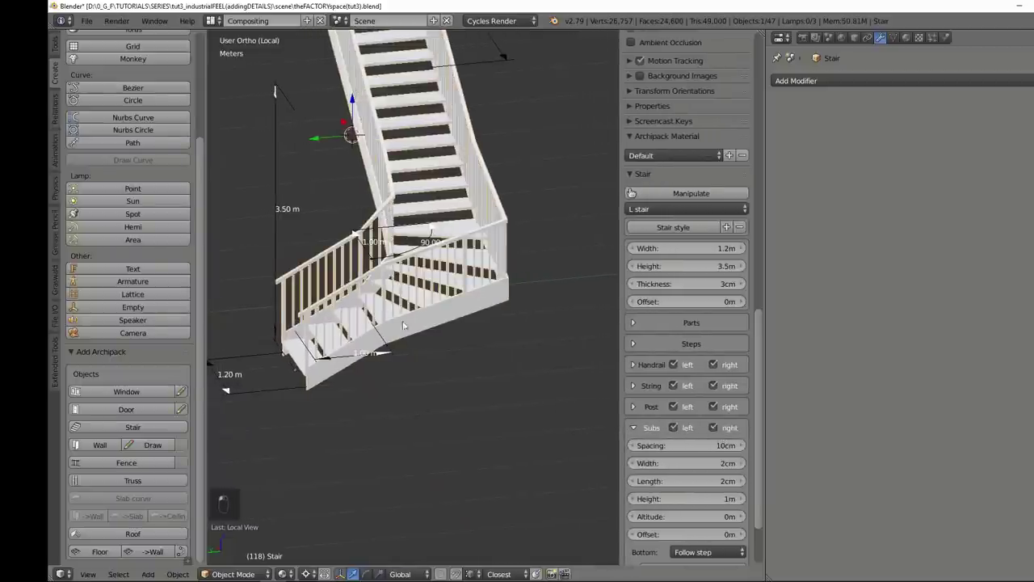
middle_click(389, 344)
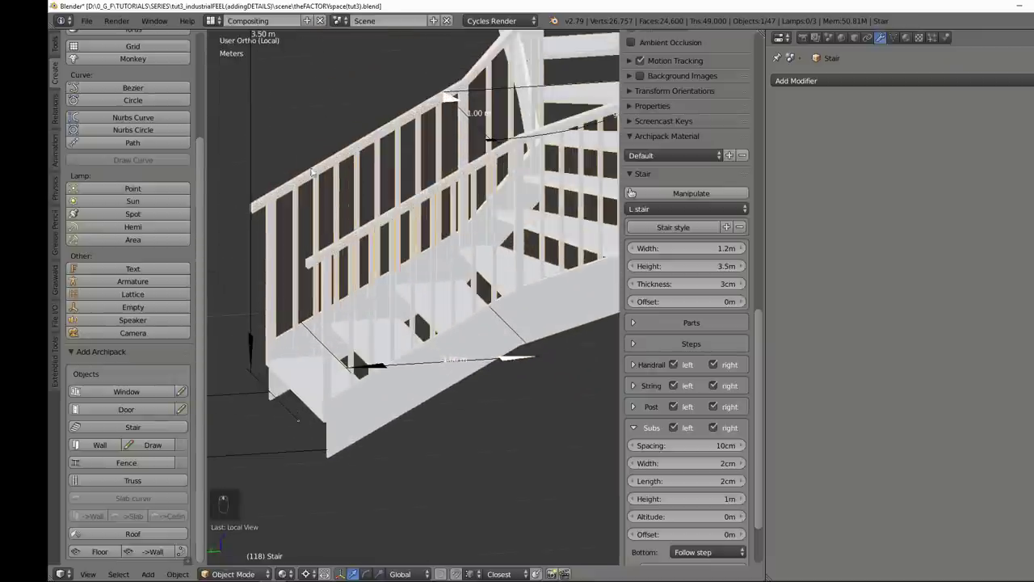
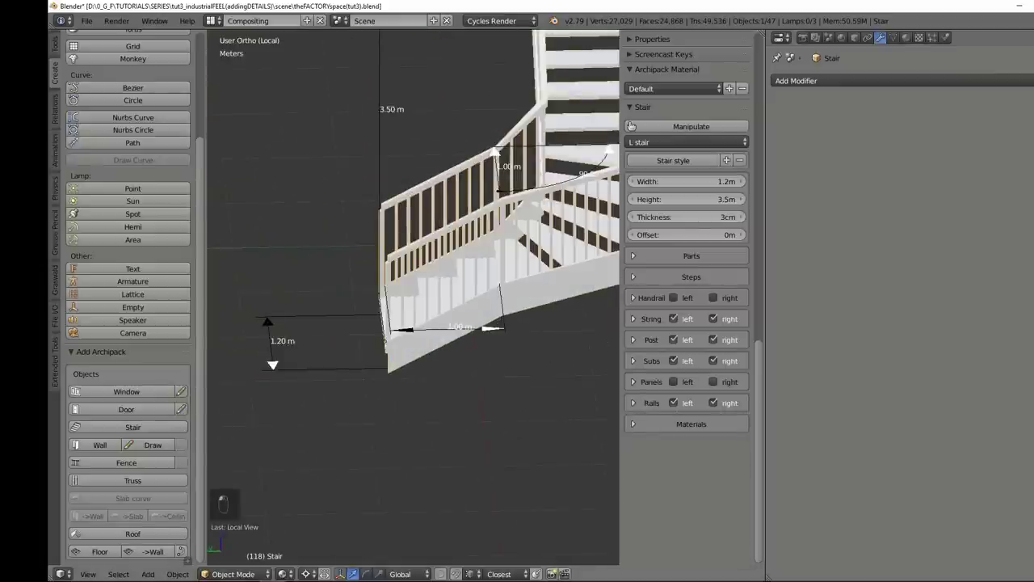
- Make balusters 5 mm thin at 5 cm spacing and the open treads 1 cm thick
key("KP_Divide")
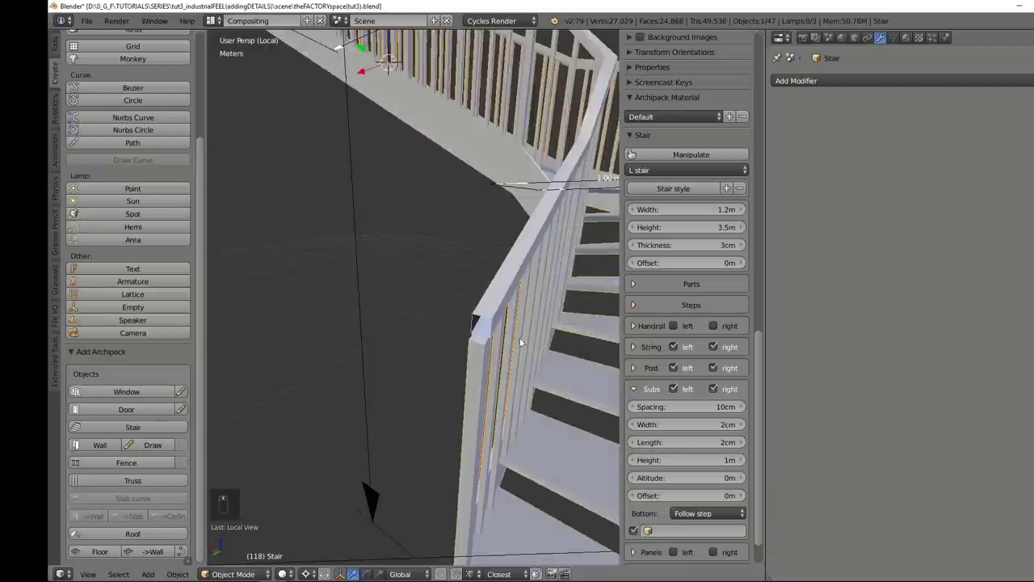
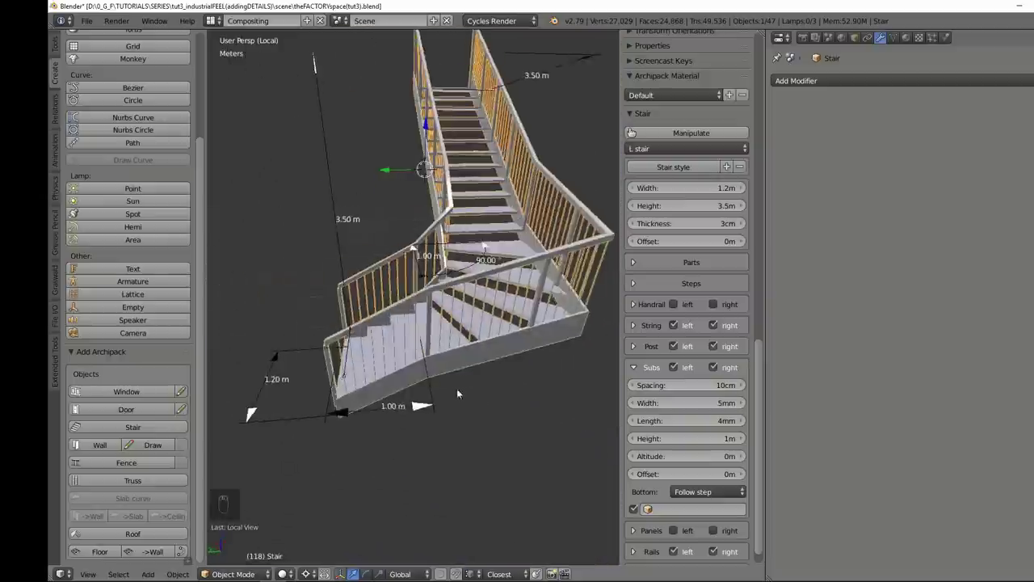
key("BackSpace")
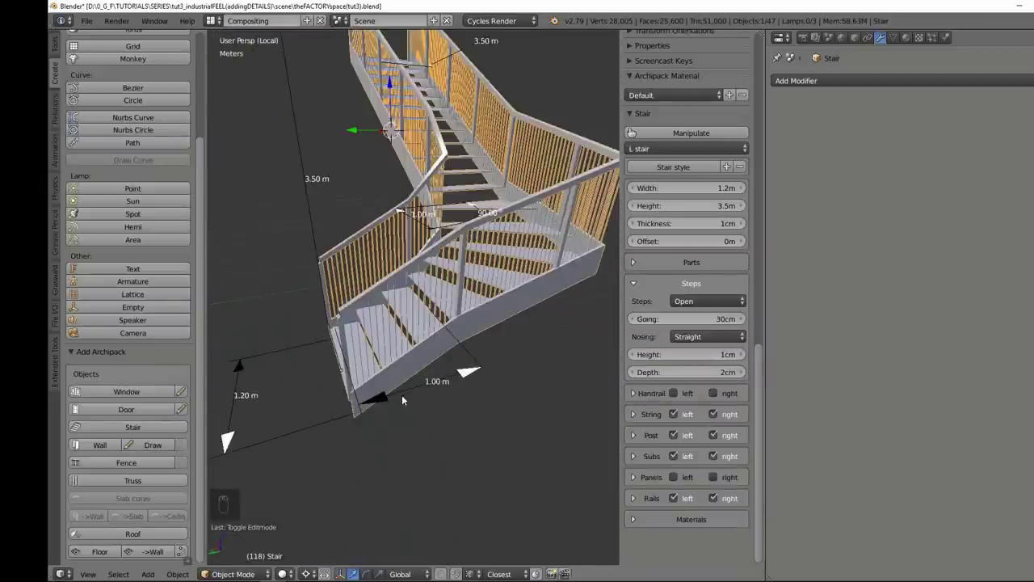
- Give the stringers width 4 cm, height 30 cm, altitude -4 cm and offset -2 cm
left_click_drag(413, 404, 479, 298)
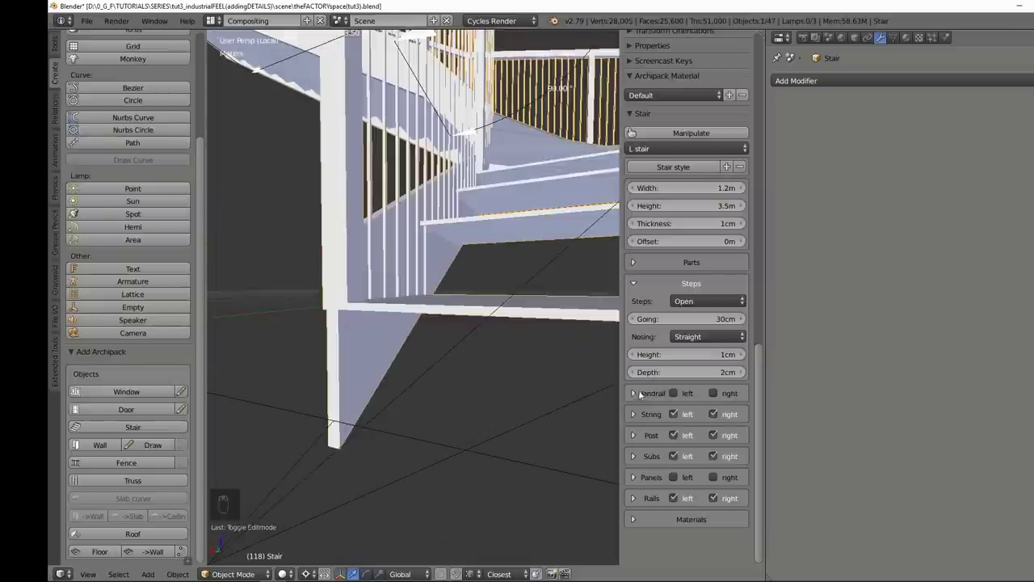
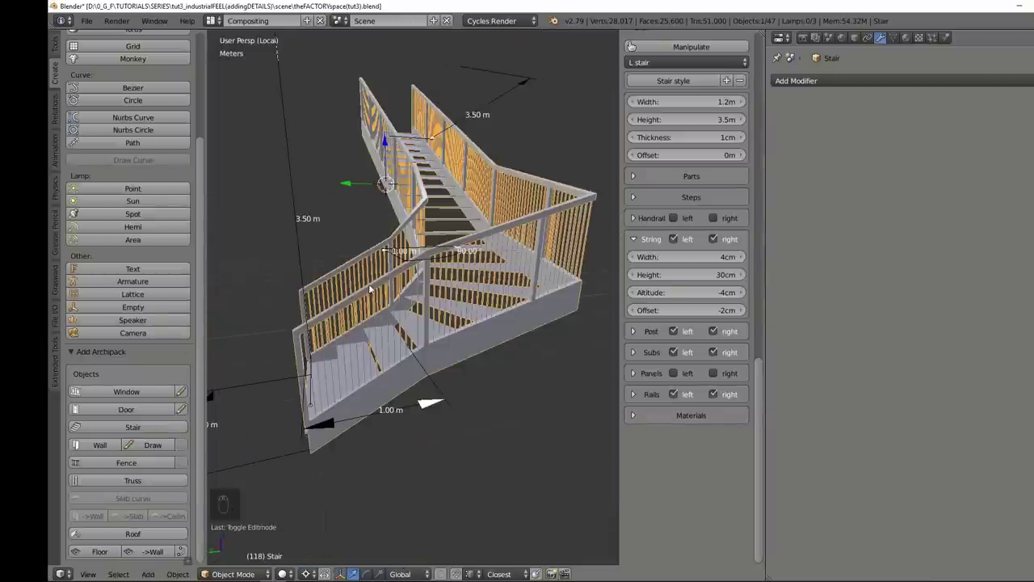
- Leave local view to the full room and add a new mesh cube beside the stair
key("KP_Divide")
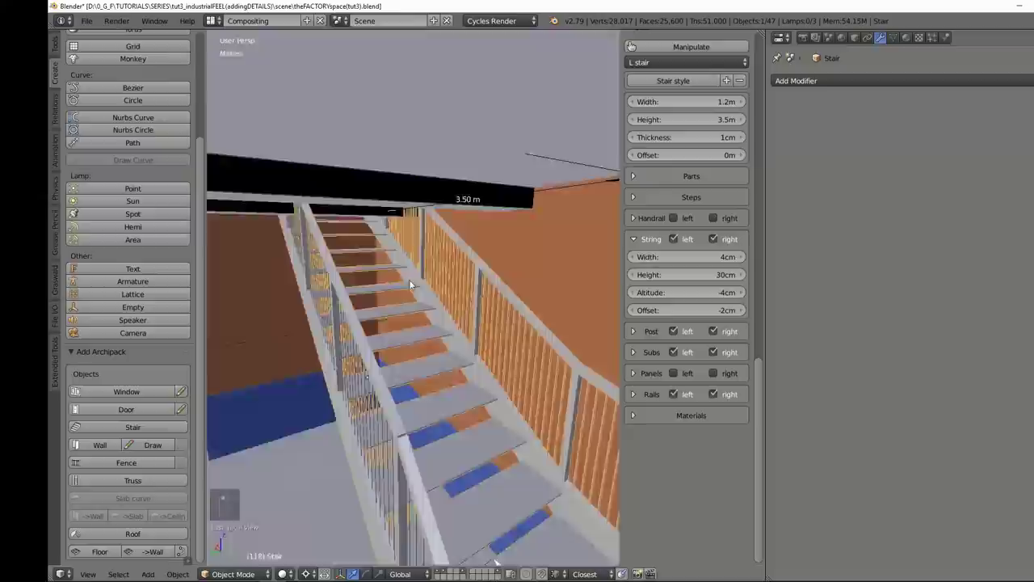
left_click_drag(269, 184, 360, 211)
left_click_drag(378, 278, 403, 307)
key("shift+a")
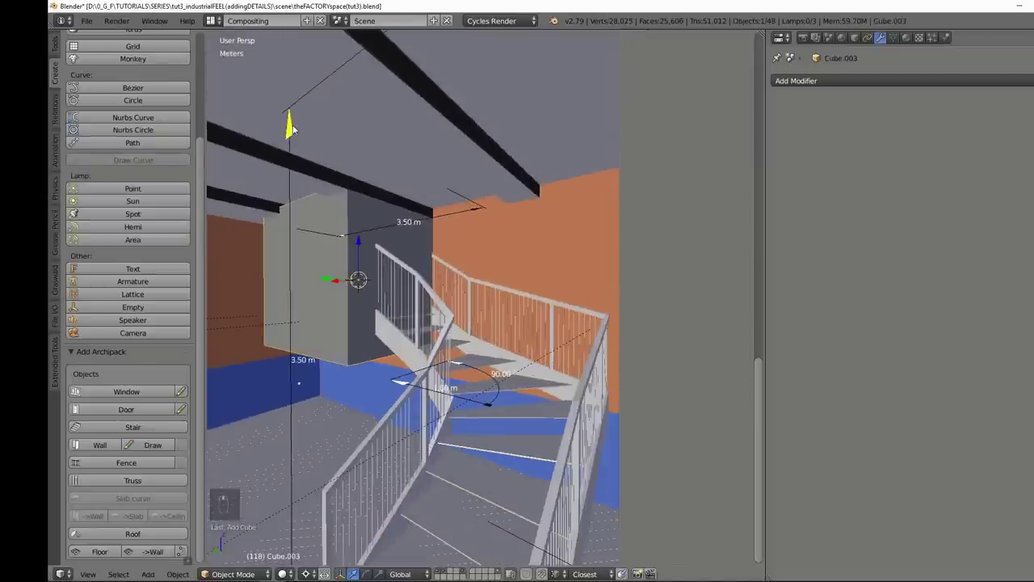
- Move and scale Cube.003 to fill the stair opening in the ceiling
left_click_drag(301, 208, 271, 242)
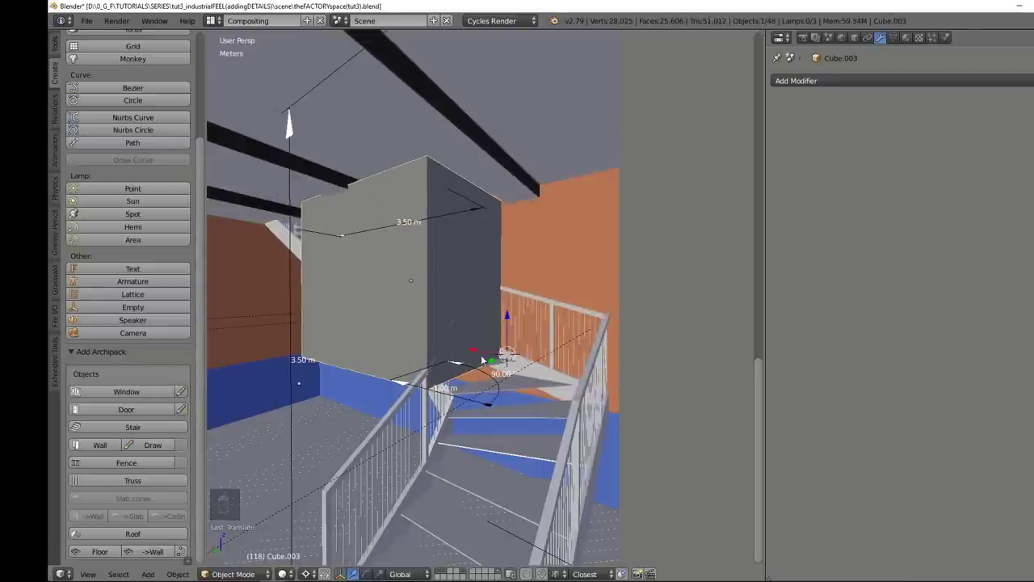
middle_click(532, 220)
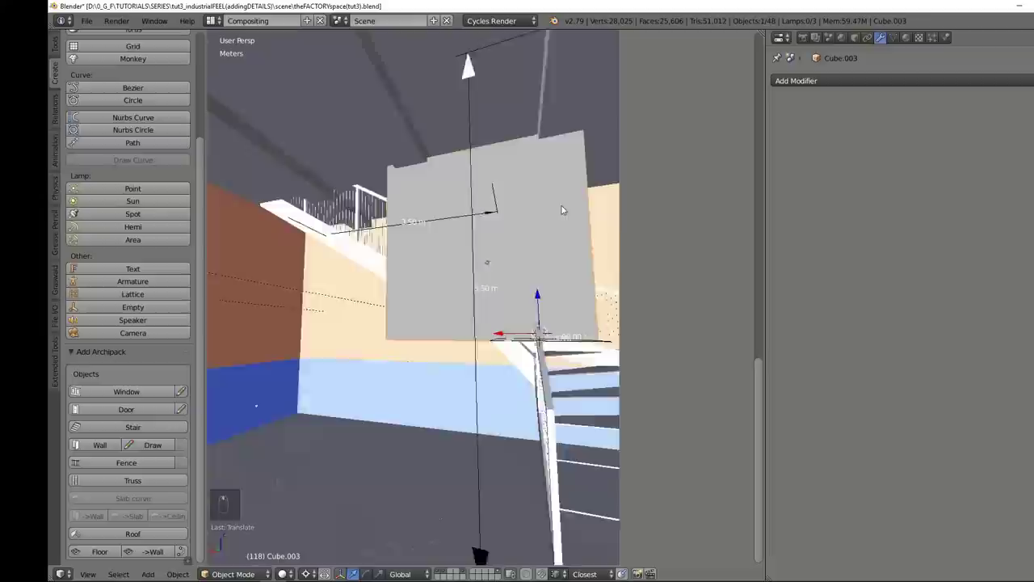
left_click_drag(475, 203, 473, 168)
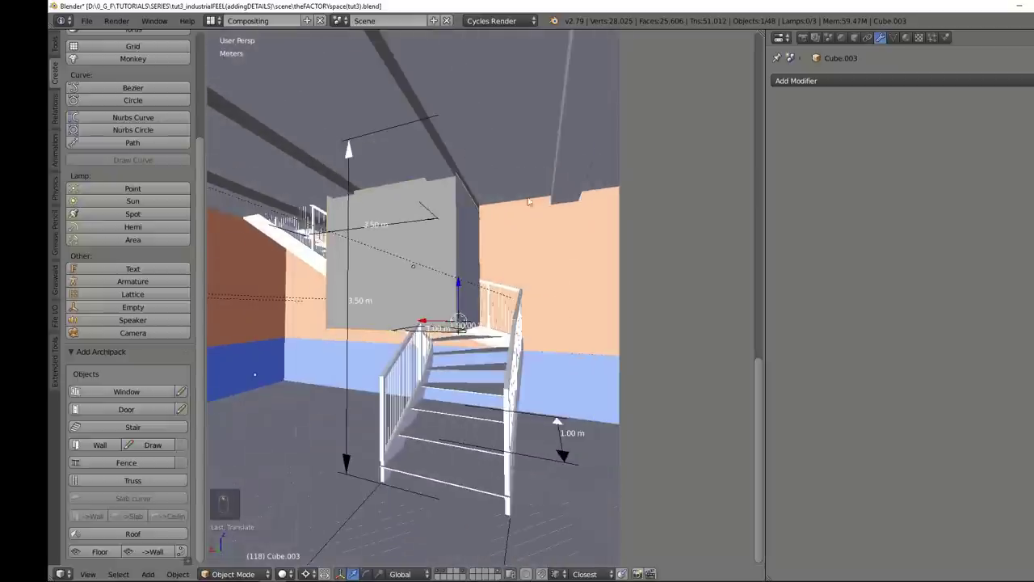
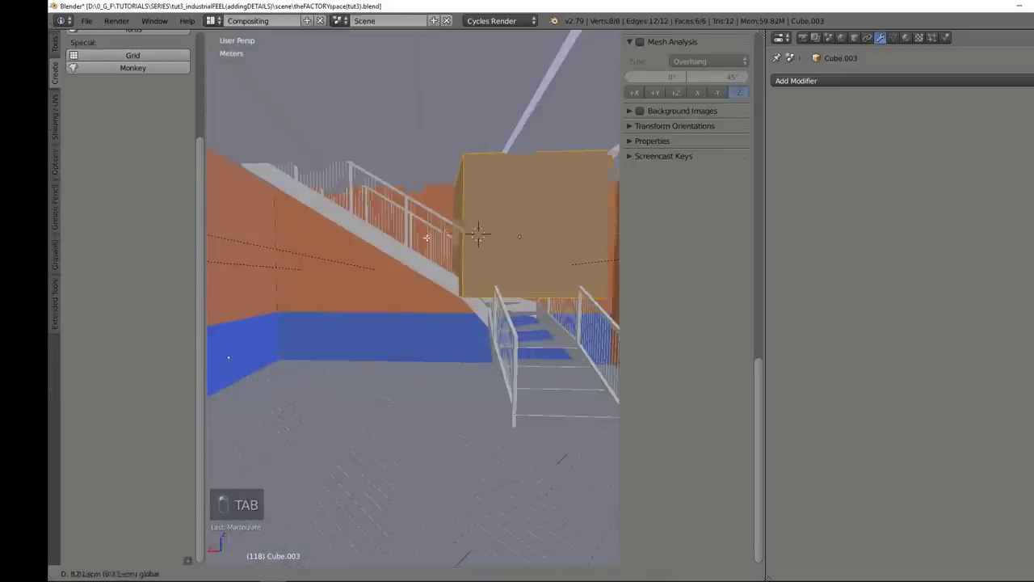
- Redo the last change to restore Cube.003 above the stair landing
key("ctrl+shift+z")
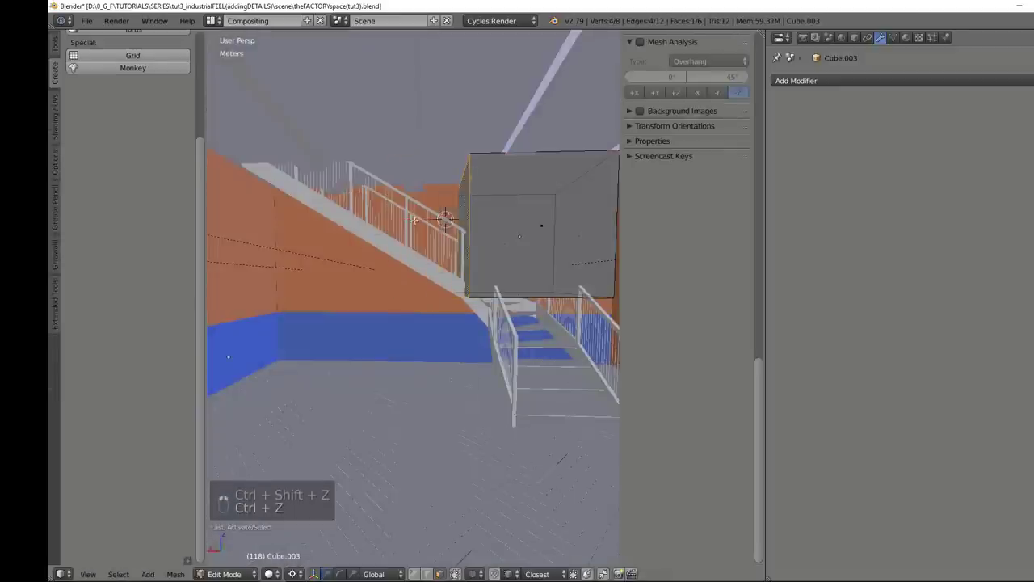
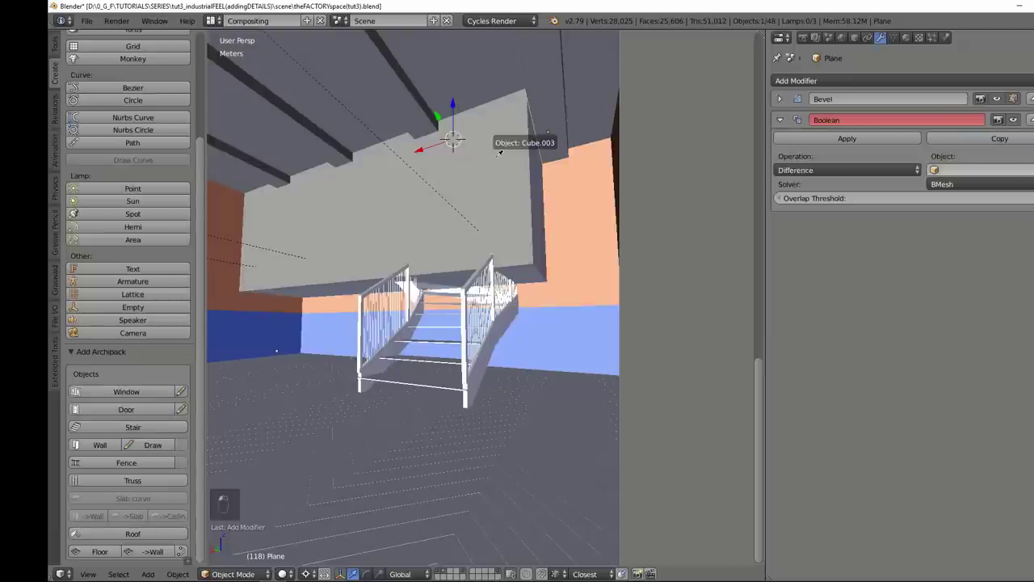
- Move the cutter Cube.003 onto a separate layer so it is hidden from the room
key("z")
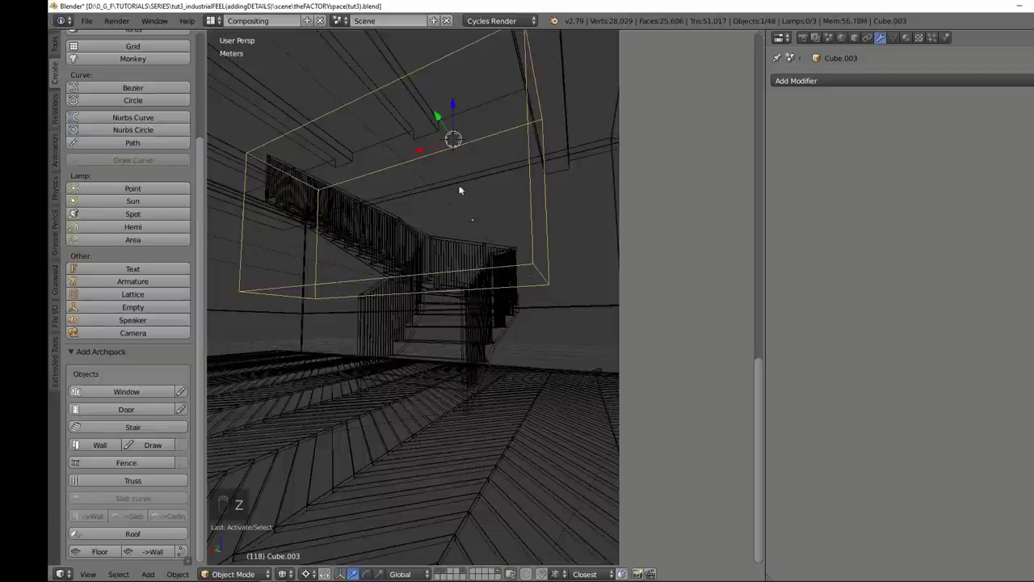
key("z")
key("m")
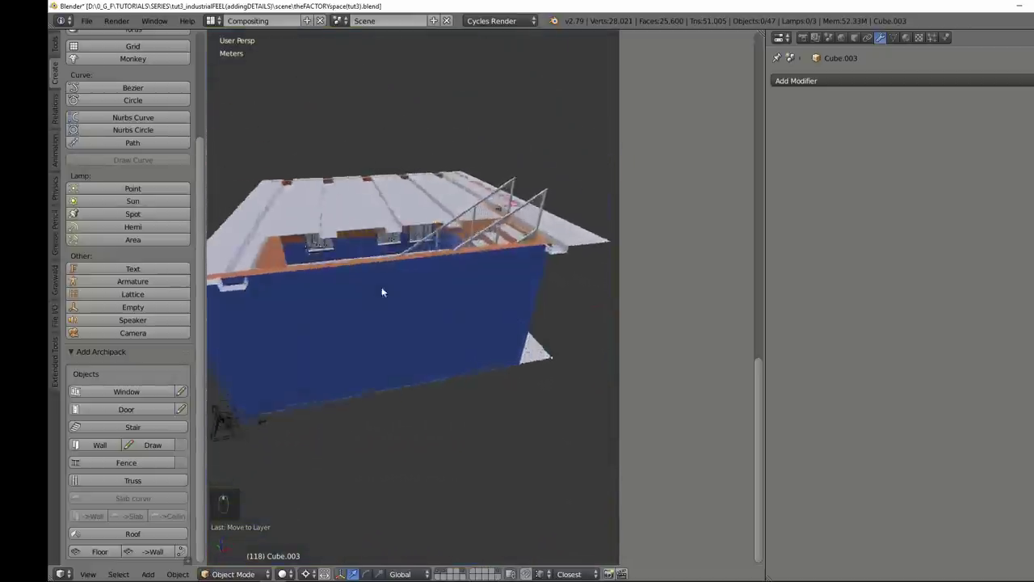
- Rename the stair's red Stair_wood material slot to 'corrugated'
left_click_drag(369, 303, 349, 304)
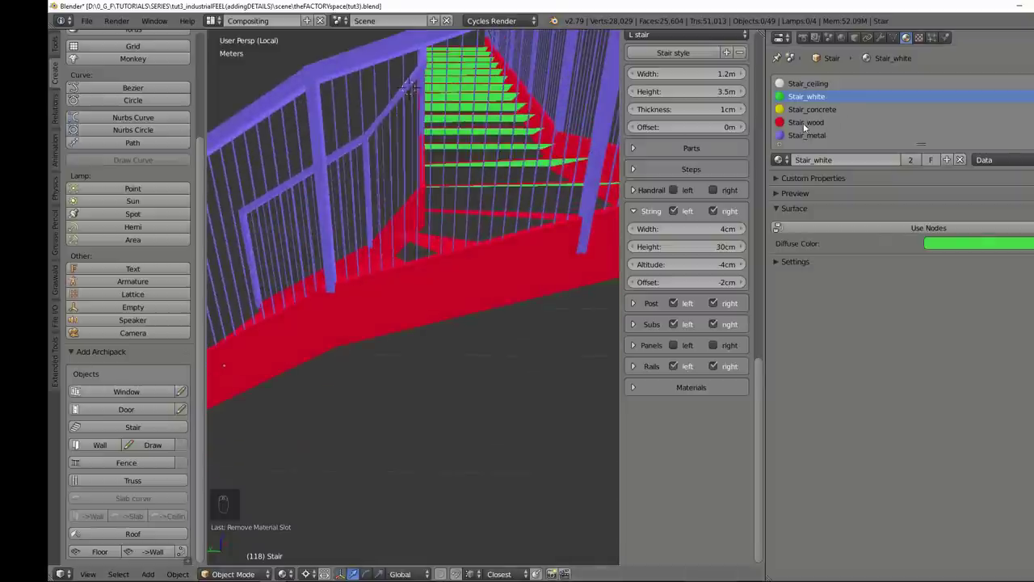
key("Tab")
key("Tab")
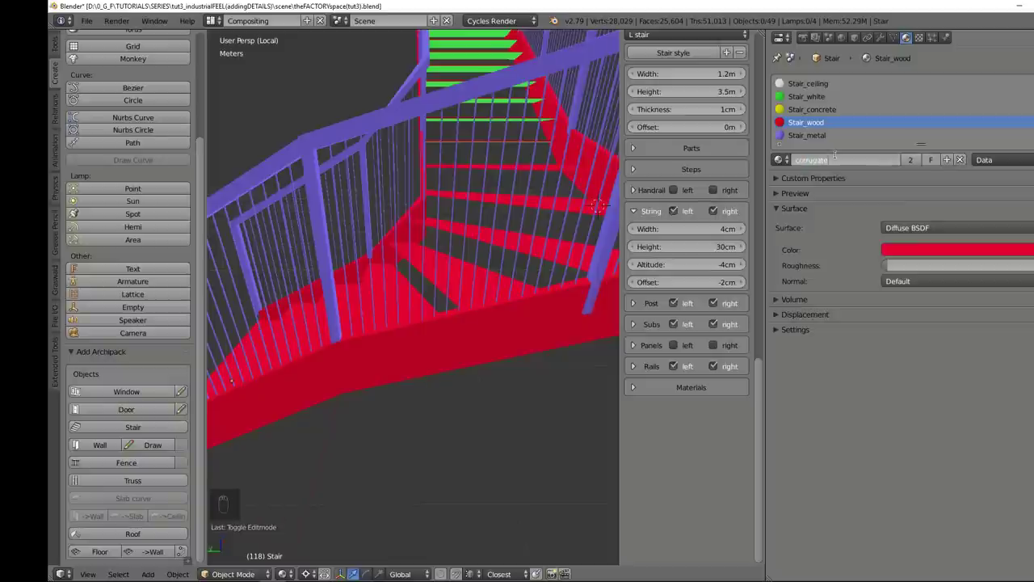
key("Tab")
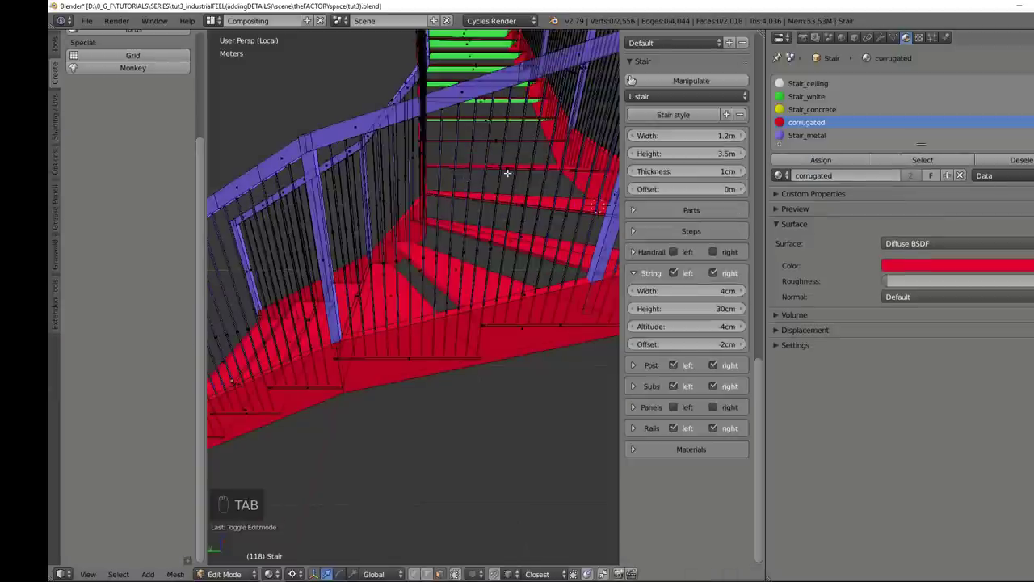
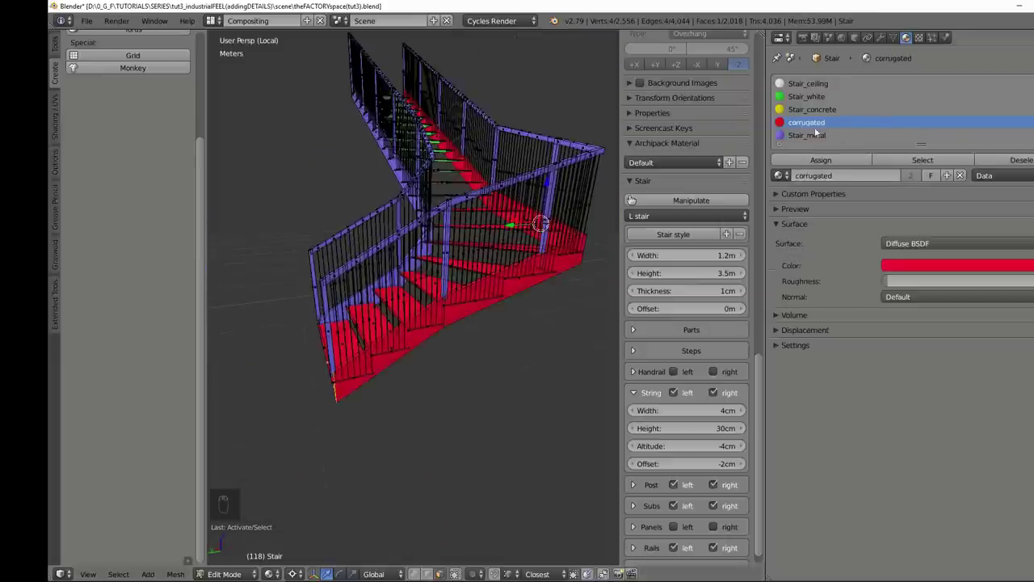
- Grow the selection to pick out the stair's 18 stringer faces
key("ctrl+KP_Add")
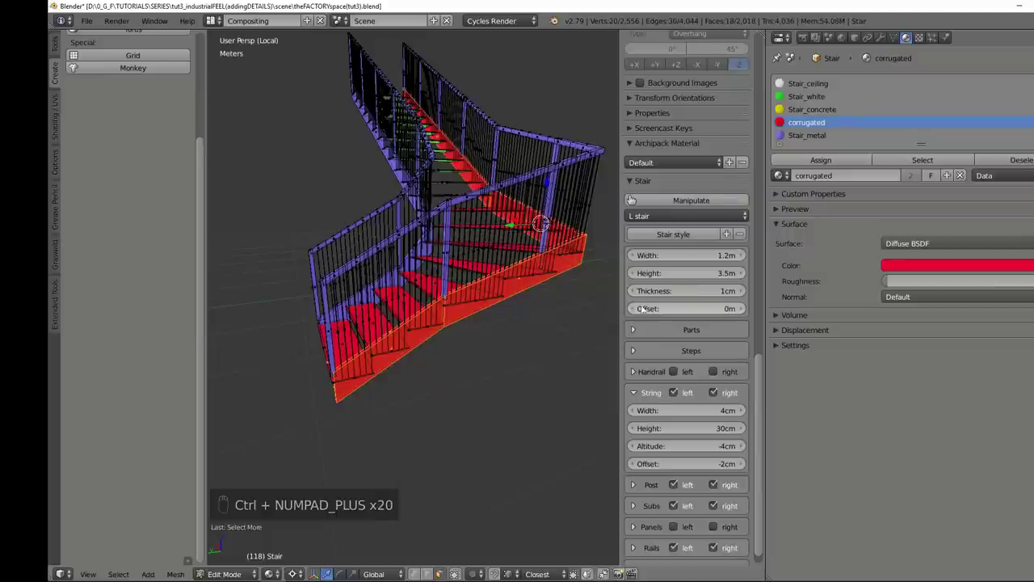
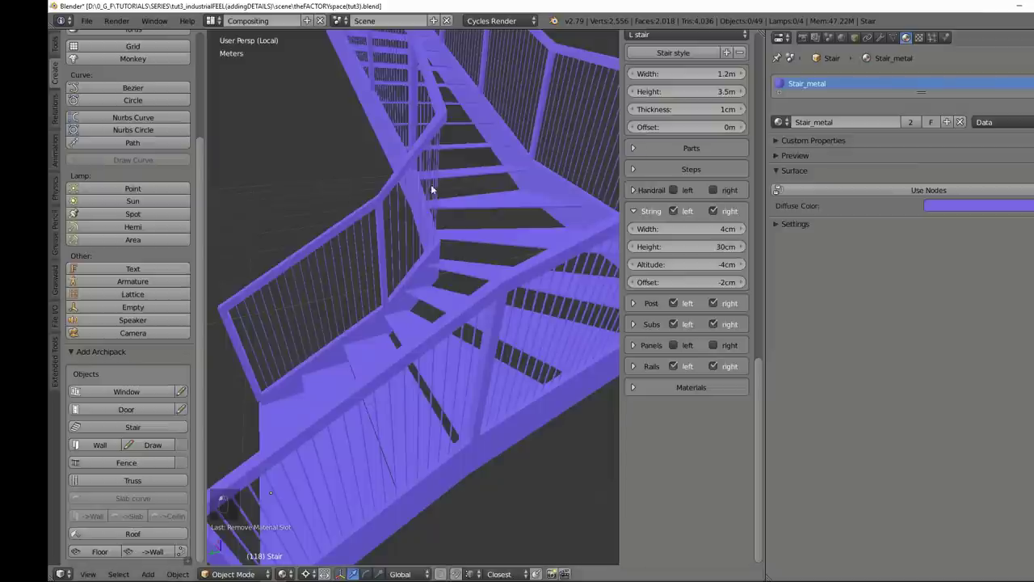
- Leave the stair with corrugated treads and Stair_metal, then extrude stringer geometry in Edit Mode
key("ctrl+shift+z")
key("ctrl+z")
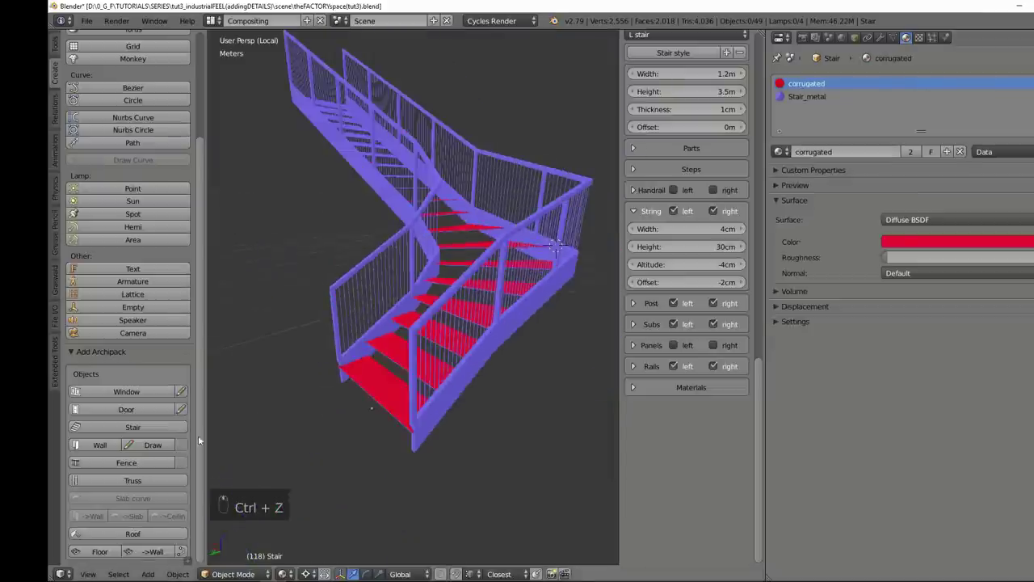
key("Tab")
key("e")
key("Tab")
key("Tab")
key("e")
key("Tab")
key("Tab")
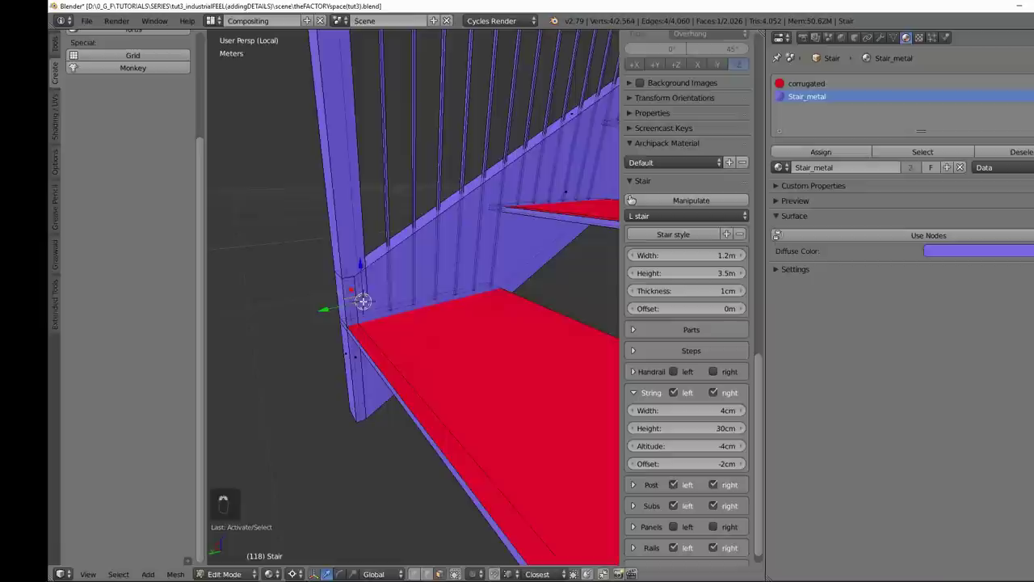
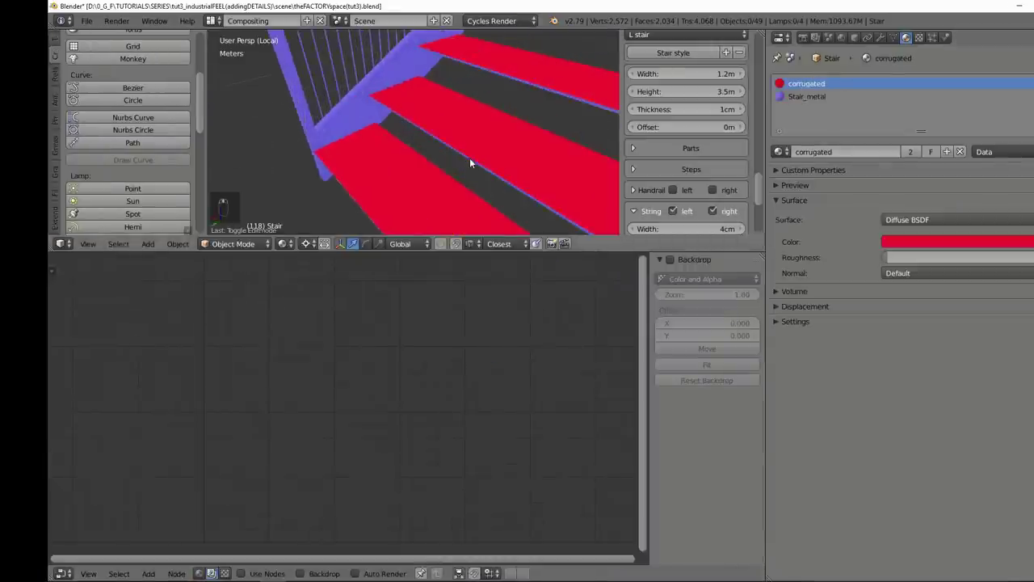
- Delete the corrugated material's diffuse shader and bring up the replacement shader list
left_click_drag(523, 439, 452, 272)
key("Delete")
key("shift+a")
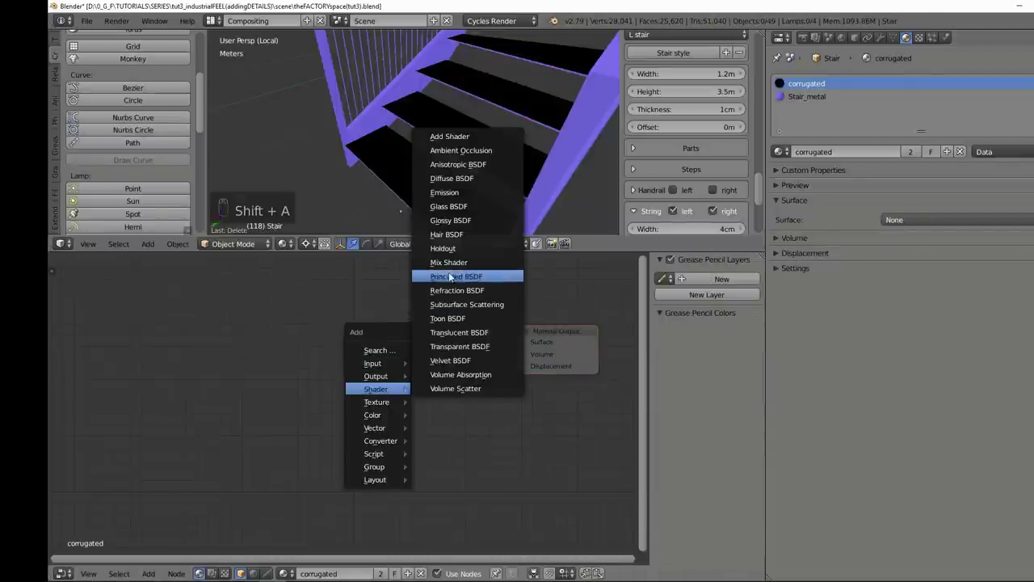
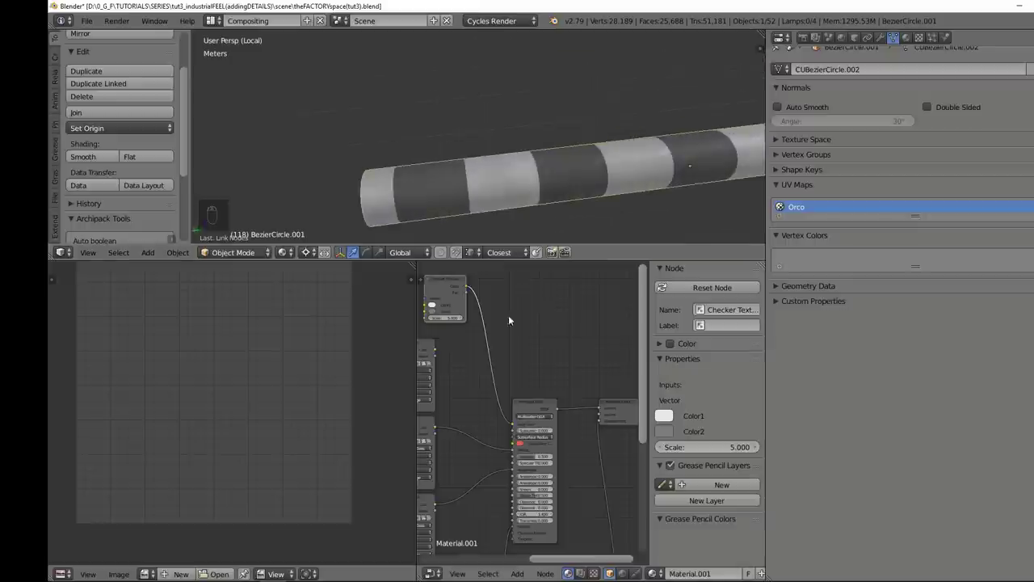
- Raise the checker scale to 55 and inspect the finer pattern along the pipe
key("5")
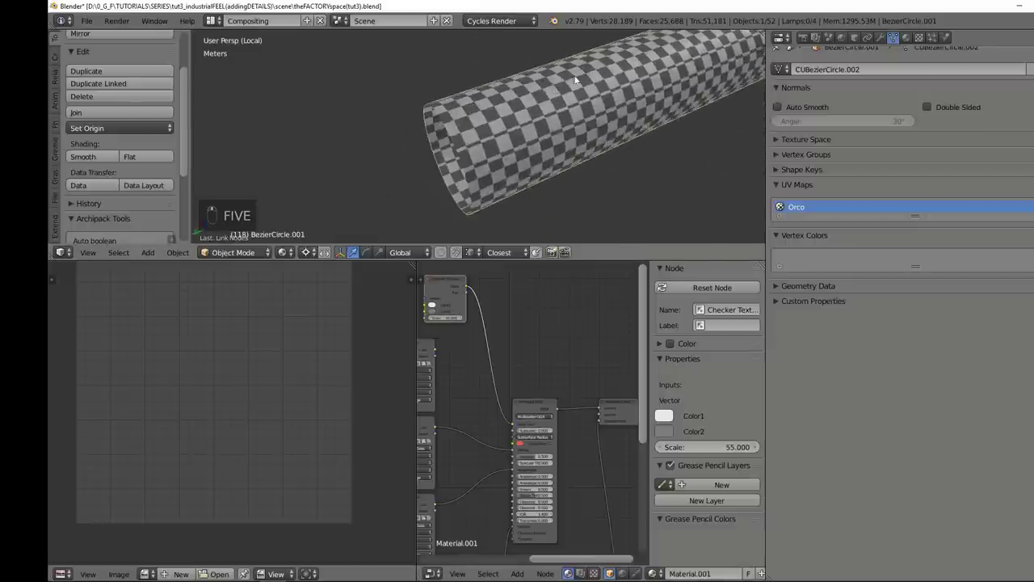
left_click_drag(584, 110, 529, 137)
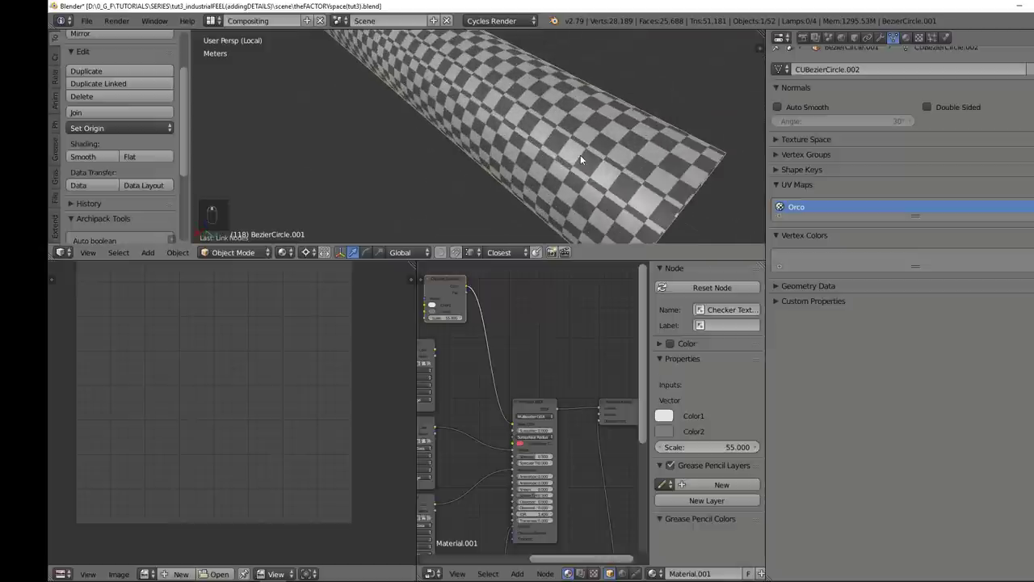
key("Tab")
left_click_drag(459, 383, 505, 402)
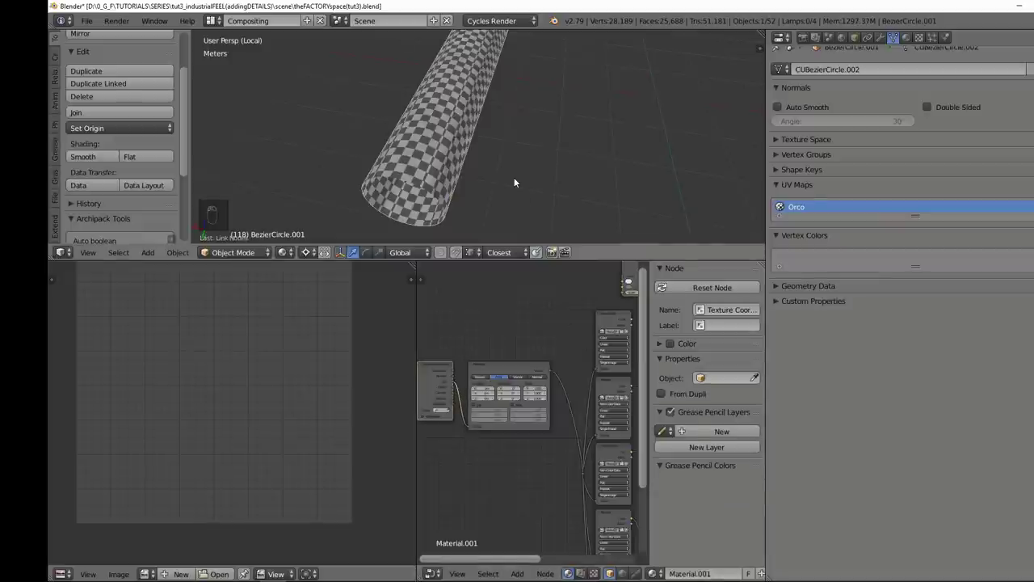
left_click_drag(521, 182, 474, 156)
- Unwrap the pipe's mesh so the checker wraps evenly, then preview it in Object Mode
key("Tab")
key("u")
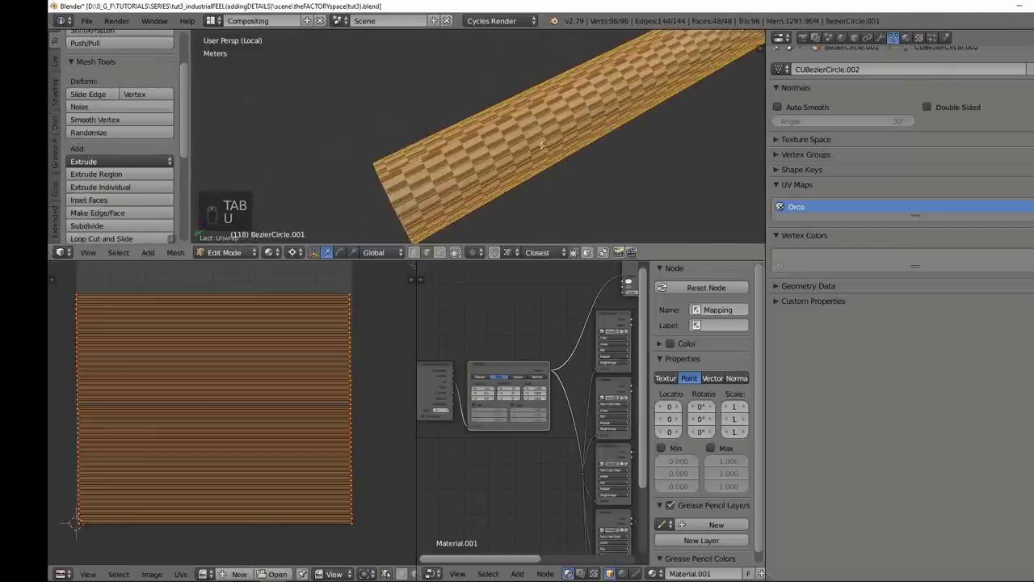
key("Tab")
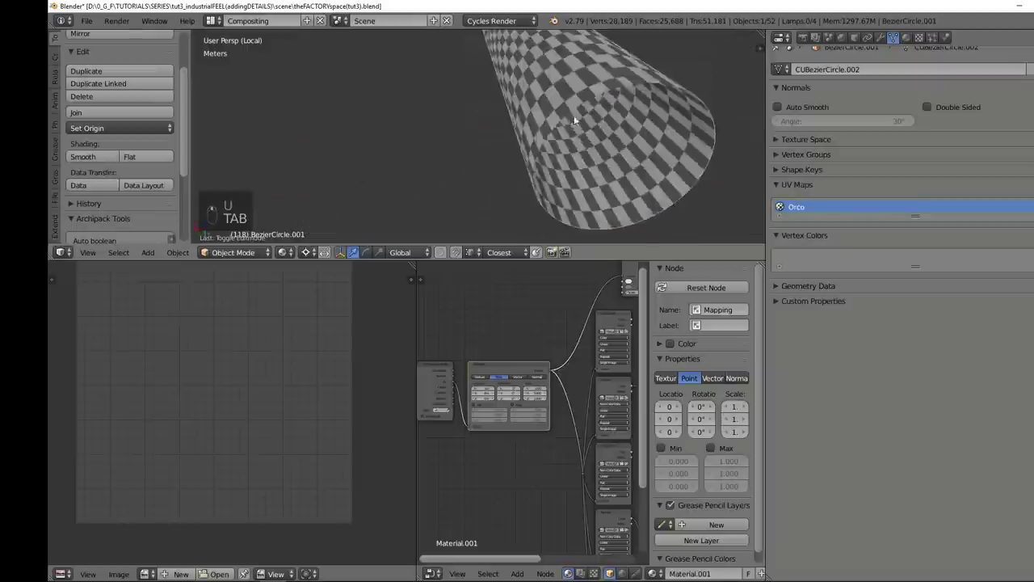
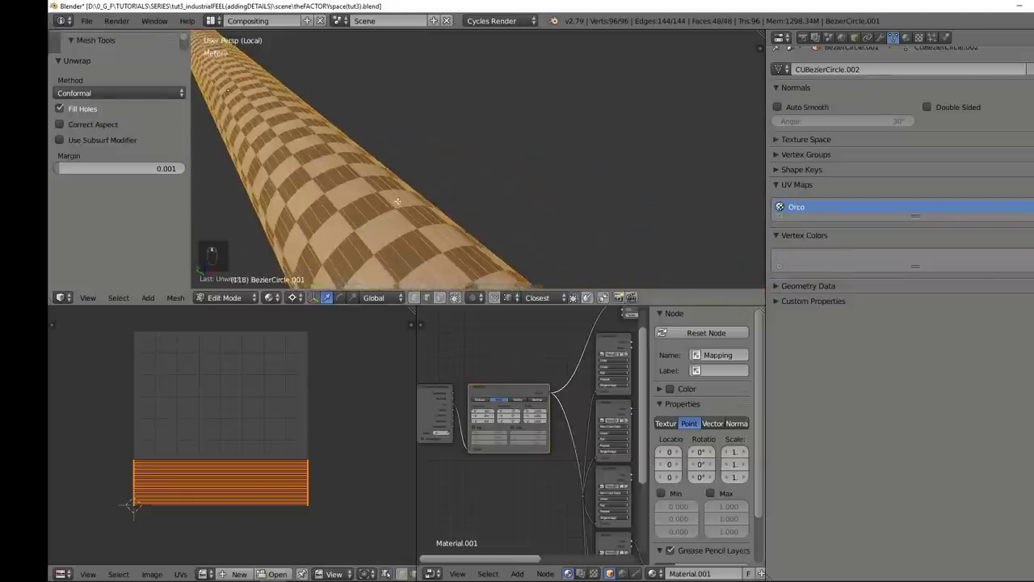
- Delete the Checker Texture so the pipe shades plain grey, and inspect the pipe end
key("Tab")
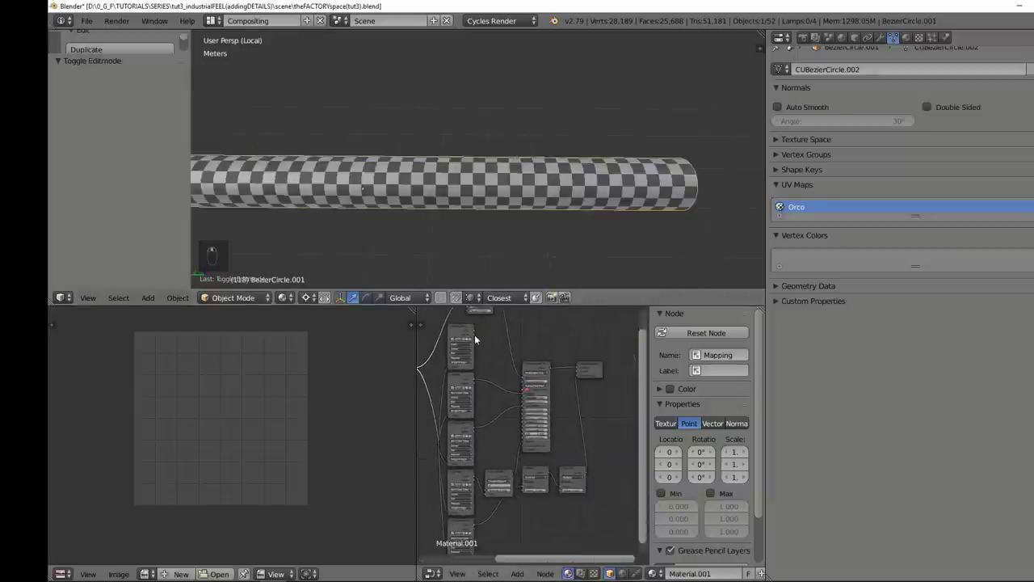
left_click_drag(475, 333, 517, 354)
left_click_drag(511, 337, 316, 192)
key("Delete")
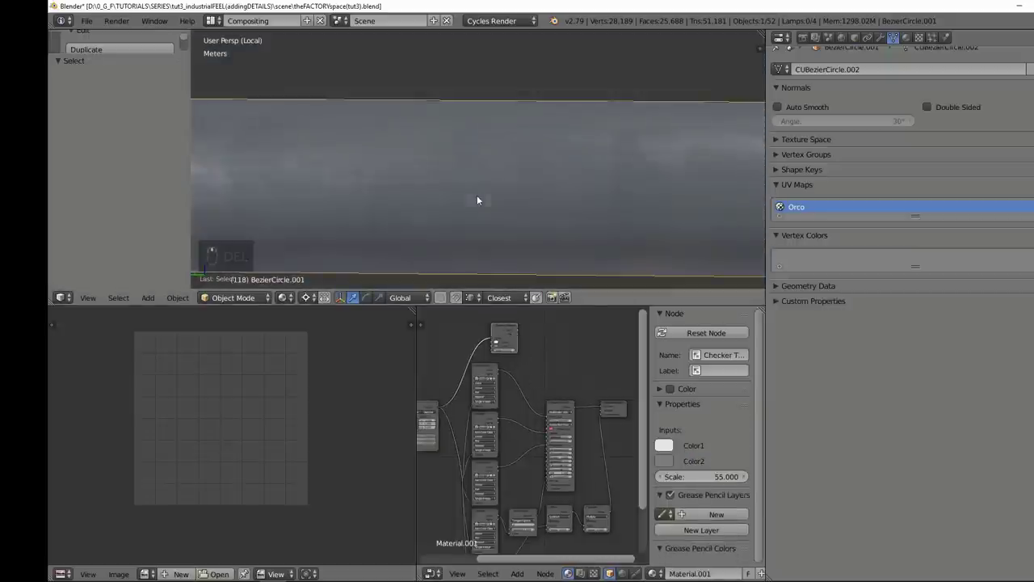
left_click_drag(443, 122, 513, 113)
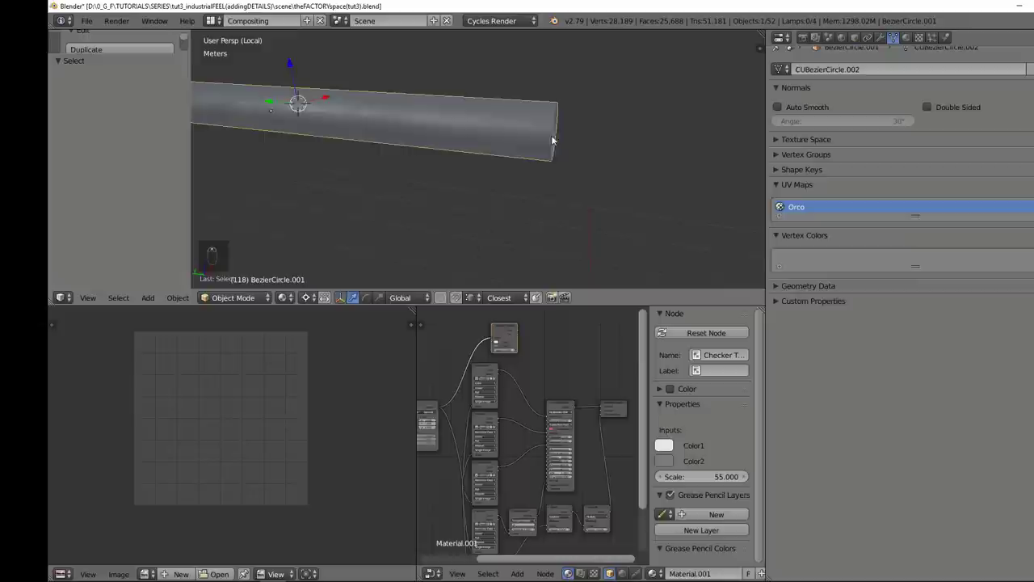
left_click_drag(458, 234, 181, 23)
left_click_drag(181, 24, 95, 25)
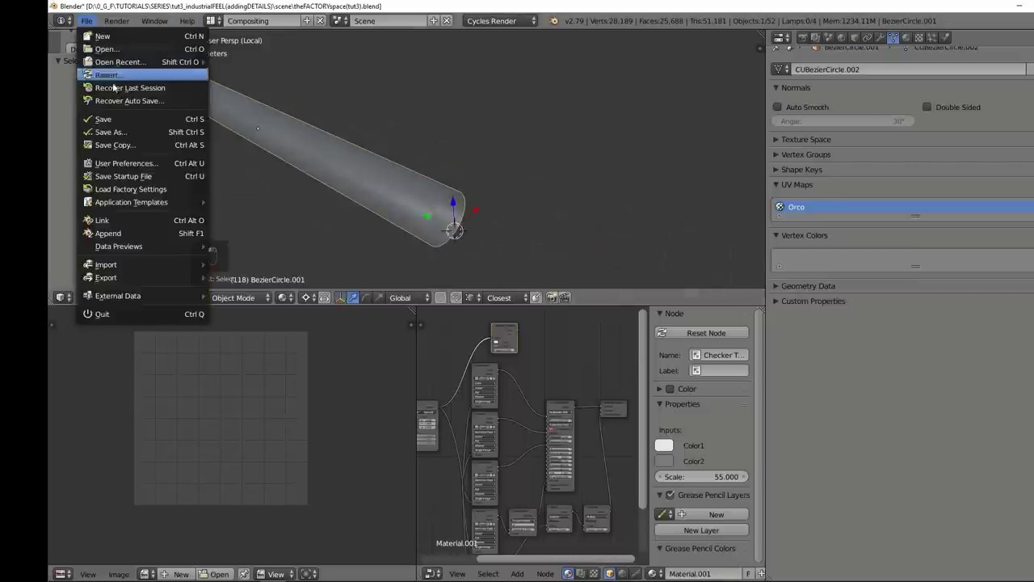
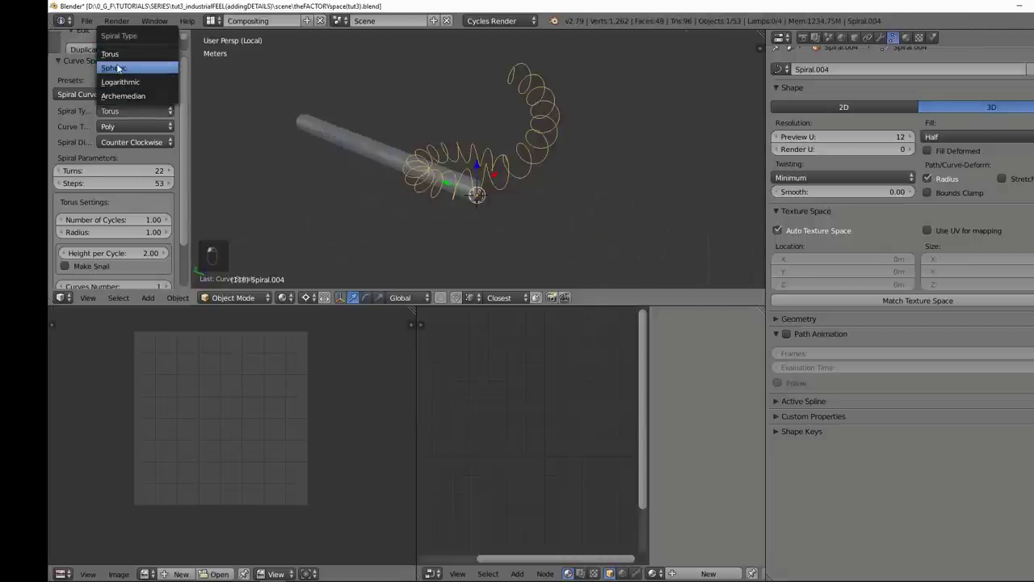
- Orbit the view to inspect the open pipe end with the Archimedean coil wound along it
middle_click(129, 99)
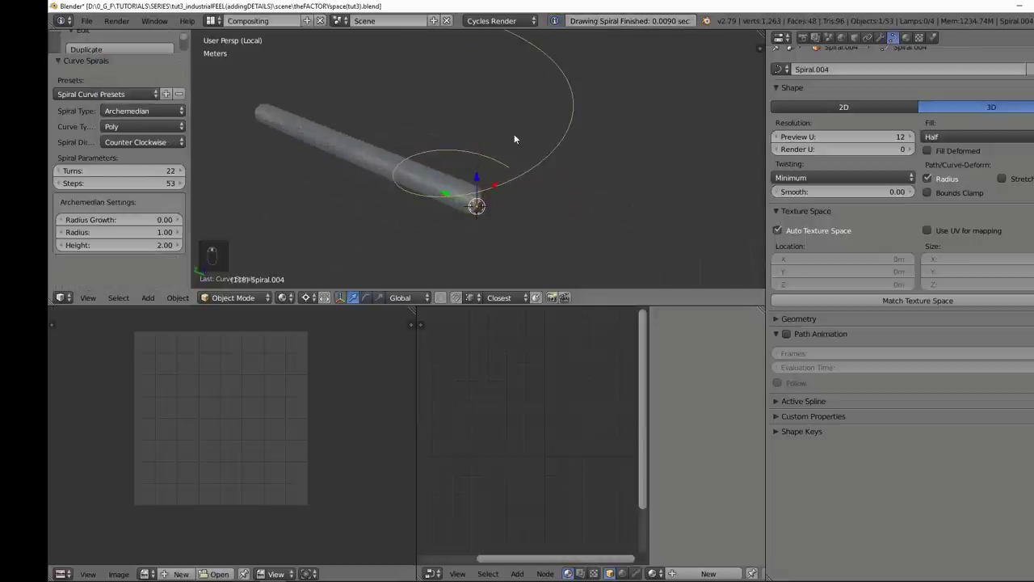
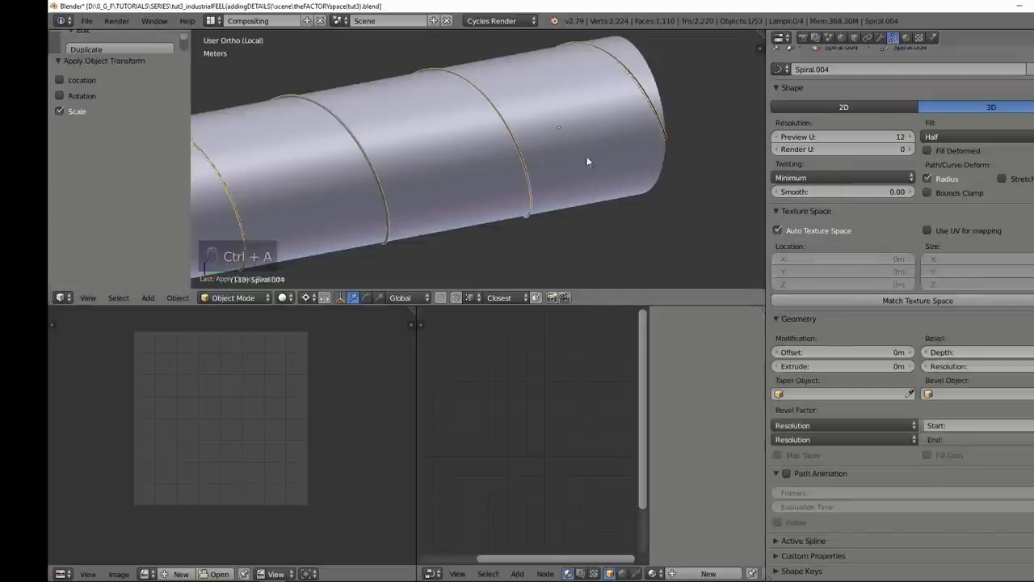
left_click_drag(604, 138, 540, 125)
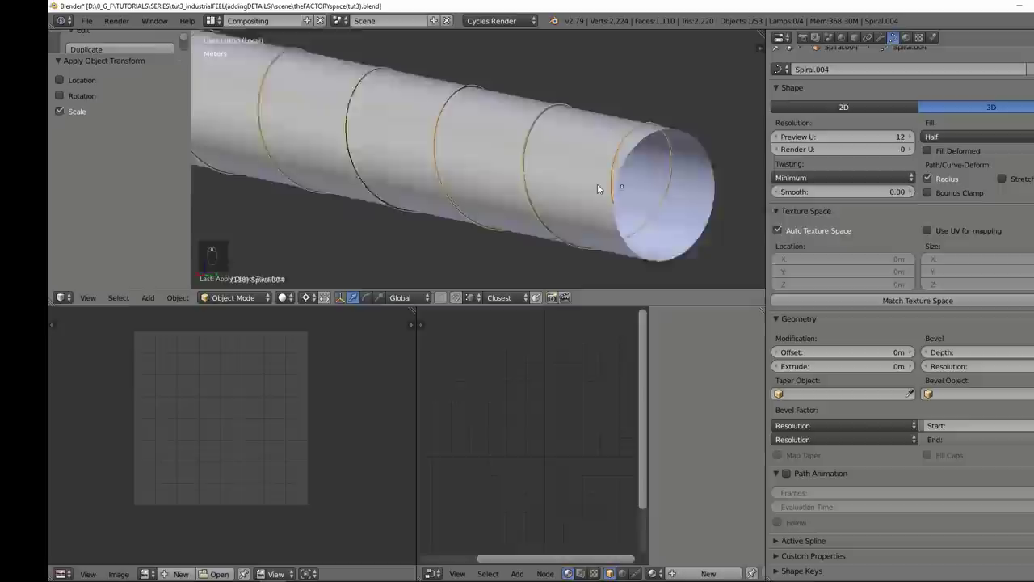
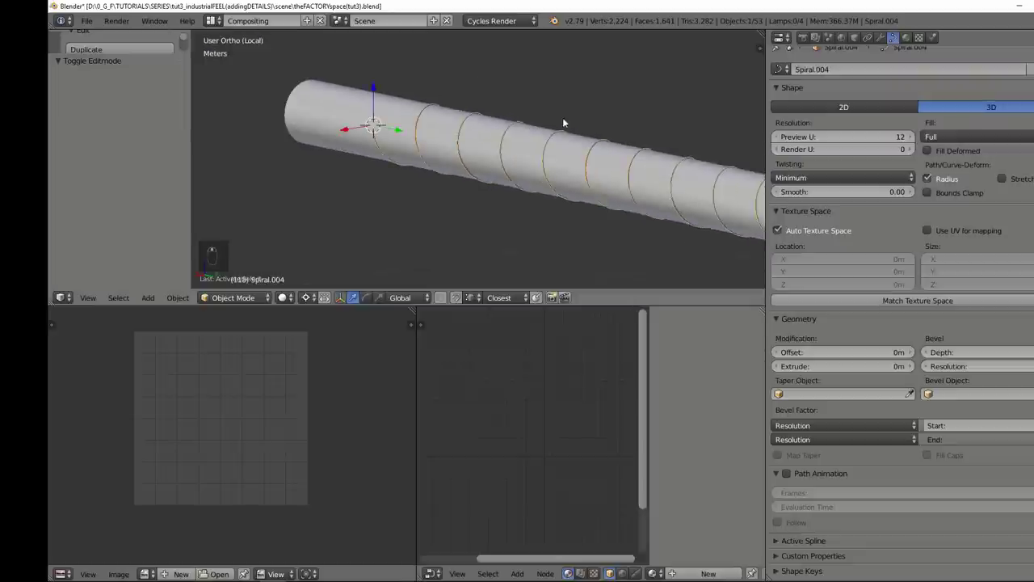
- Scale Spiral.004's points about its own centre until the coils sit snugly on the pipe surface
key("g")
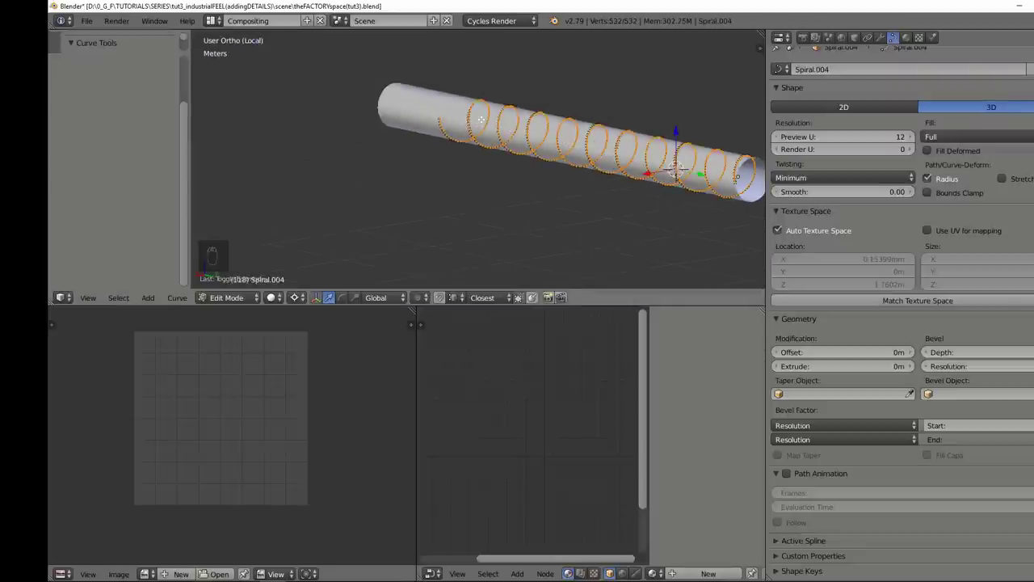
key("s")
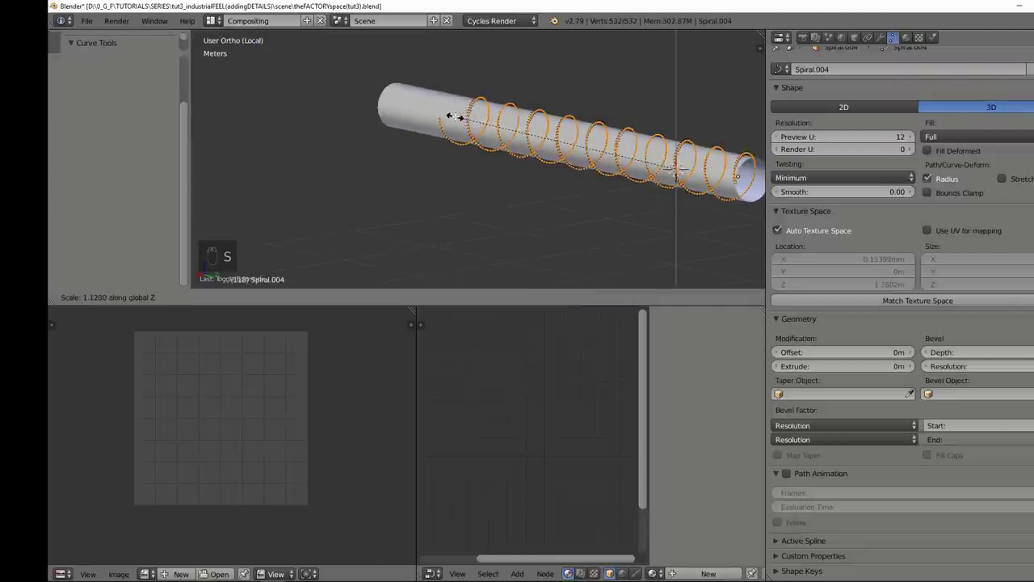
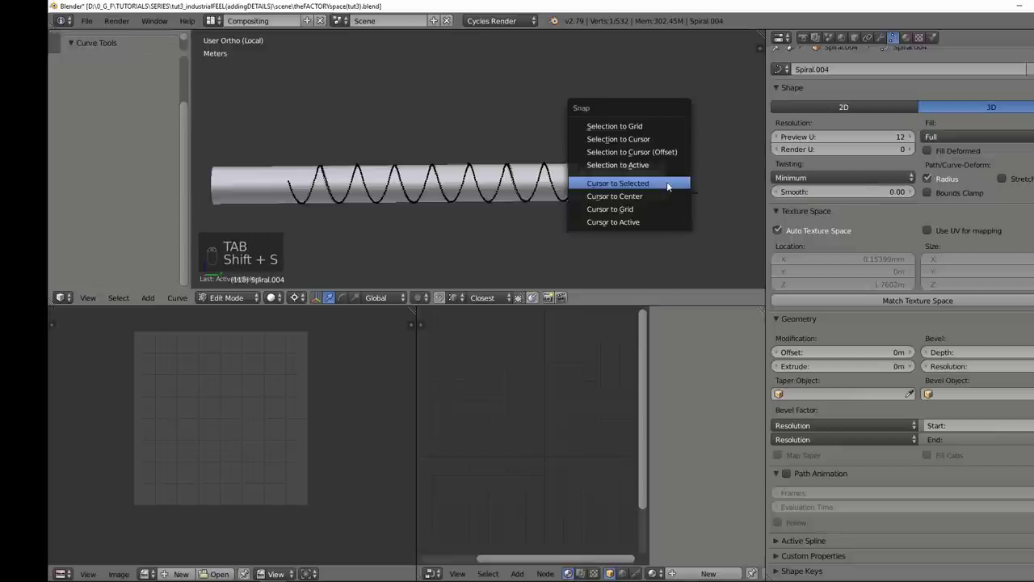
key("a")
key("a")
key("s")
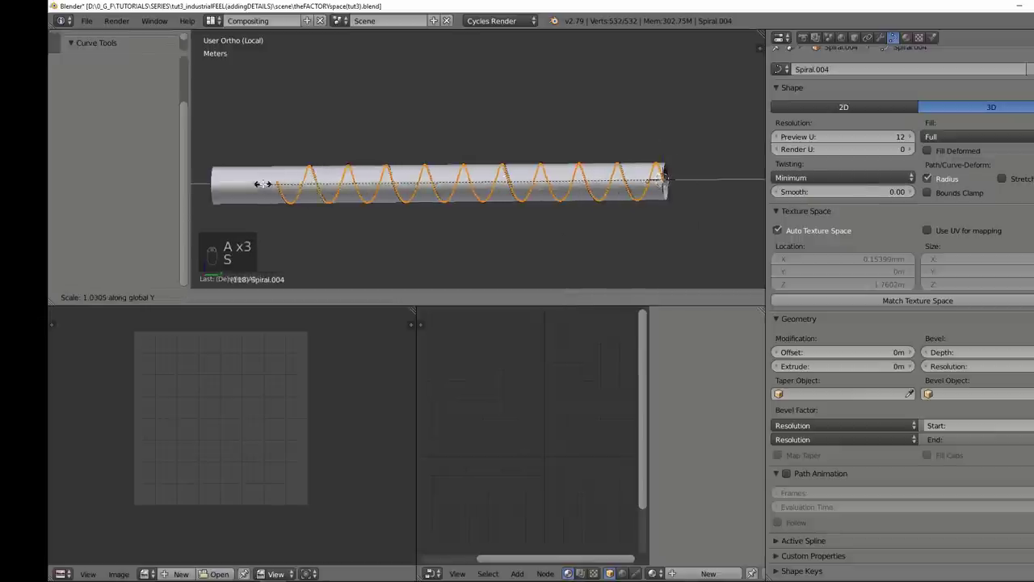
key("Tab")
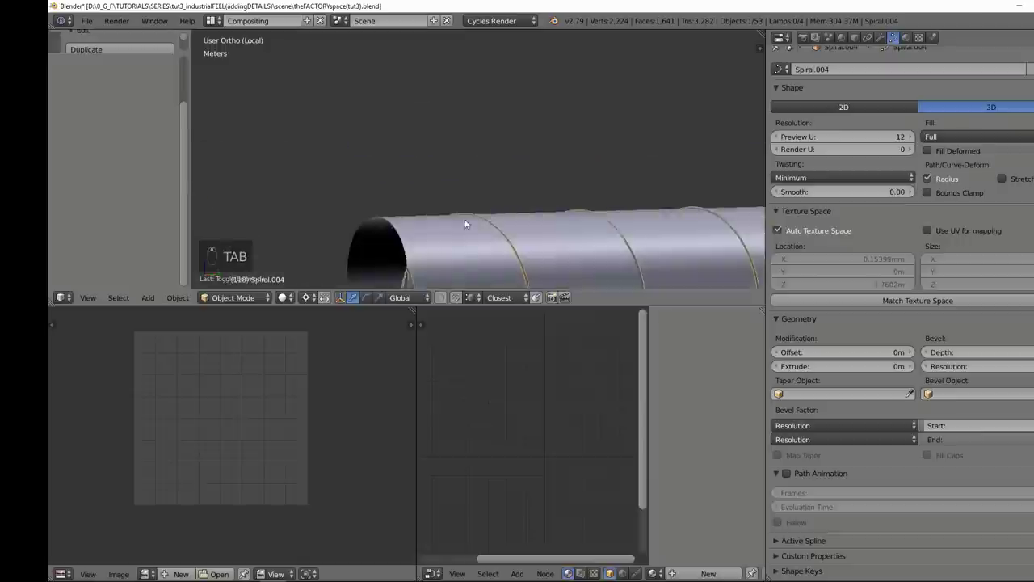
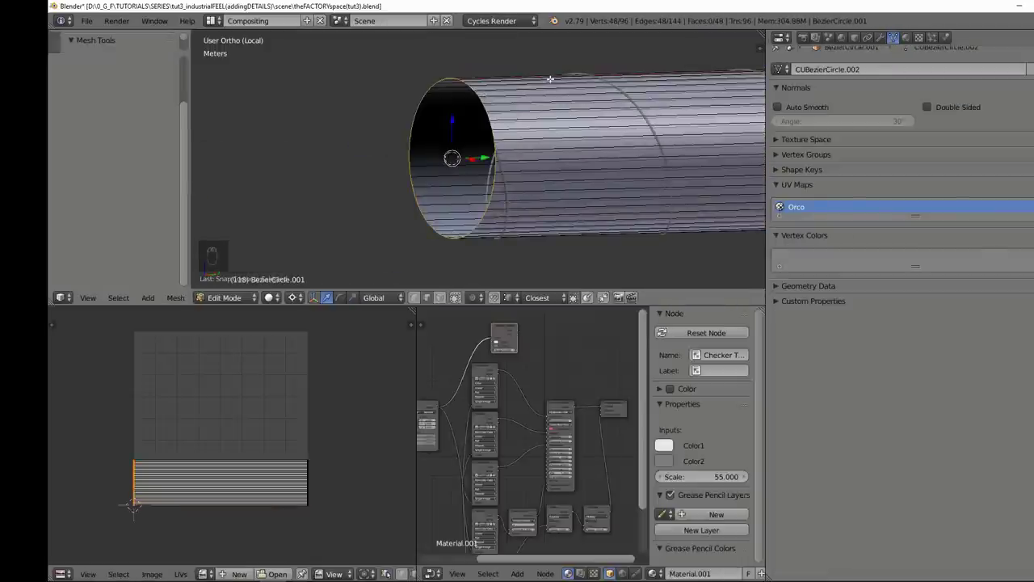
- Cap the pipe's open end with an inset face and give it smooth shading limited to 30°
key("e")
key("e")
key("s")
key("f")
key("Tab")
key("Tab")
key("ctrl+KP_Add")
key("e")
key("Tab")
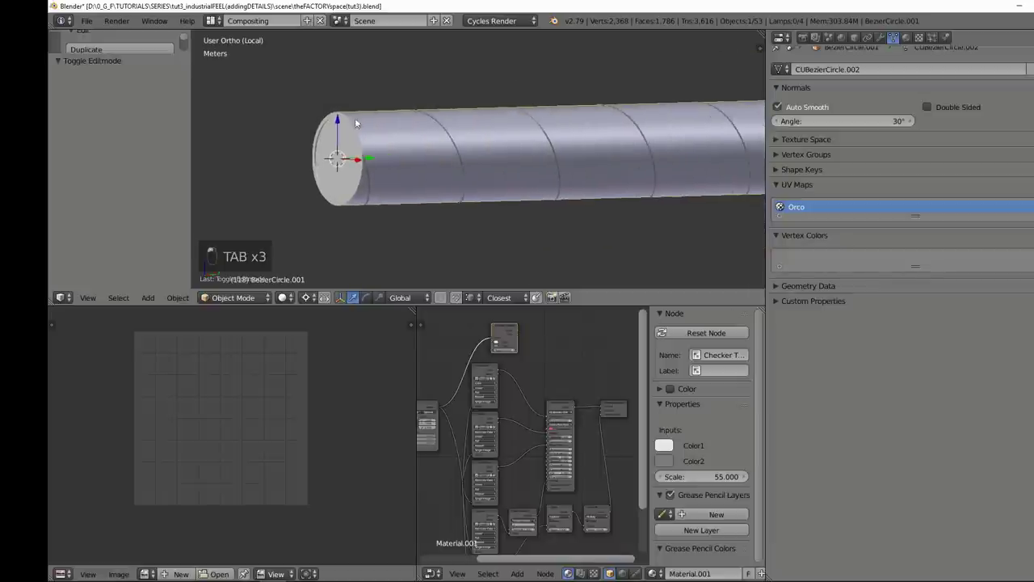
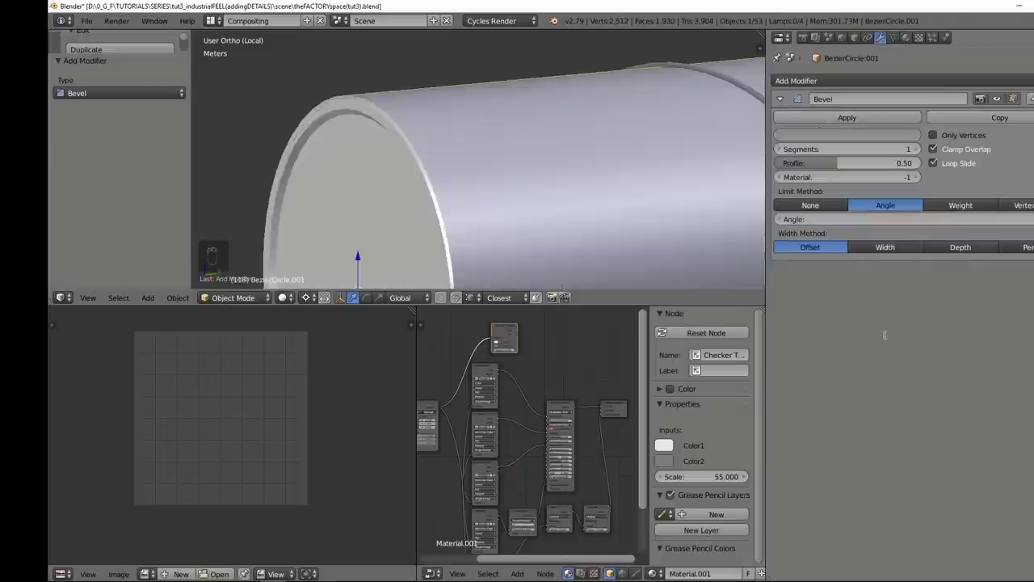
- Set the pipe's bevel width to 5 mm and shift its end ring slightly along its length
key("m")
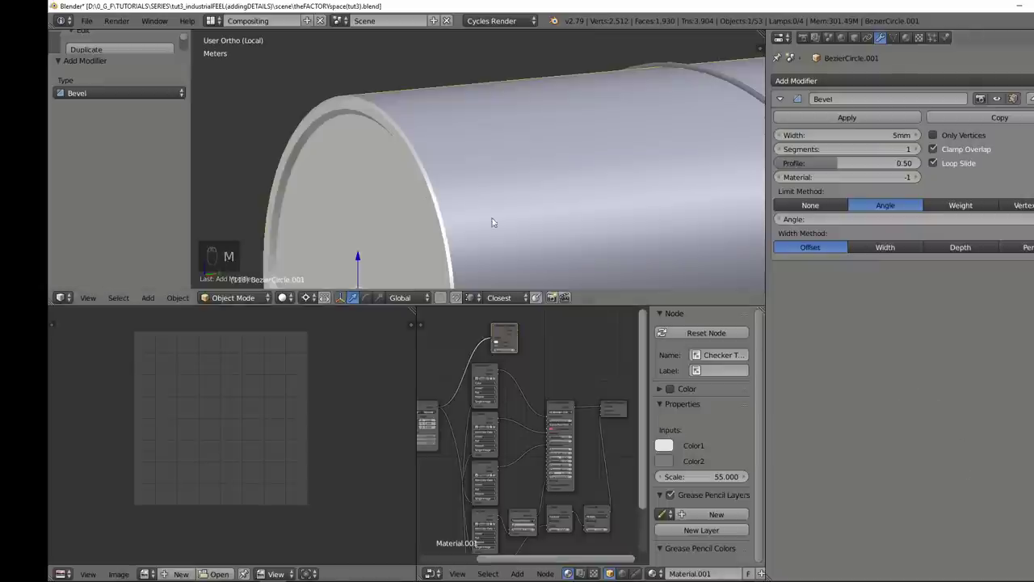
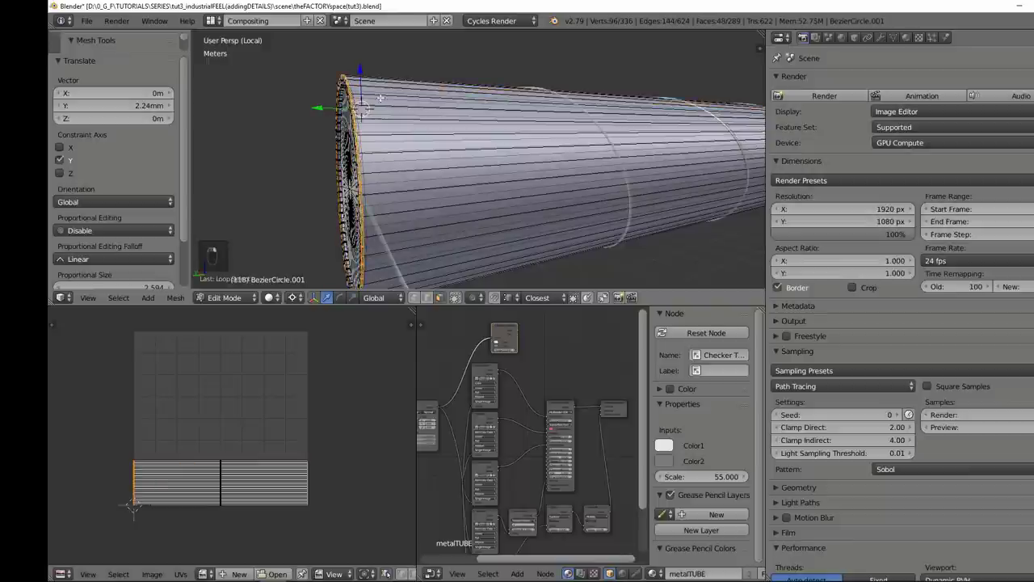
key("shift+s")
key("e")
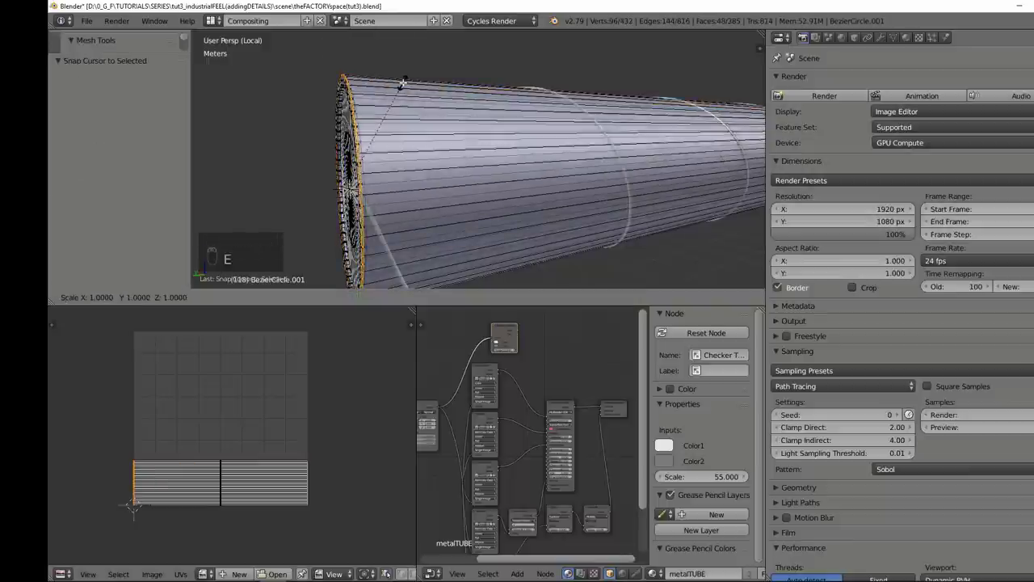
left_click_drag(453, 113, 387, 103)
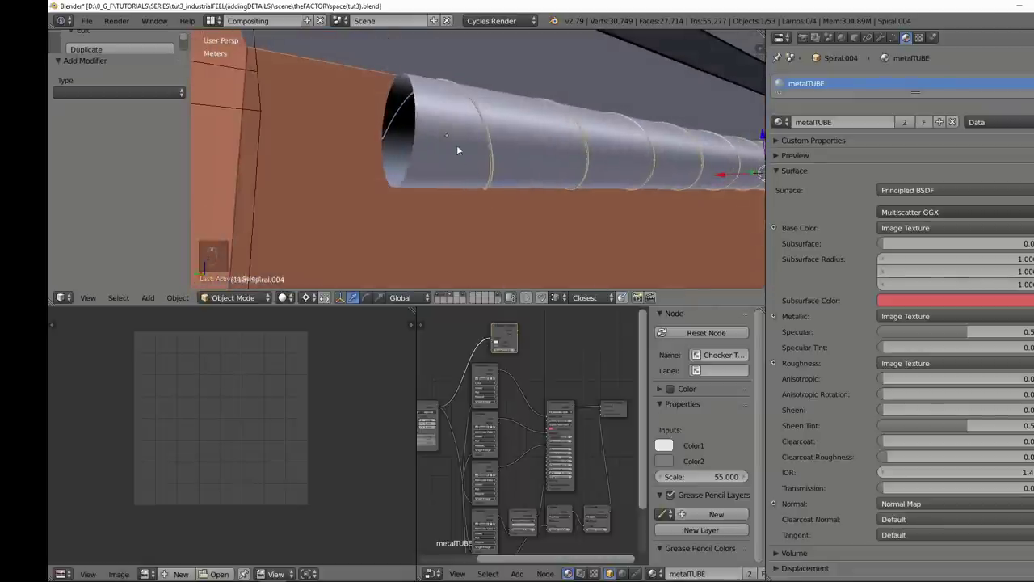
- Add a new cube, Cube.005, and shrink it to a small block
key("Tab")
key("shift+s")
key("Tab")
key("shift+a")
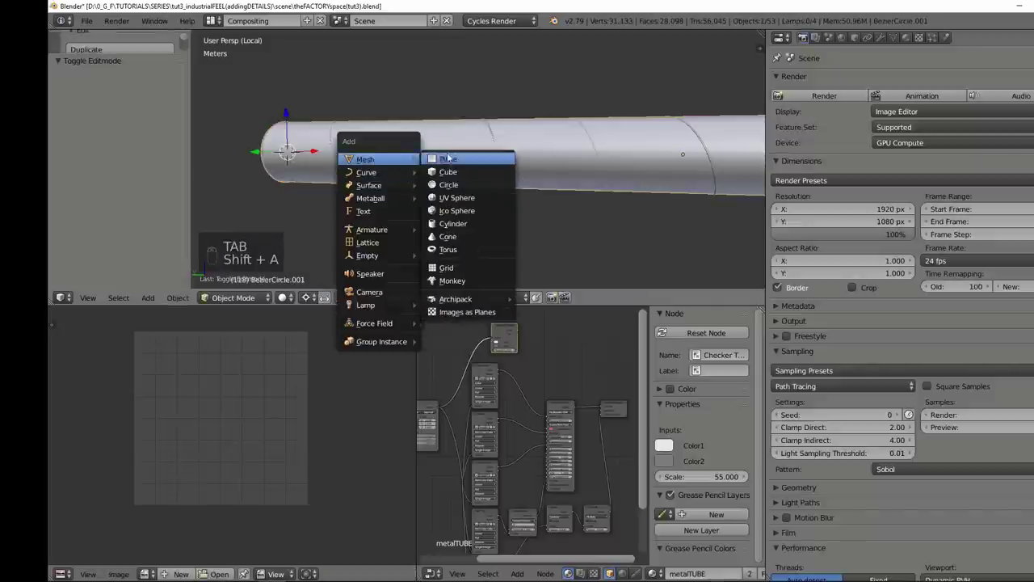
key("Tab")
key("s")
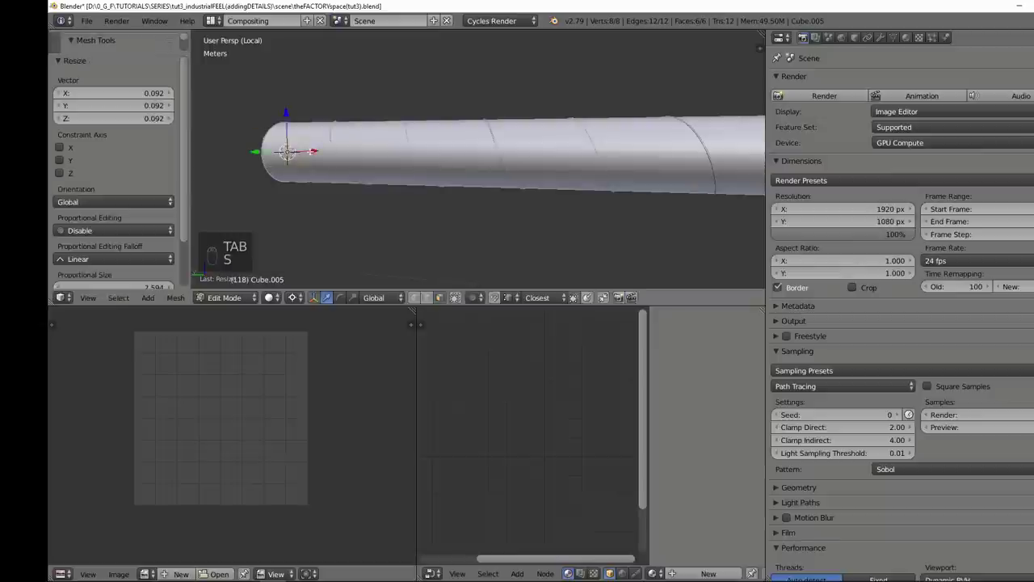
key("s")
- Slide the block against the pipe's side and check it from the front view
key("Tab")
left_click_drag(342, 158, 405, 169)
key("g")
left_click_drag(406, 136, 434, 144)
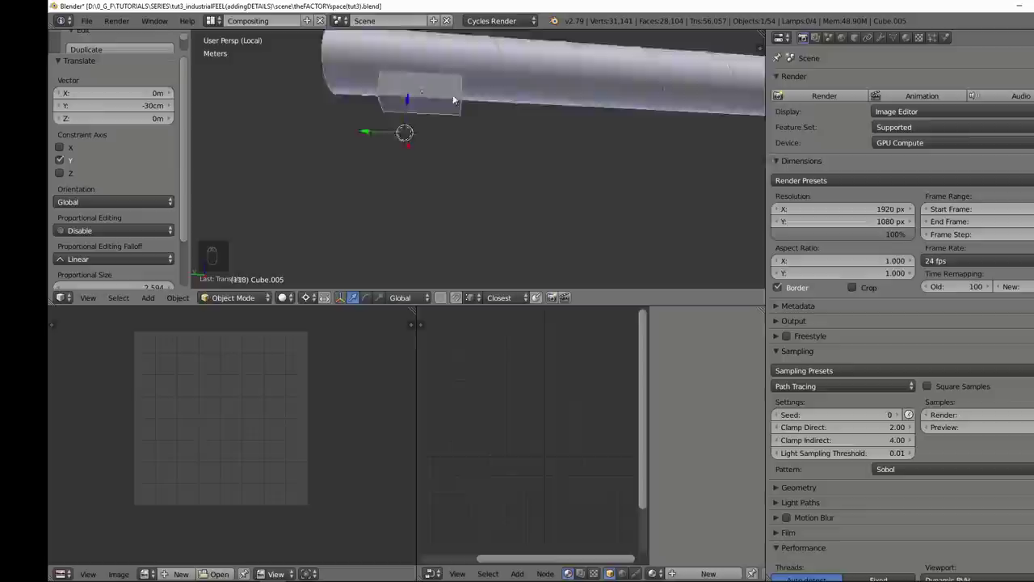
key("KP_1")
key("KP_5")
left_click(347, 197)
- Stretch the block sideways into a rectangular bracket base against the pipe
key("shift+s")
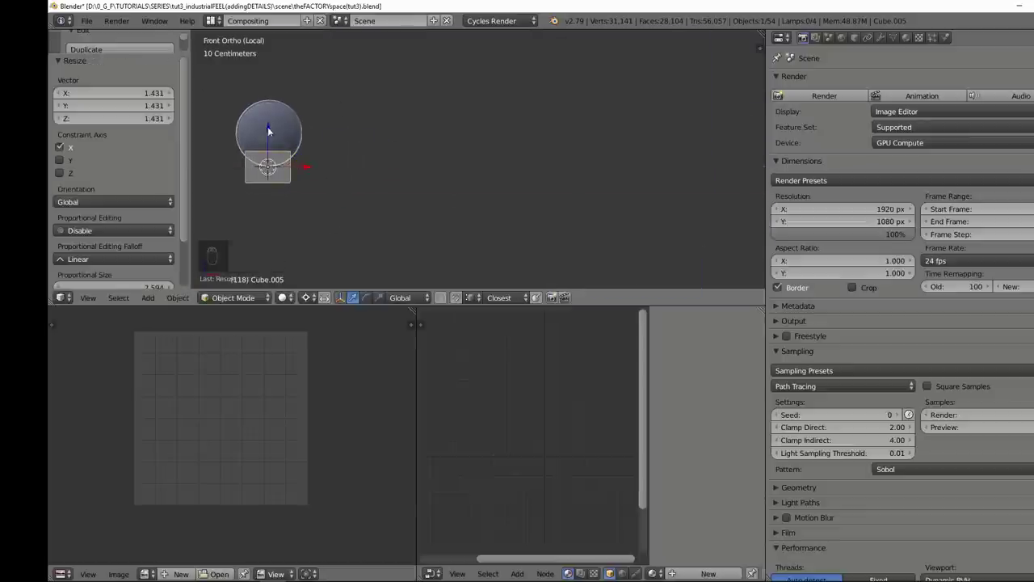
key("Tab")
key("Tab")
key("KP_0")
key("KP_5")
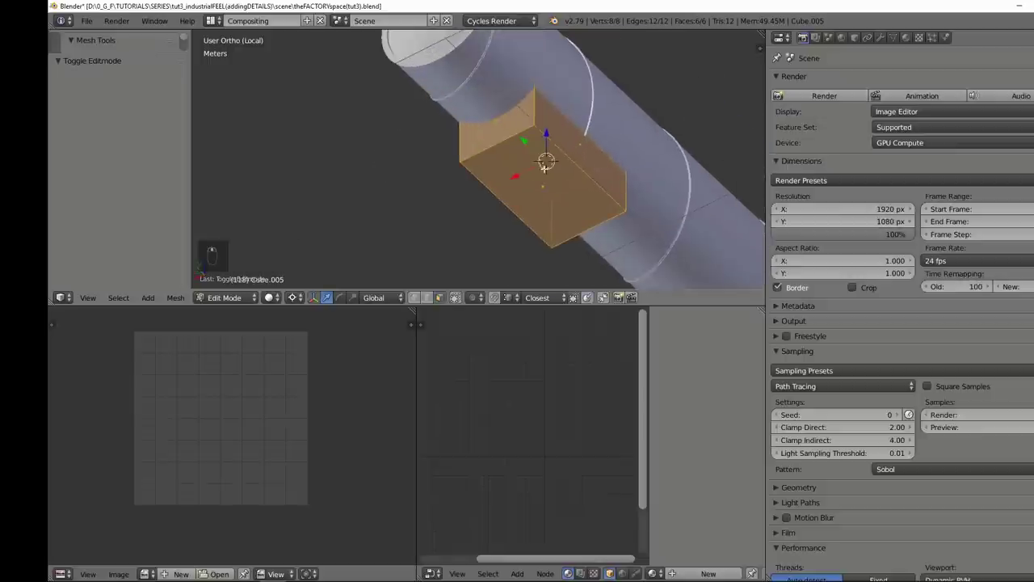
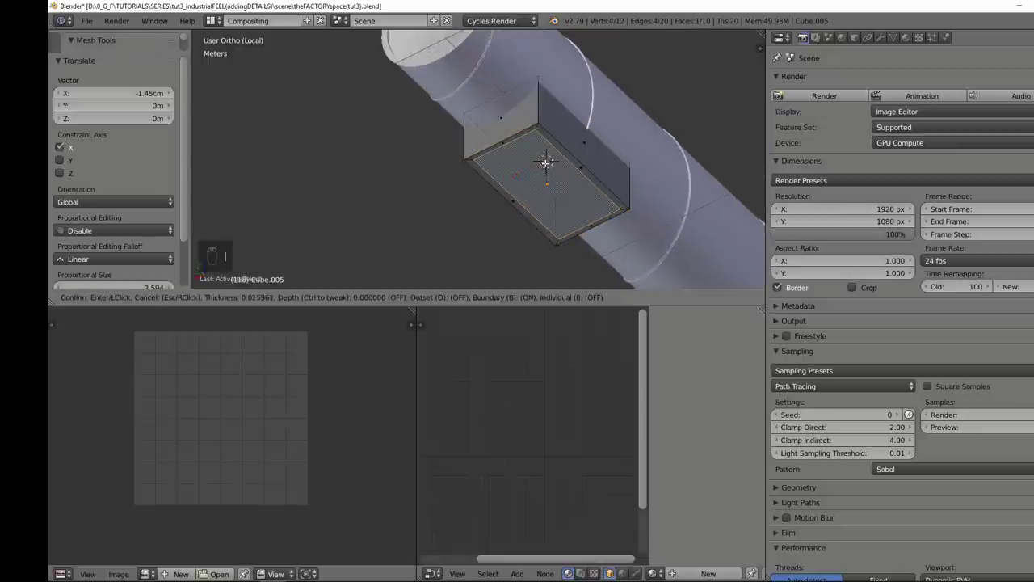
- Extrude the block's bottom face inward to hollow it into a thin-rimmed housing
key("e")
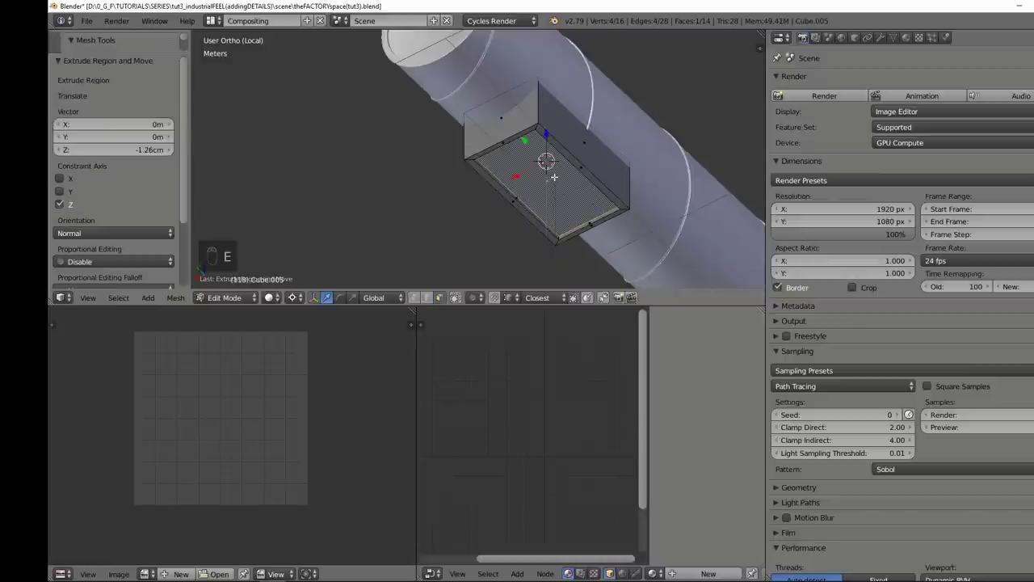
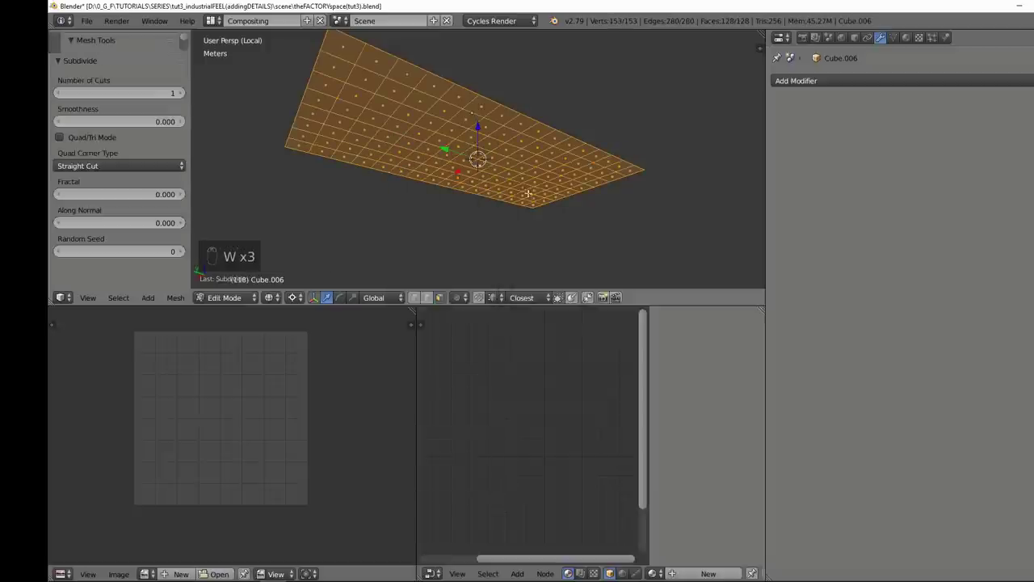
- Thin Cube.006's wireframe bars to about 5 mm and leave the isolated view
key("Tab")
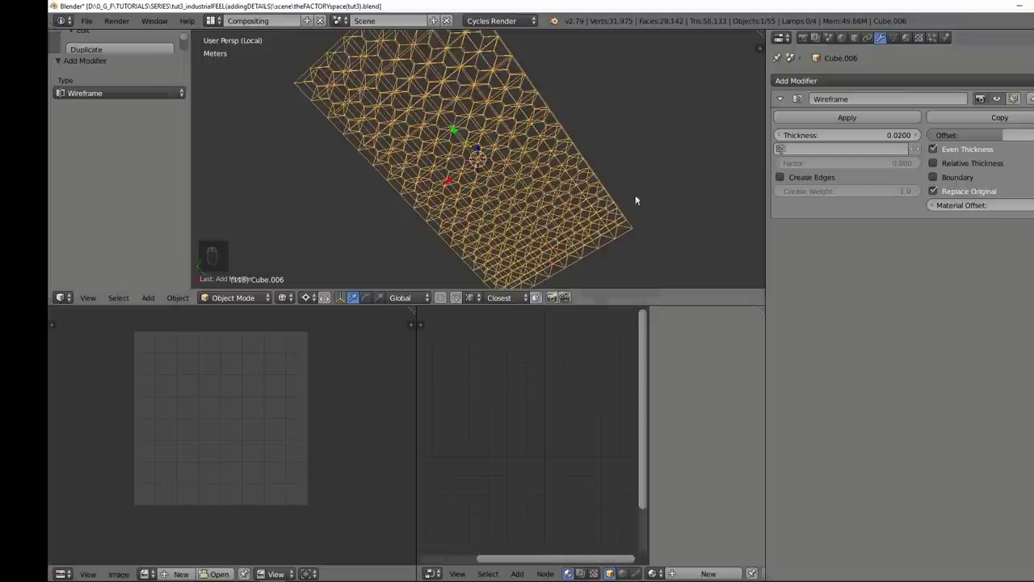
key("z")
left_click(944, 169)
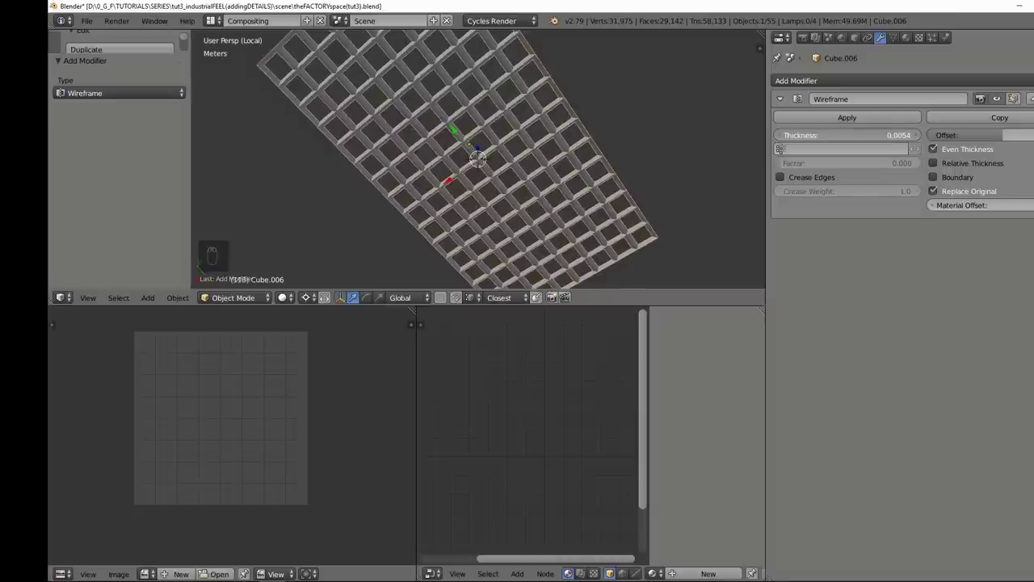
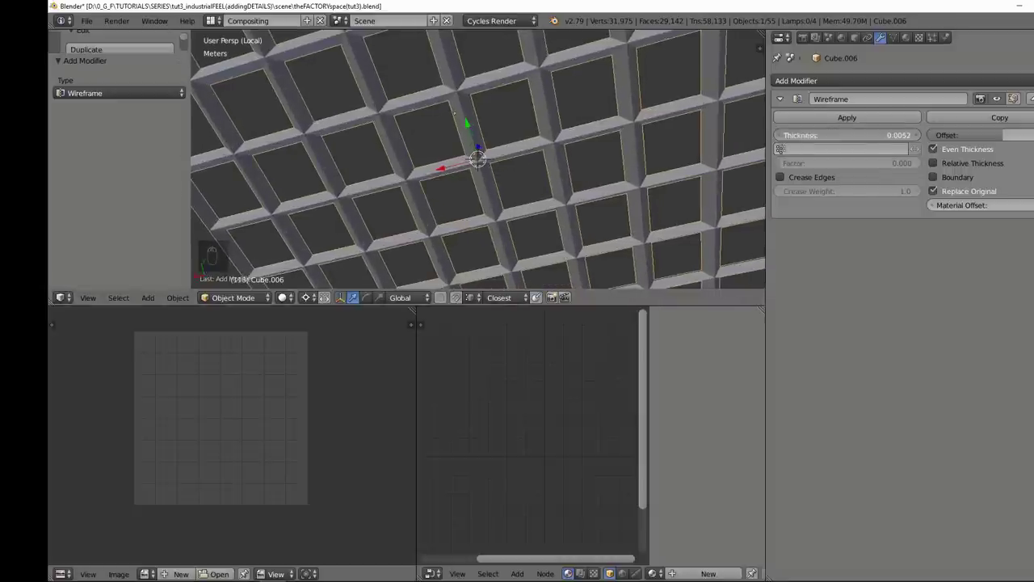
left_click_drag(516, 141, 539, 173)
key("KP_Divide")
- Subdivide the vent grille mesh so it fills the recessed housing beneath the pipe
left_click_drag(559, 131, 559, 137)
key("Tab")
key("w")
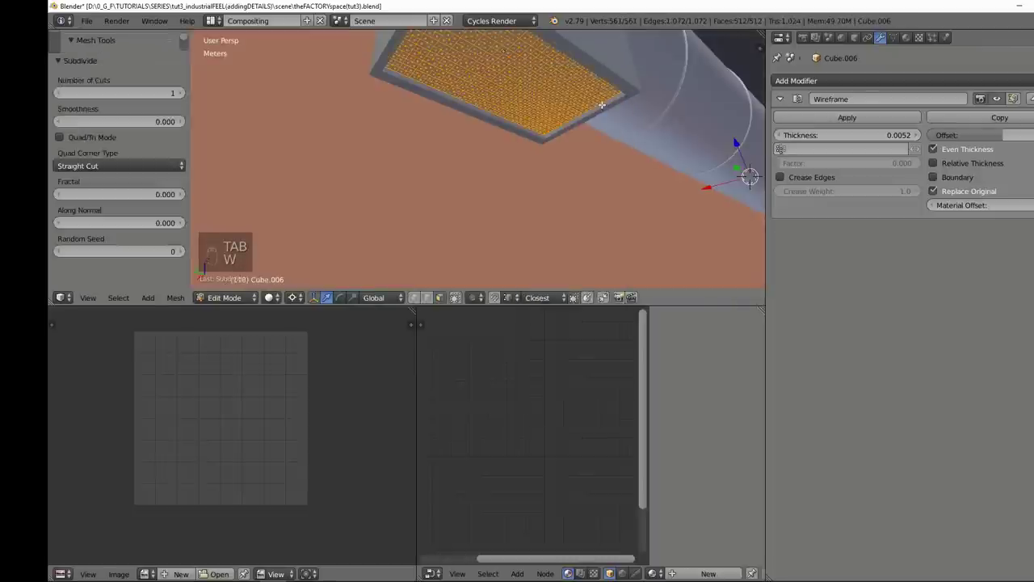
key("Tab")
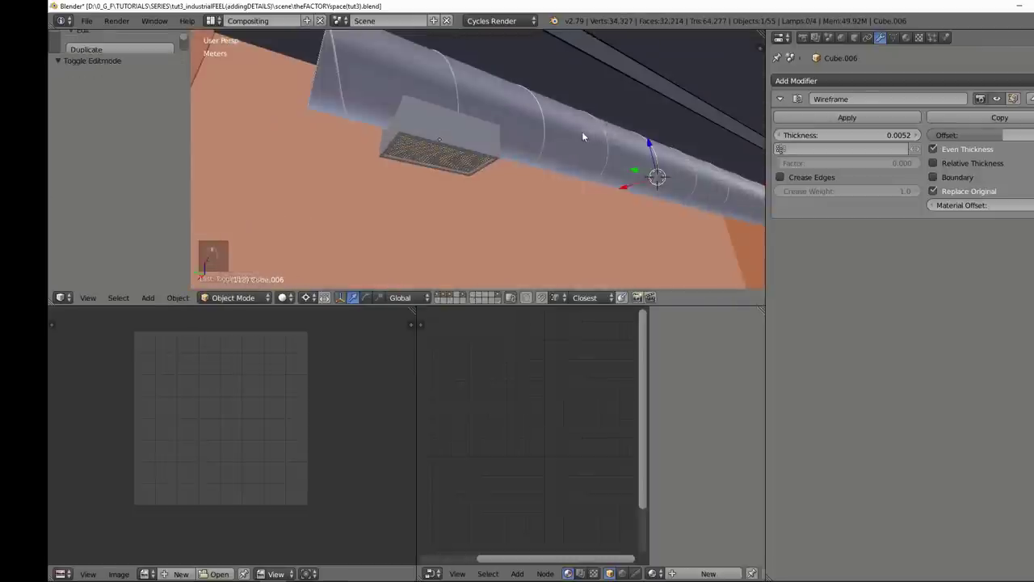
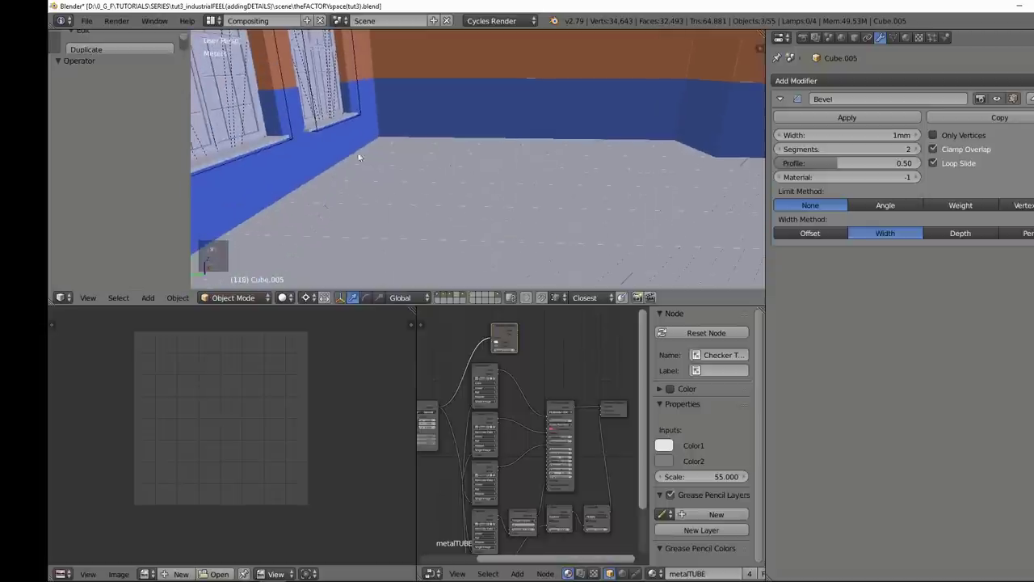
- Orbit and pan the view to frame the wall corner beneath the windows
left_click_drag(383, 150, 402, 137)
left_click_drag(466, 205, 381, 159)
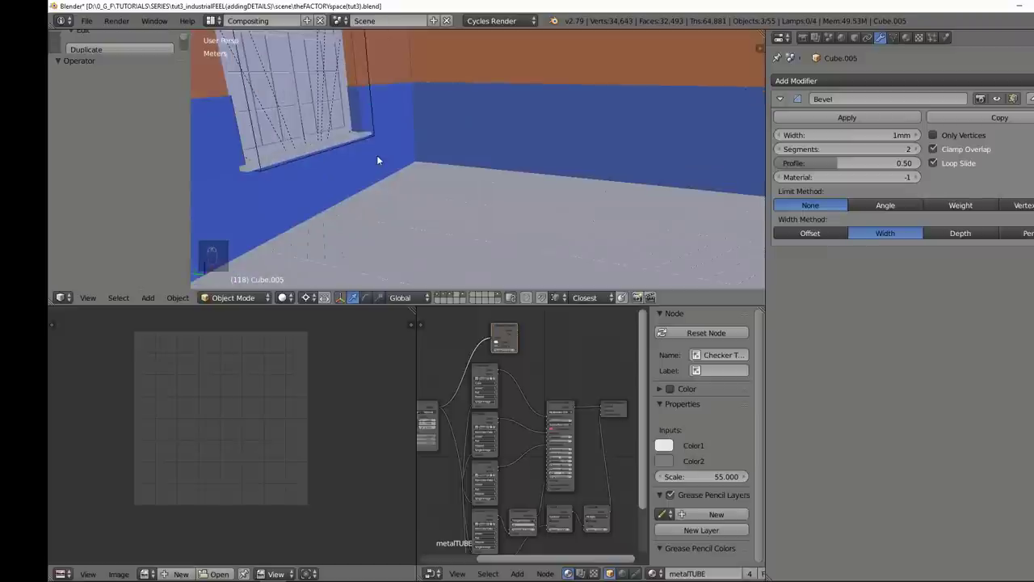
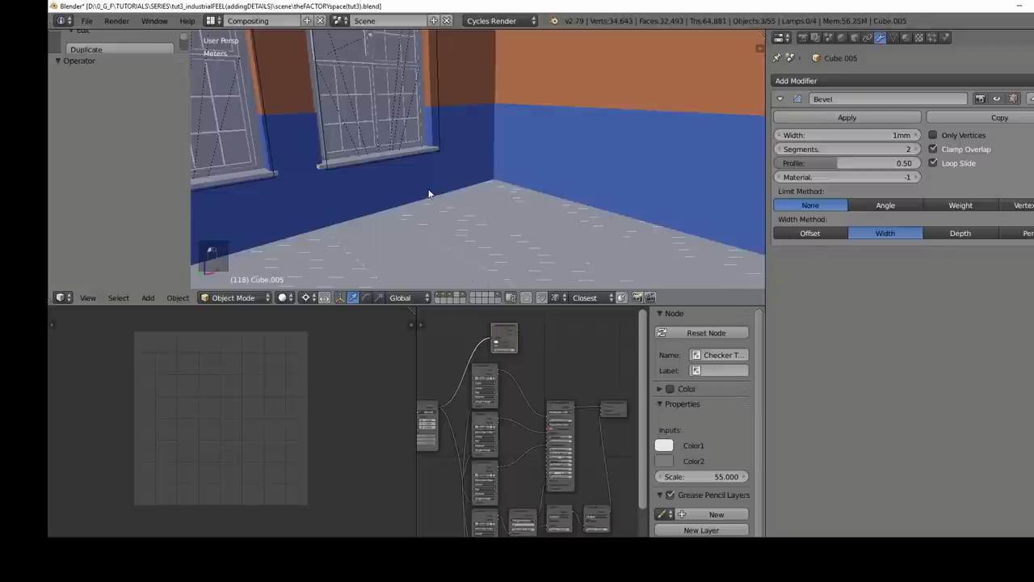
- Duplicate the radiator, place the copy below a window along the X axis, and duplicate it again
key("g")
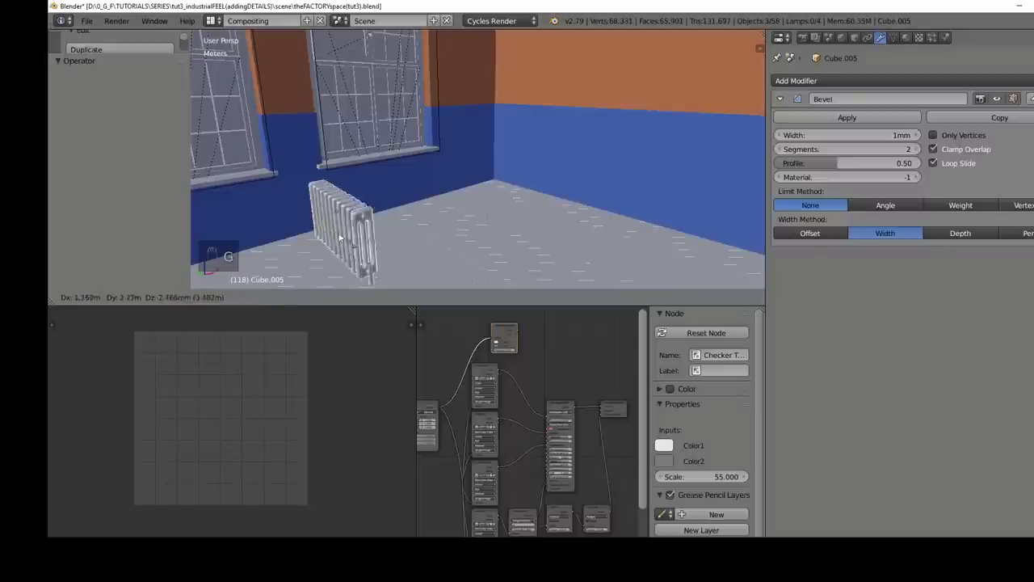
left_click_drag(373, 201, 403, 190)
left_click_drag(403, 190, 422, 185)
left_click_drag(421, 185, 465, 179)
left_click_drag(494, 193, 481, 187)
left_click_drag(481, 186, 425, 172)
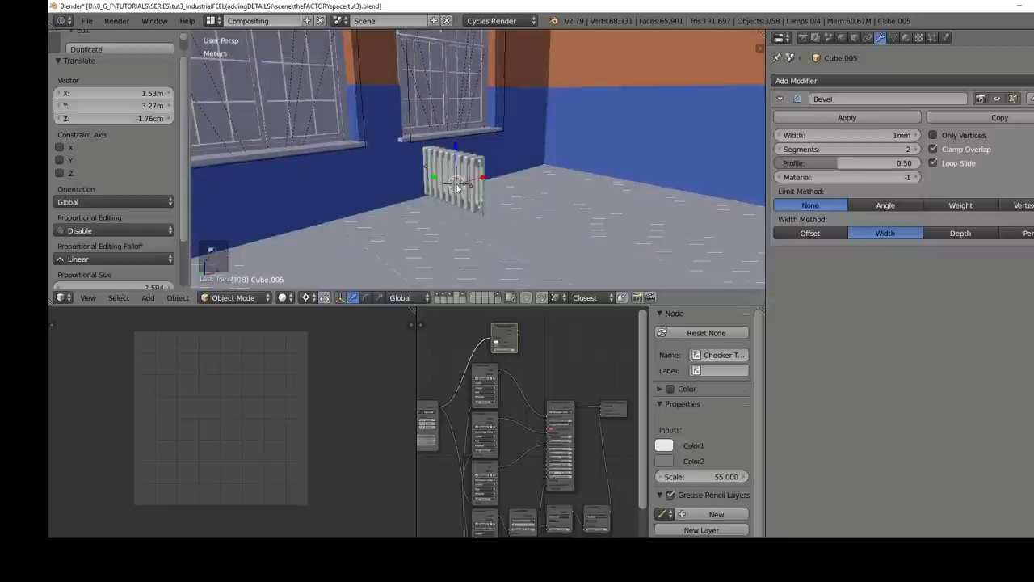
key("r")
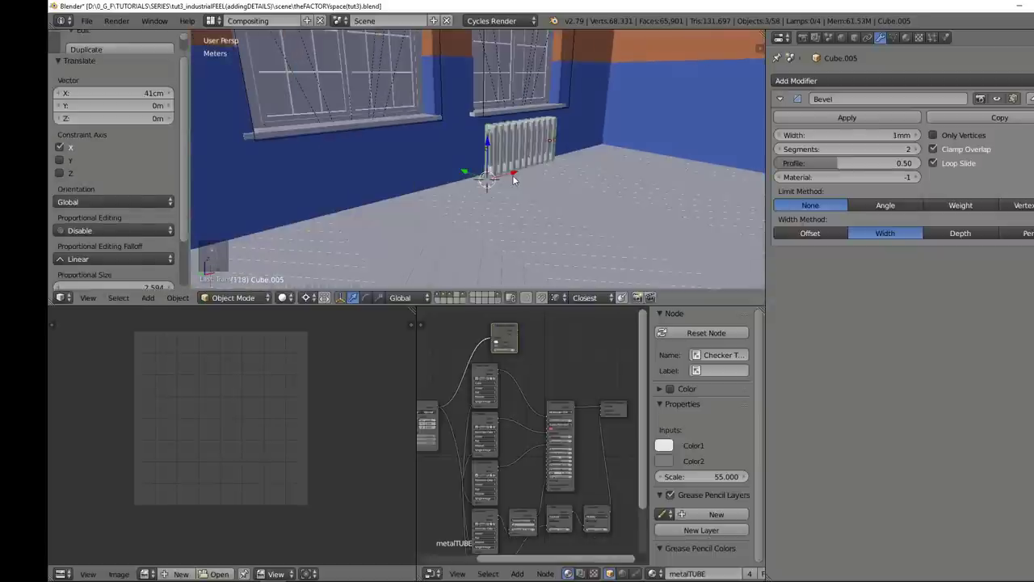
key("shift+d")
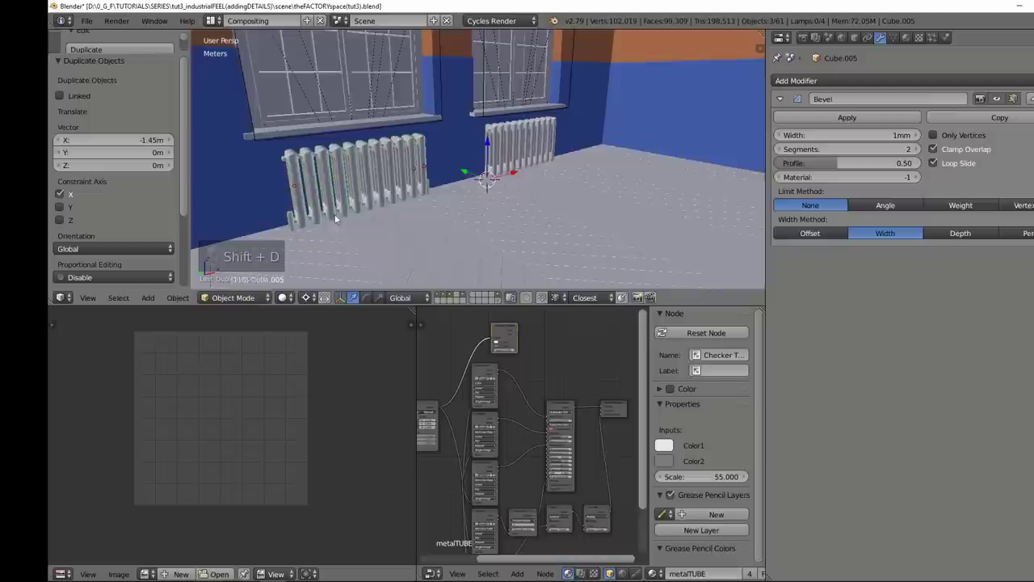
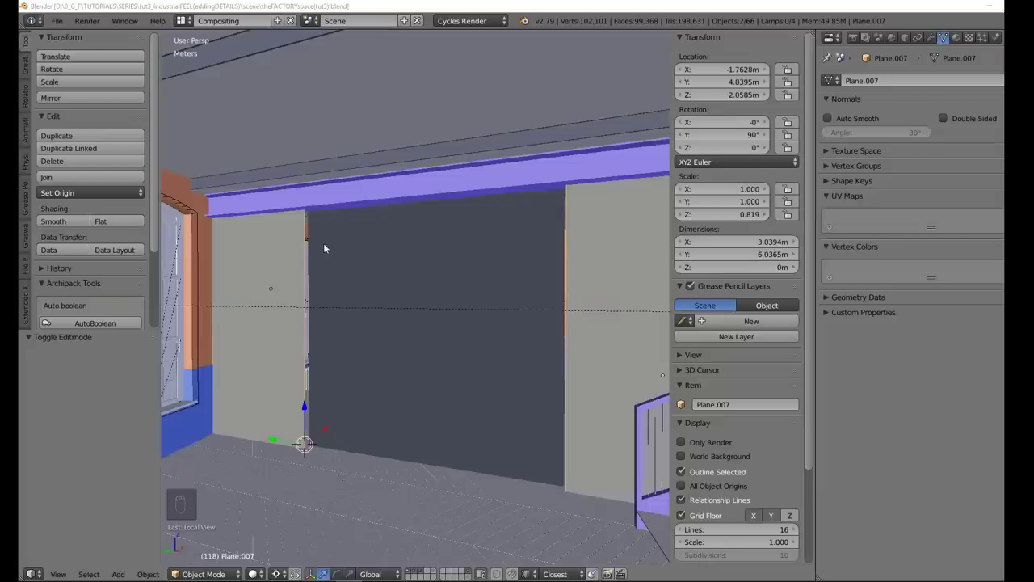
- Isolate Plane.007, extrude its grid faces individually, and view the panel edge-on
key("KP_Divide")
key("a")
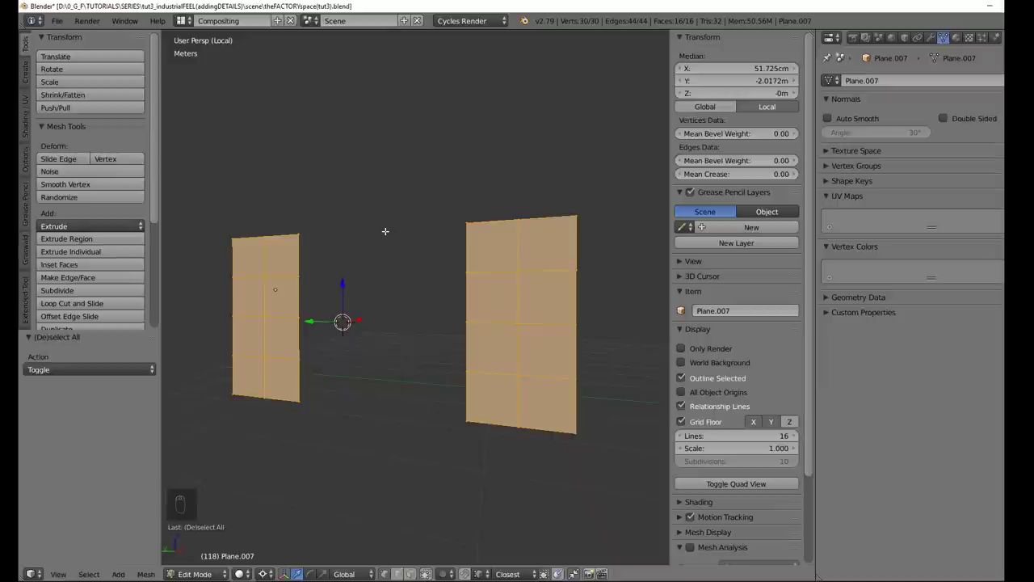
key("i")
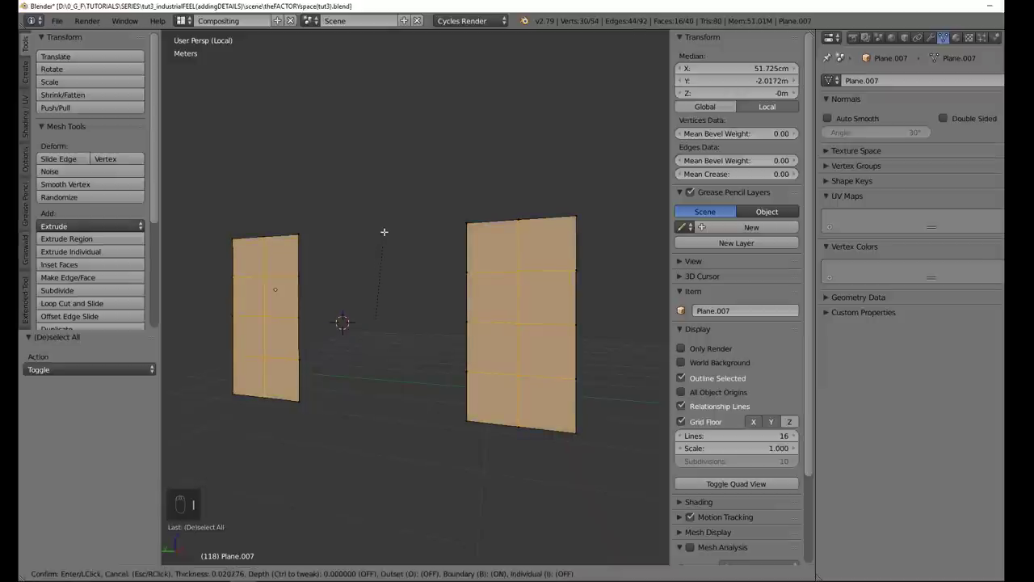
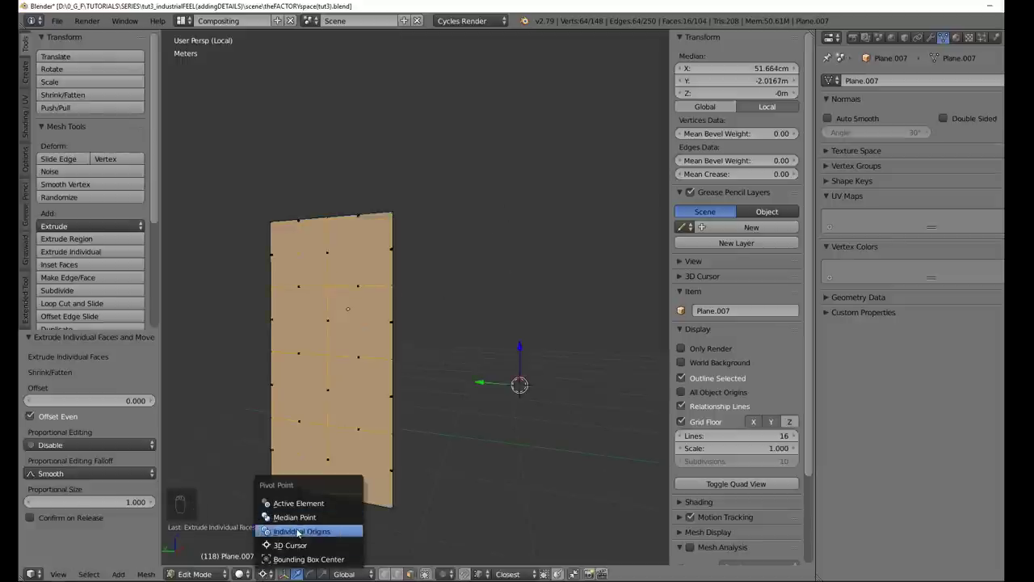
key("s")
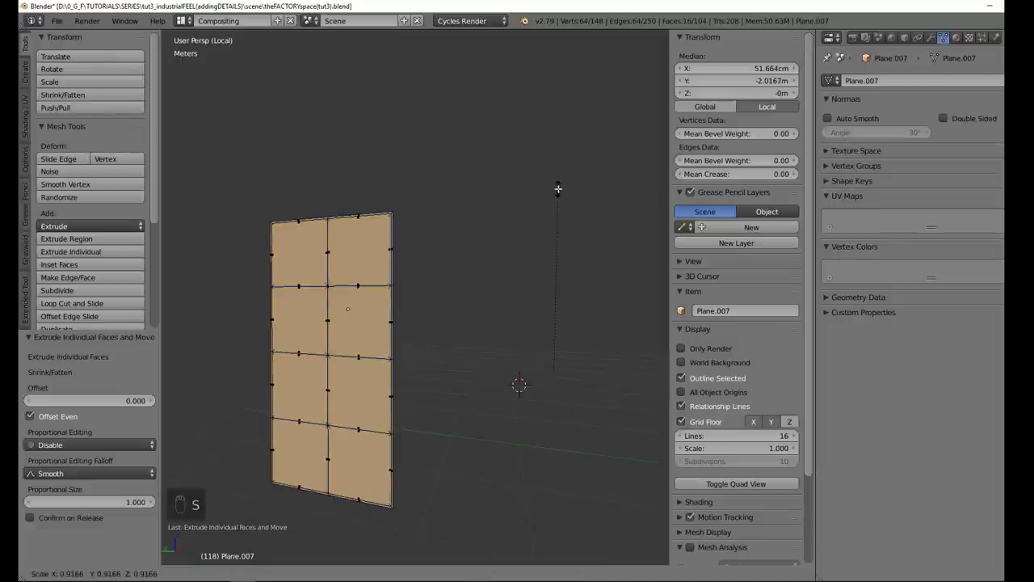
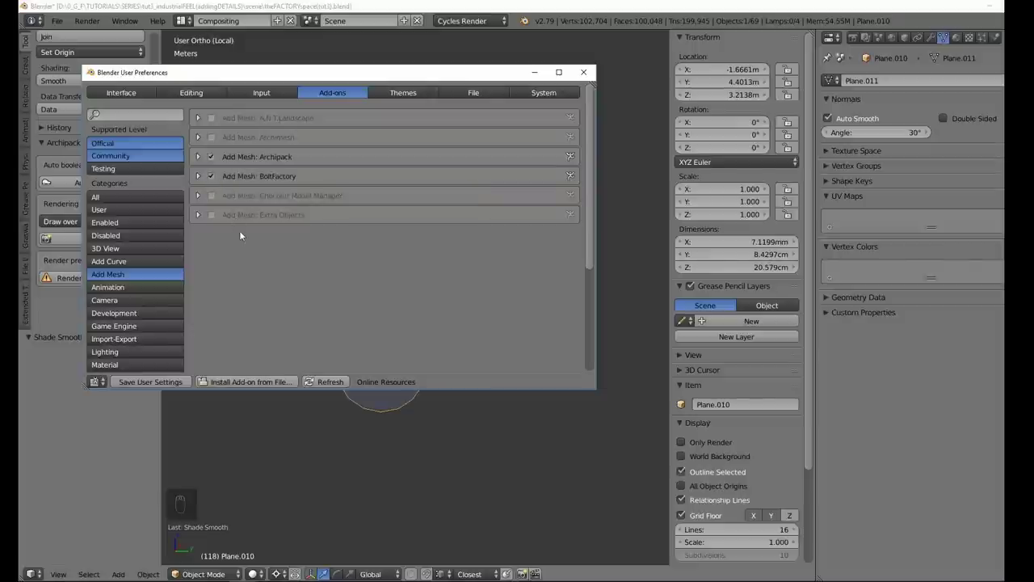
- Add a Bolt mesh with a HEX head via Shift+A and show it in wireframe
left_click_drag(395, 294, 339, 291)
key("shift+a")
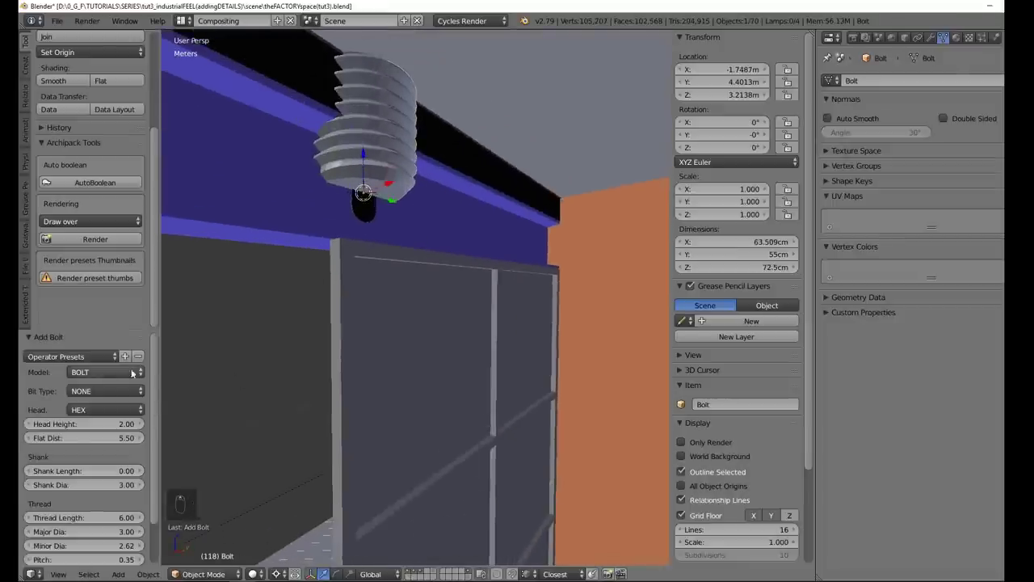
key("z")
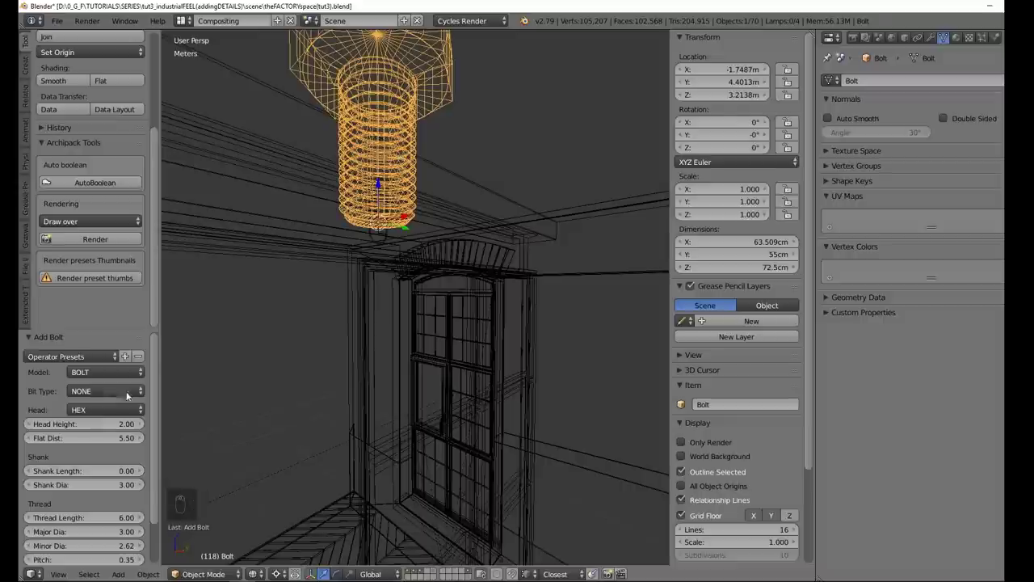
left_click_drag(105, 379, 169, 325)
left_click_drag(412, 260, 114, 372)
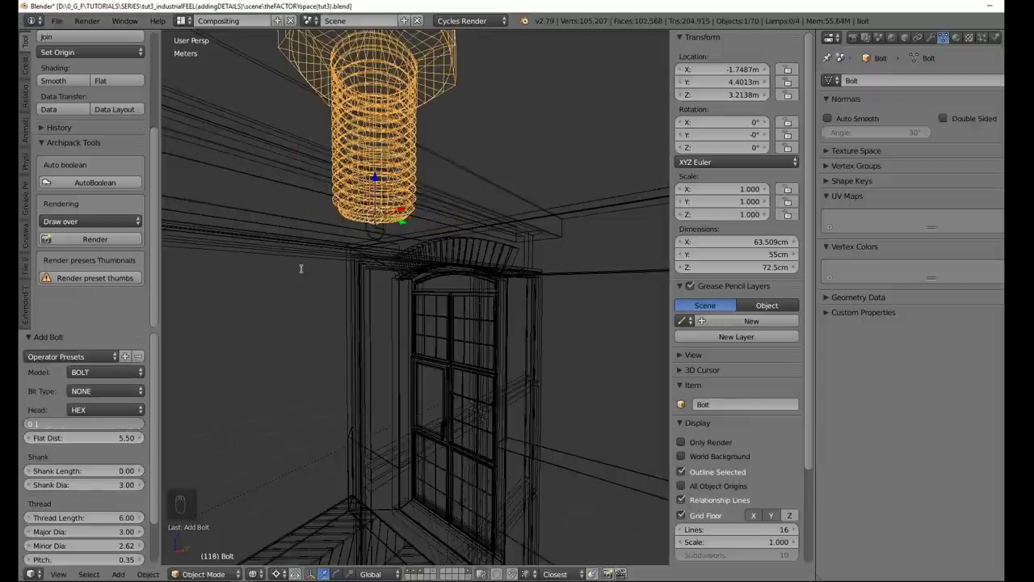
- Isolate the bolt in local view and, in edit mode, box-select and delete its lower shank vertices
key("KP_Divide")
key("Tab")
key("KP_1")
key("KP_5")
key("b")
key("ctrl+KP_Add")
key("ctrl+KP_Add")
key("ctrl+KP_Add")
key("ctrl+KP_Subtract")
key("Delete")
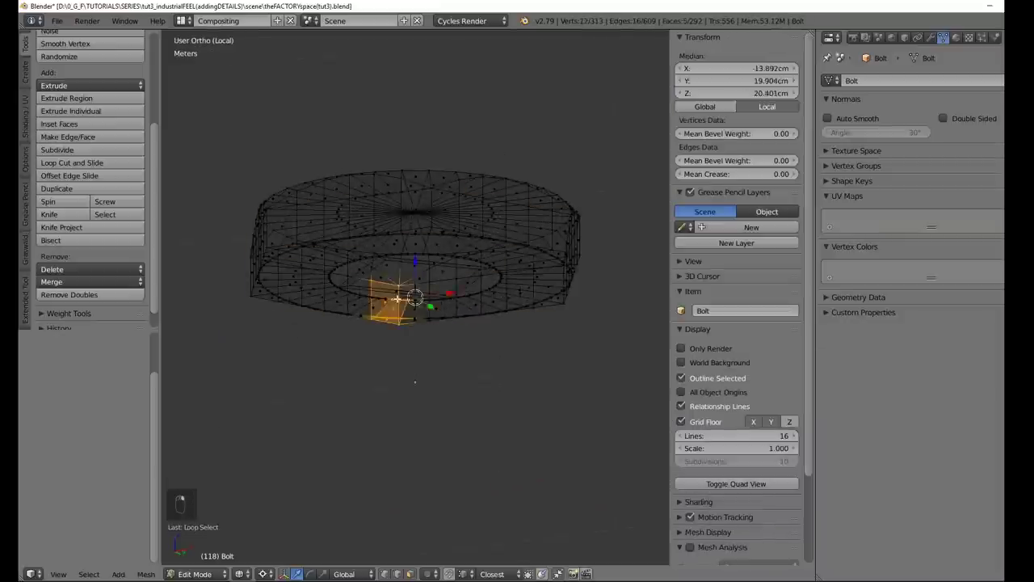
- Delete the remaining shank vertices so only the flat hex head is left, with auto smooth shading
key("ctrl+KP_Add")
key("Delete")
key("Tab")
key("Tab")
key("ctrl+KP_Add")
key("ctrl+KP_Add")
key("Delete")
key("Tab")
key("shift+z")
key("z")
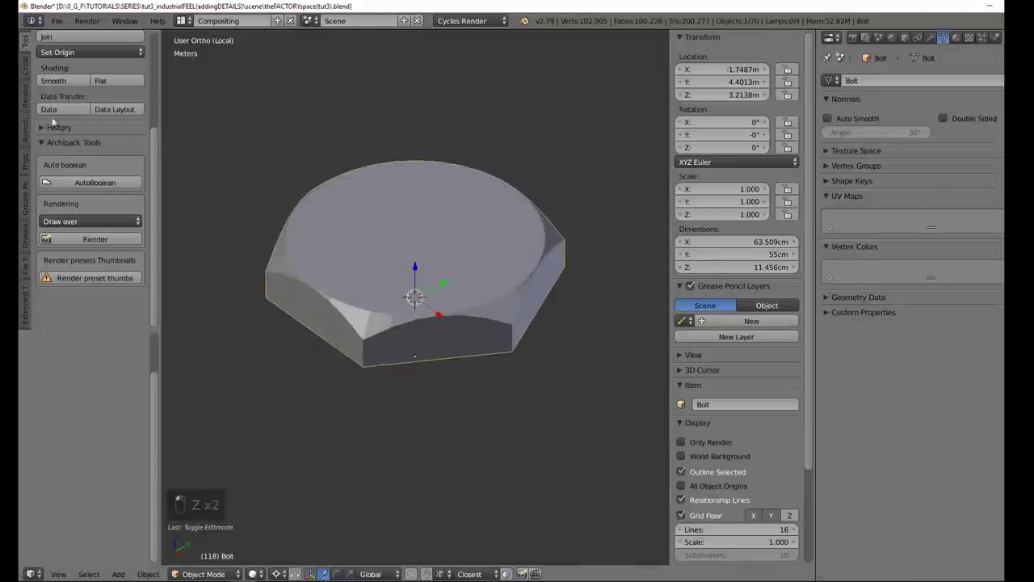
- Scale the bolt to 0.184, rotate it 90° on Y, then take Plane.010 into edit mode alone
key("KP_Divide")
key("s")
key("KP_Divide")
key("r")
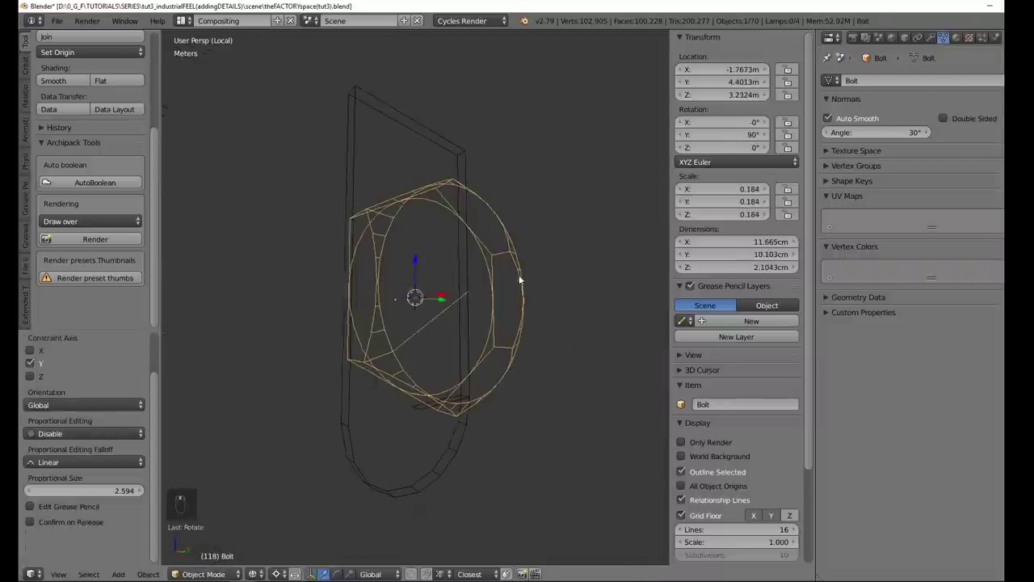
key("s")
key("KP_1")
key("KP_3")
key("Tab")
- Clean stray geometry from the bracket plate mesh and view the plate from the side
key("a")
key("a")
key("w")
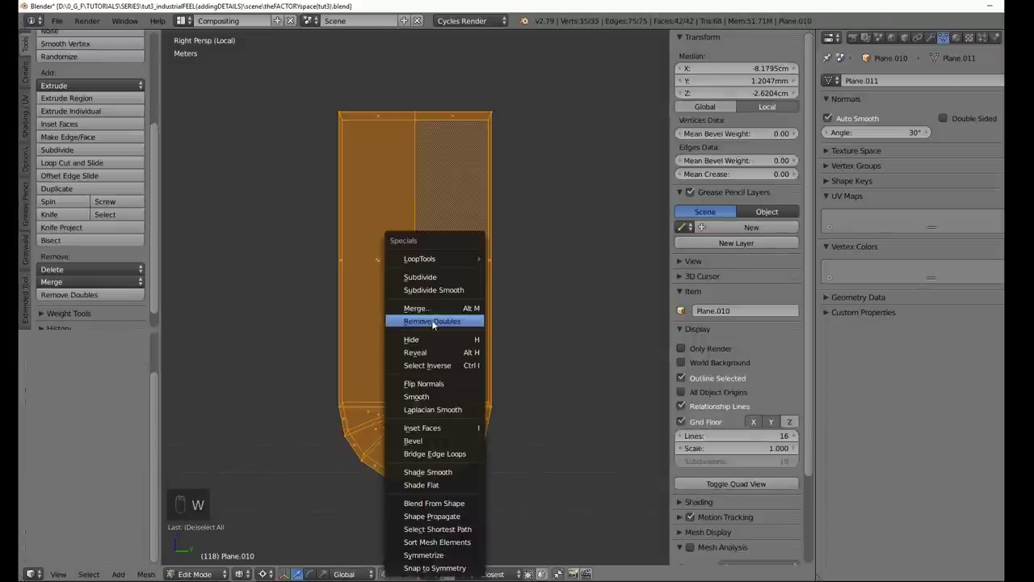
key("Tab")
key("Tab")
key("Delete")
key("Tab")
key("z")
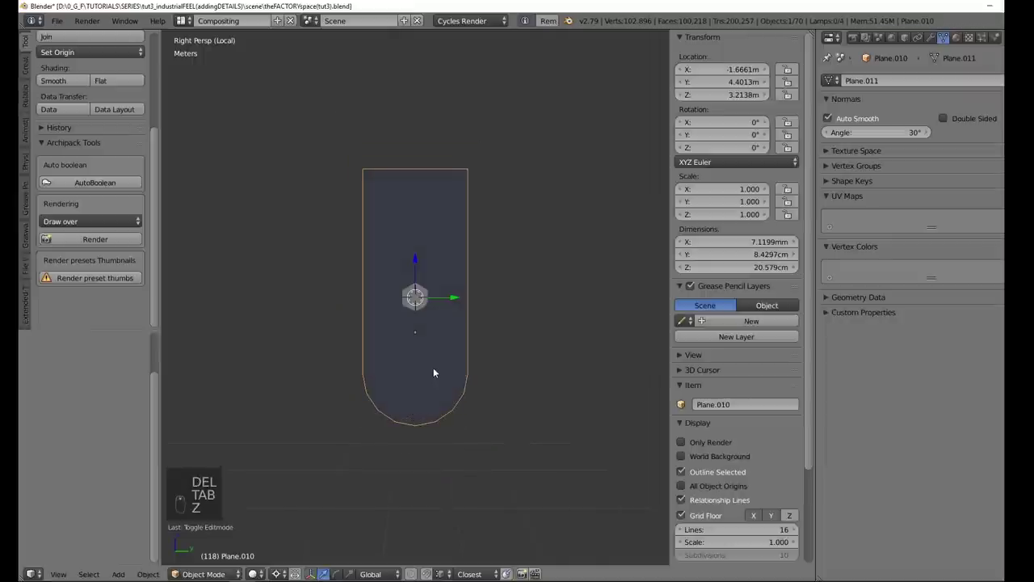
left_click_drag(435, 306, 426, 420)
key("KP_3")
key("KP_5")
- Duplicate the hex bolts with Shift+D across the plate and add a loop cut to the plate
key("shift+d")
key("shift+d")
key("shift+a")
left_click(438, 379)
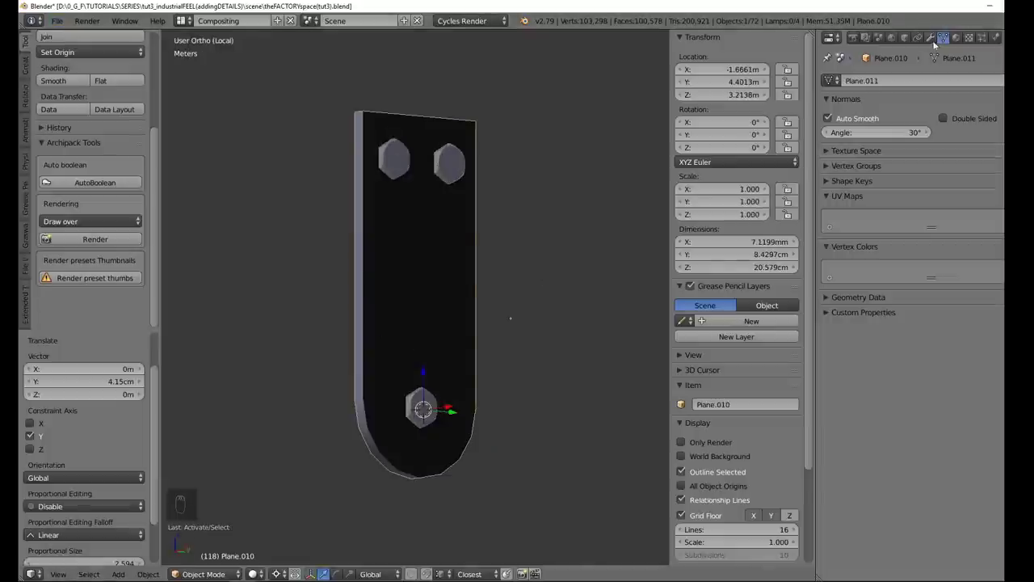
key("shift+d")
key("Tab")
key("ctrl+r")
key("e")
key("Tab")
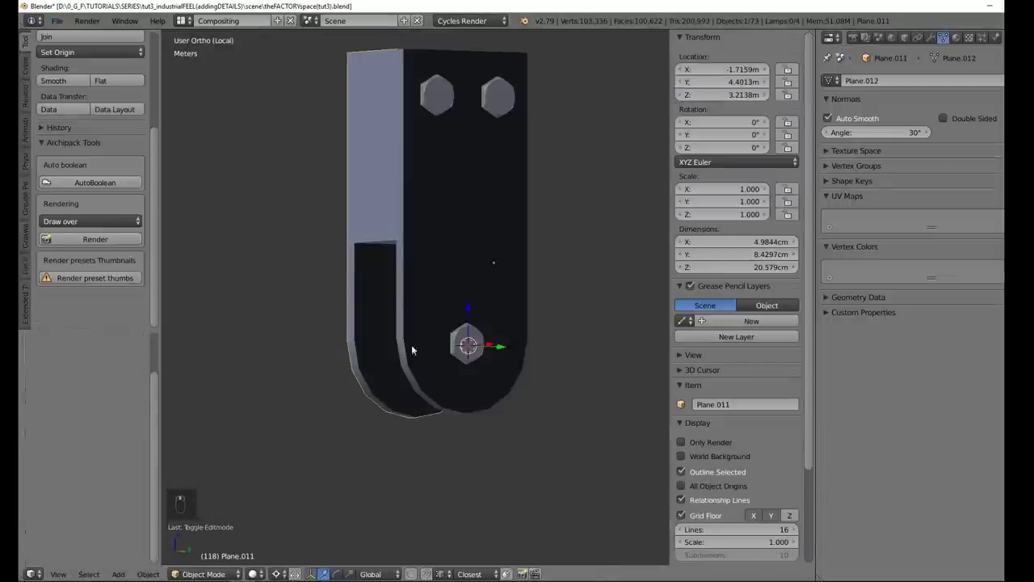
- Add a thin cylinder disc at the plate's base, scaling, insetting and extruding it to fit
key("shift+a")
key("s")
key("r")
left_click(444, 361)
key("shift+s")
key("s")
key("s")
key("s")
key("Tab")
key("i")
key("s")
key("e")
key("Tab")
- Join the disc into the bracket with Ctrl+J and leave local view to set it against the blue beam
right_click(467, 311)
key("Tab")
key("Tab")
key("Tab")
key("Tab")
key("ctrl+j")
key("w")
key("Tab")
key("KP_Divide")
- Flip the bracket 180° on X and move it along constrained axes onto the railing post top
key("z")
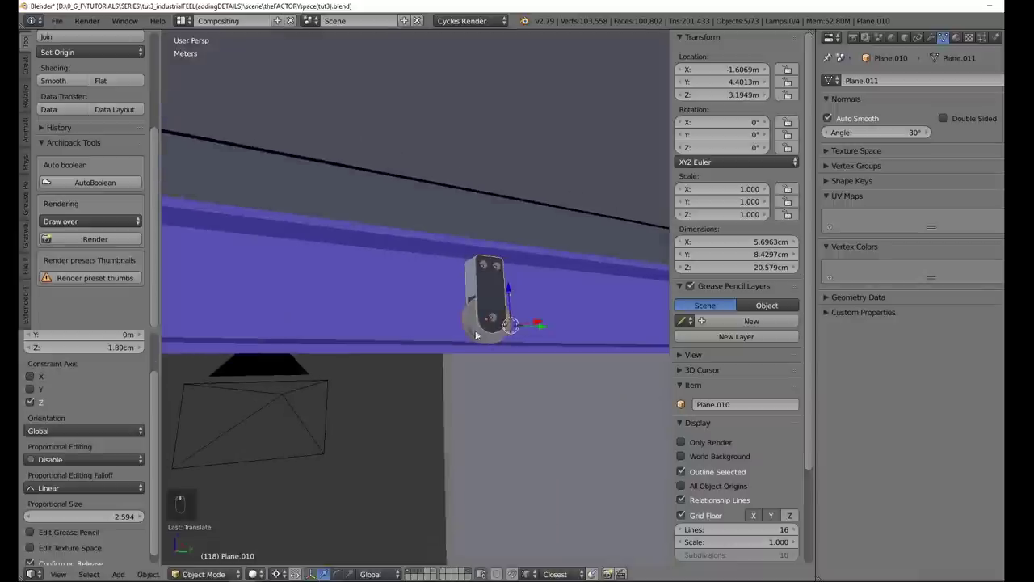
middle_click(494, 302)
key("r")
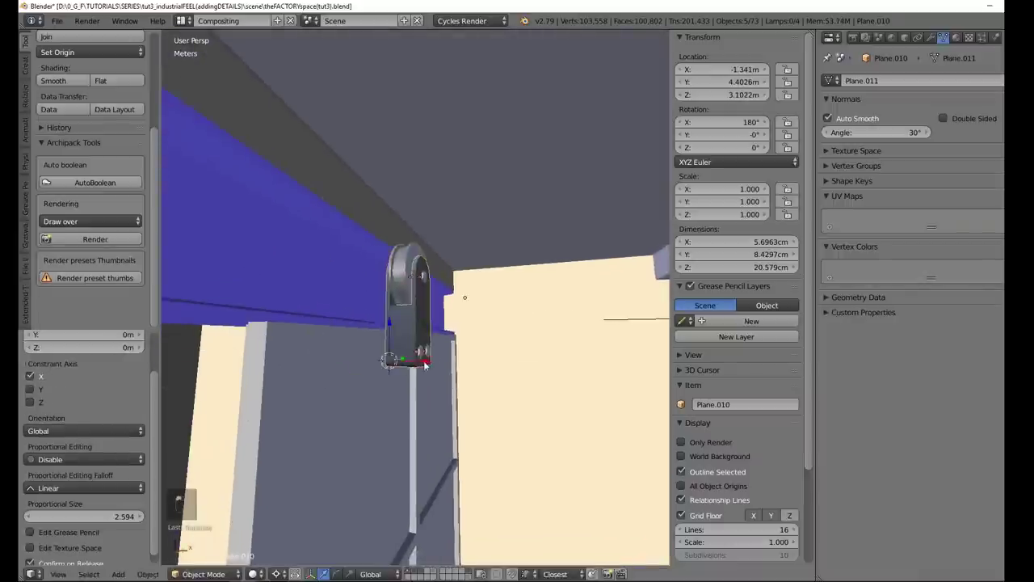
left_click_drag(456, 310, 403, 294)
key("z")
left_click_drag(576, 339, 449, 226)
key("KP_Divide")
key("z")
key("z")
left_click_drag(449, 293, 423, 224)
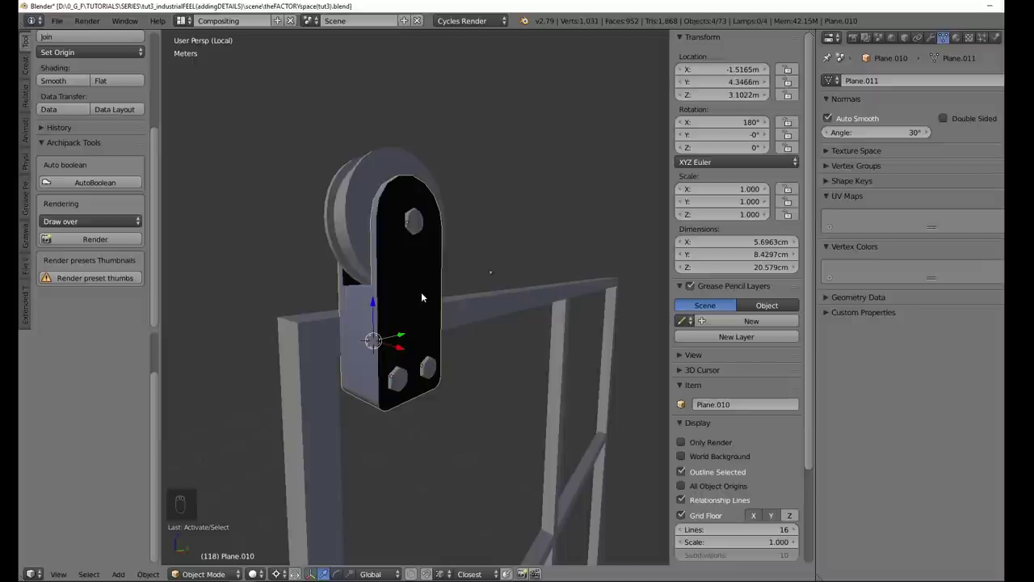
- Parent the bracket's bolts and disc to the plate Plane.010
key("ctrl+p")
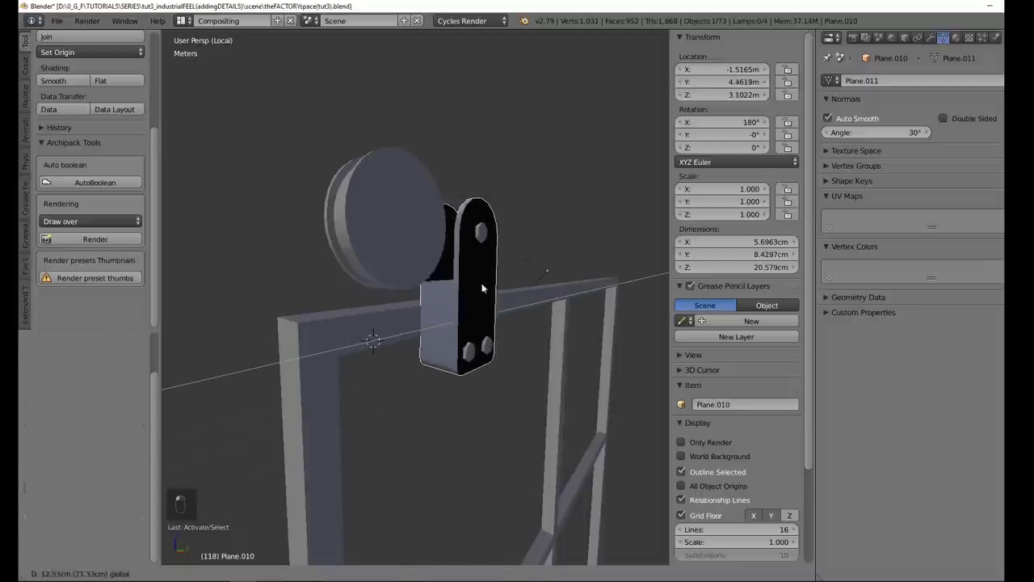
key("ctrl+z")
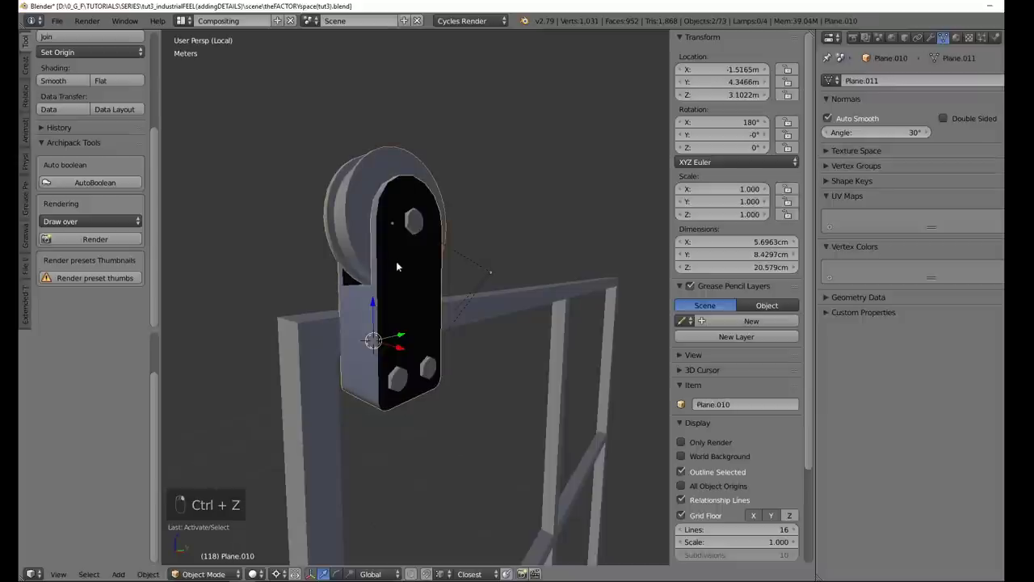
key("ctrl+p")
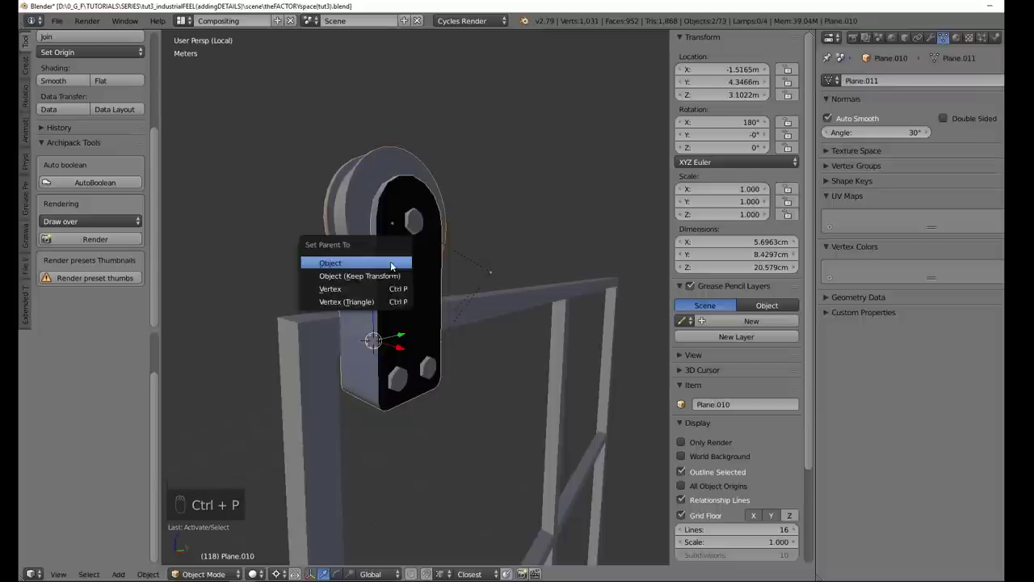
middle_click(440, 299)
- Select the cylinder part behind the bracket and rescale it, then isolate the bracket in local view
key("ctrl+z")
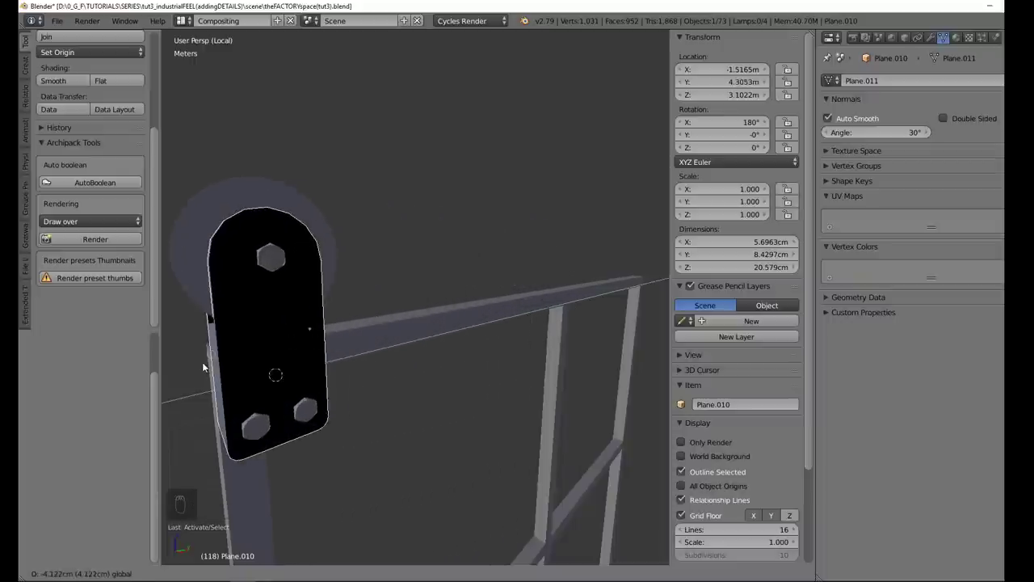
left_click(493, 270)
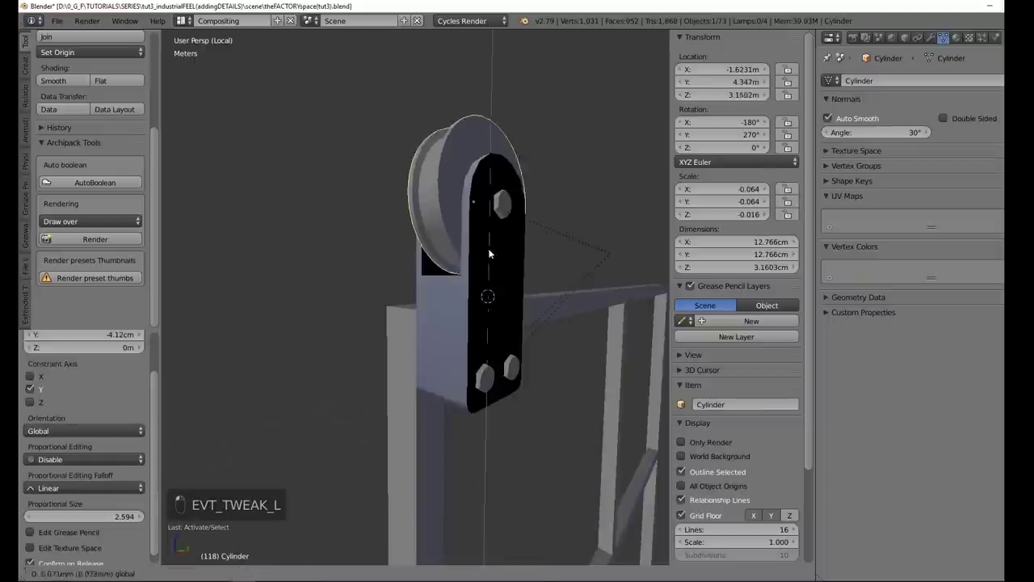
key("ctrl+z")
left_click_drag(476, 261, 455, 239)
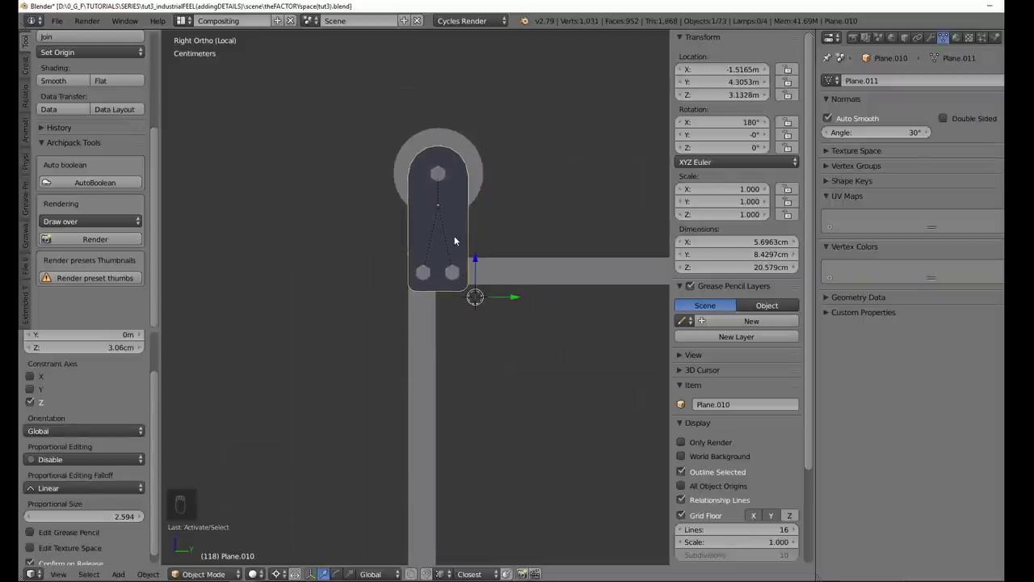
key("s")
key("s")
left_click_drag(457, 291, 444, 238)
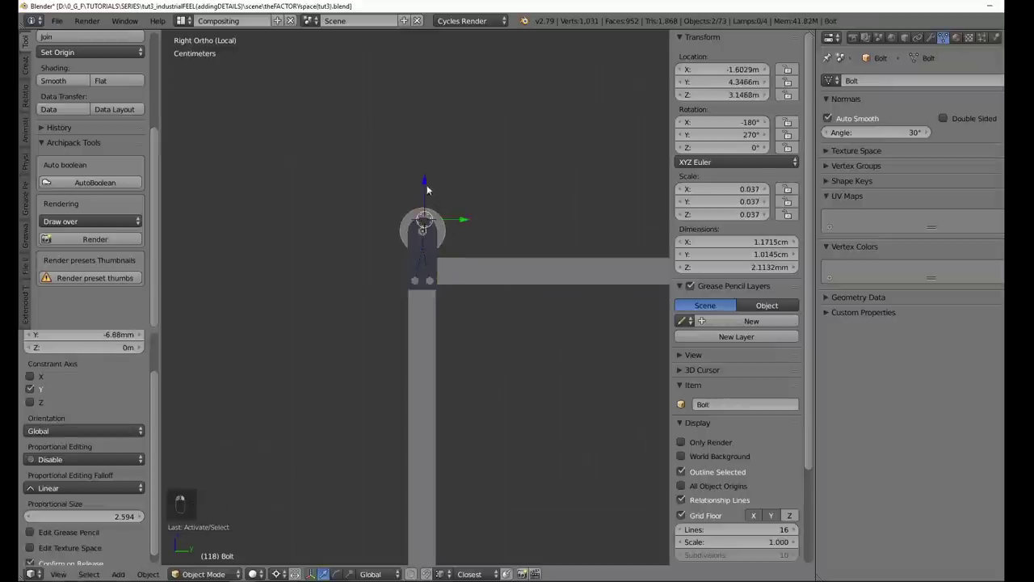
key("KP_Divide")
- Stretch the plate Plane.010 taller to about 16.5 cm and shrink the bracket to half size
key("a")
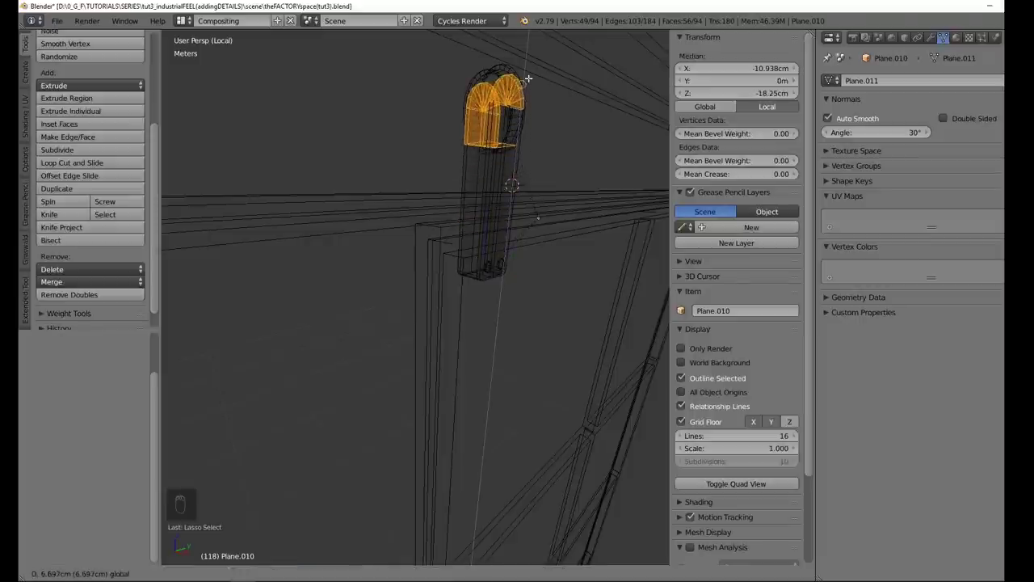
key("Tab")
key("z")
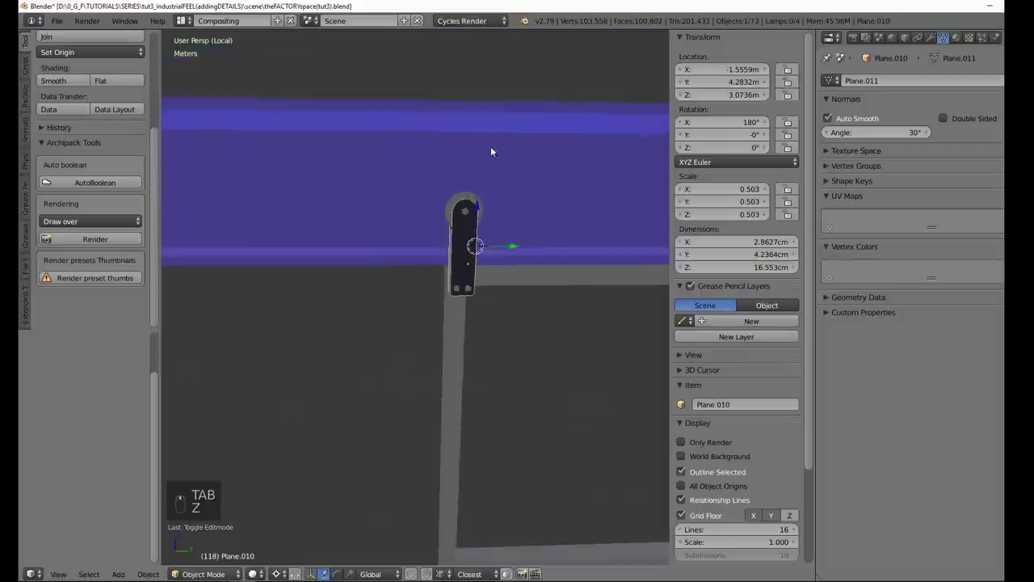
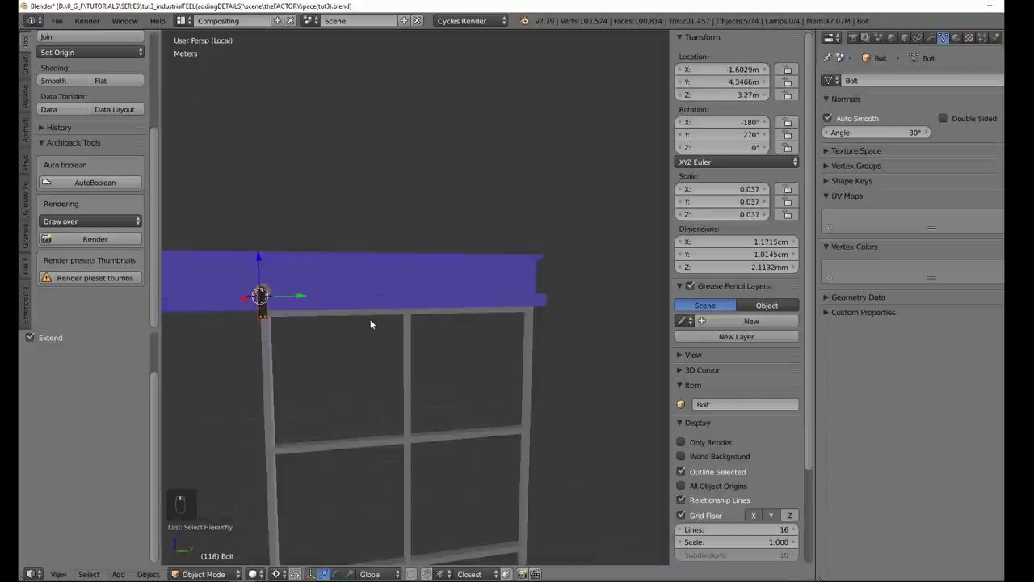
- Duplicate the bolt twice and slide the newest copy Bolt.006 along Y onto the railing post top
key("alt+d")
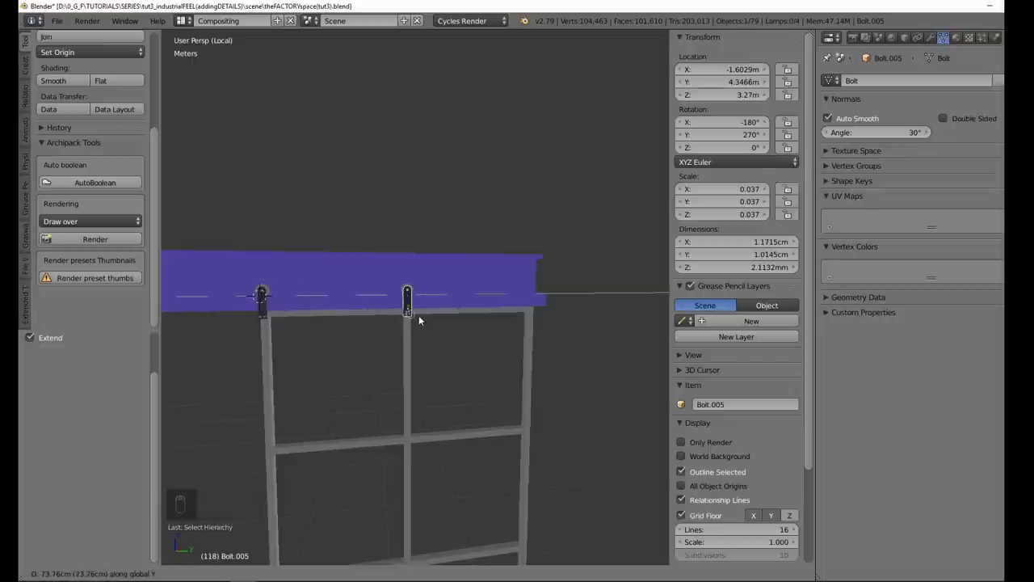
key("alt+d")
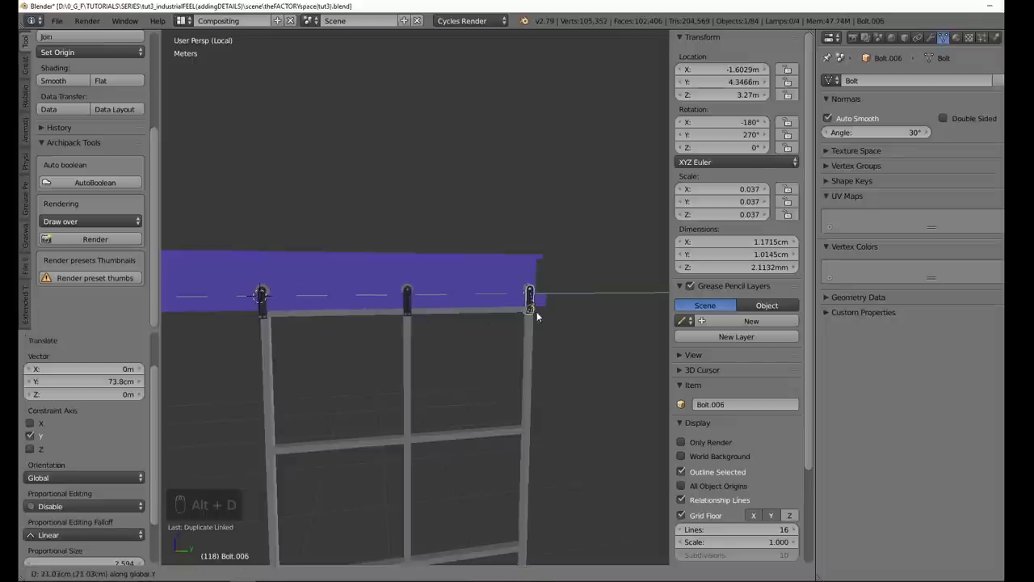
middle_click(529, 315)
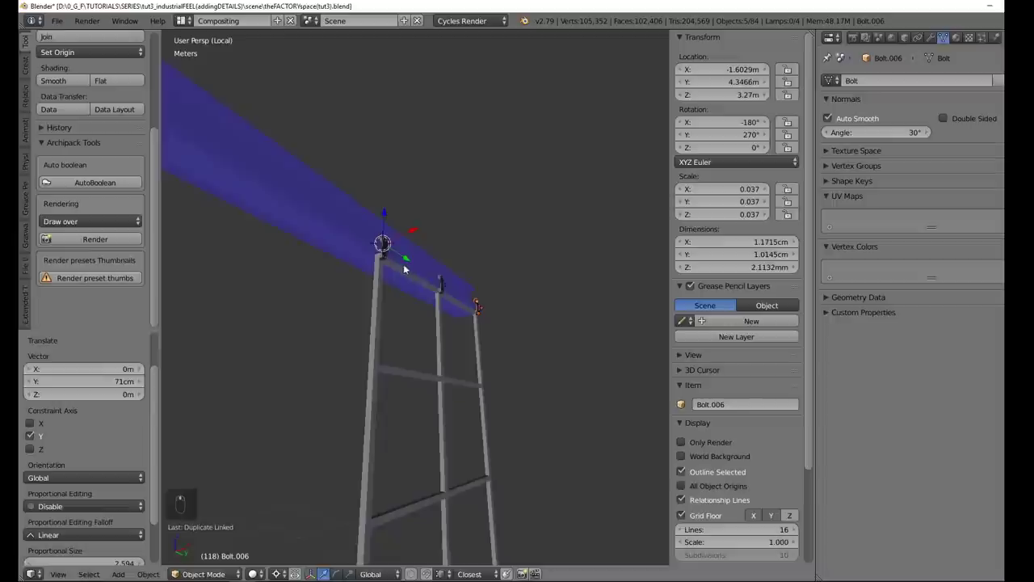
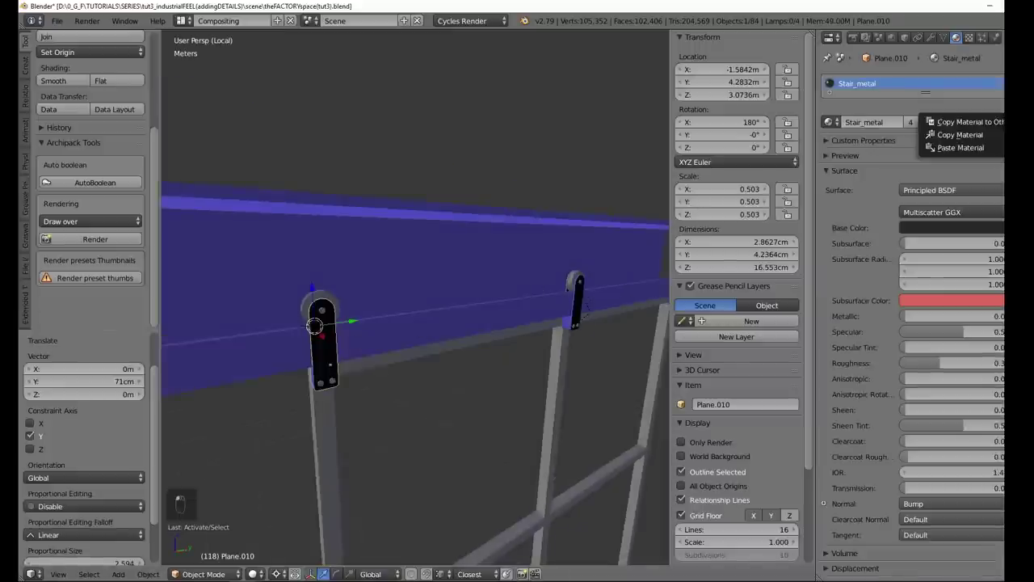
- Show the isolated beam bracket in solid shading and orbit to view its end with the Stair_metal material
key("ctrl+]")
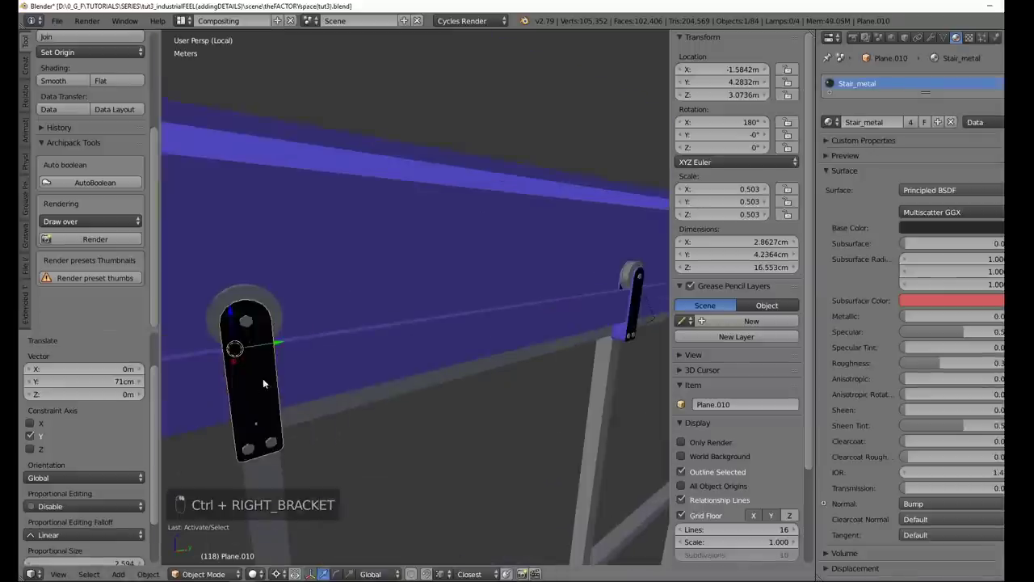
key("ctrl+]")
key("ctrl+[")
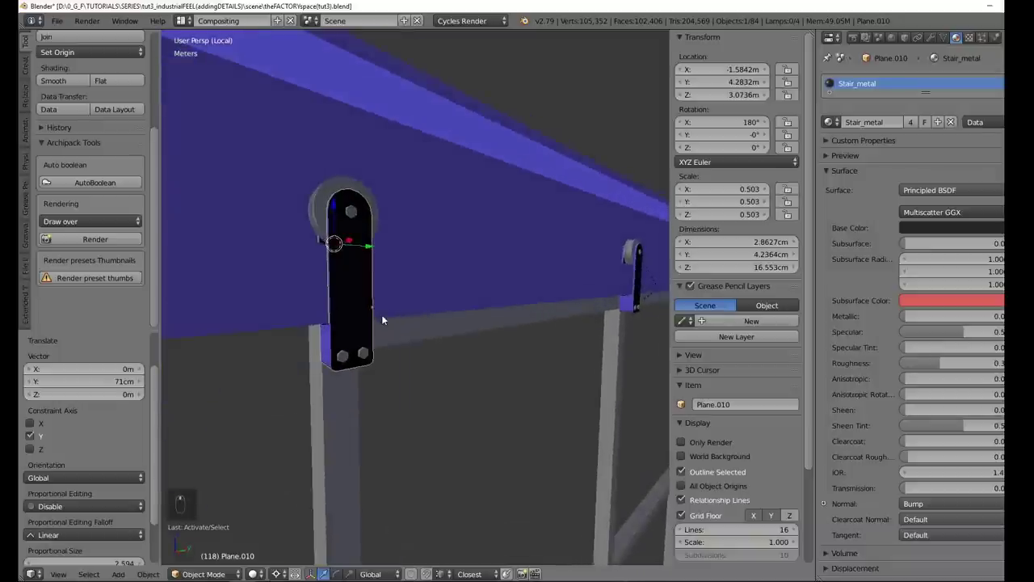
key("z")
key("ctrl+]")
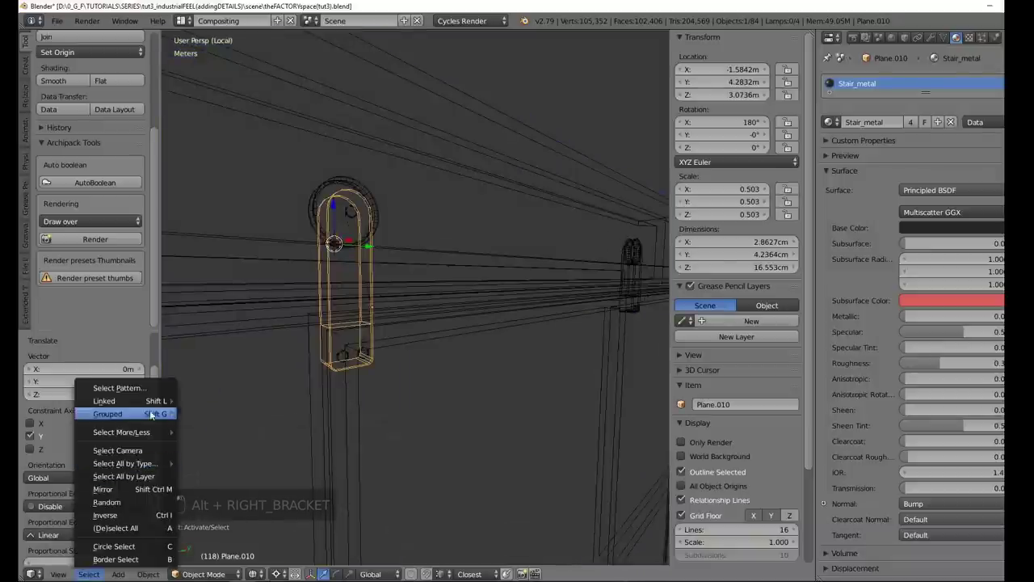
key("shift+]")
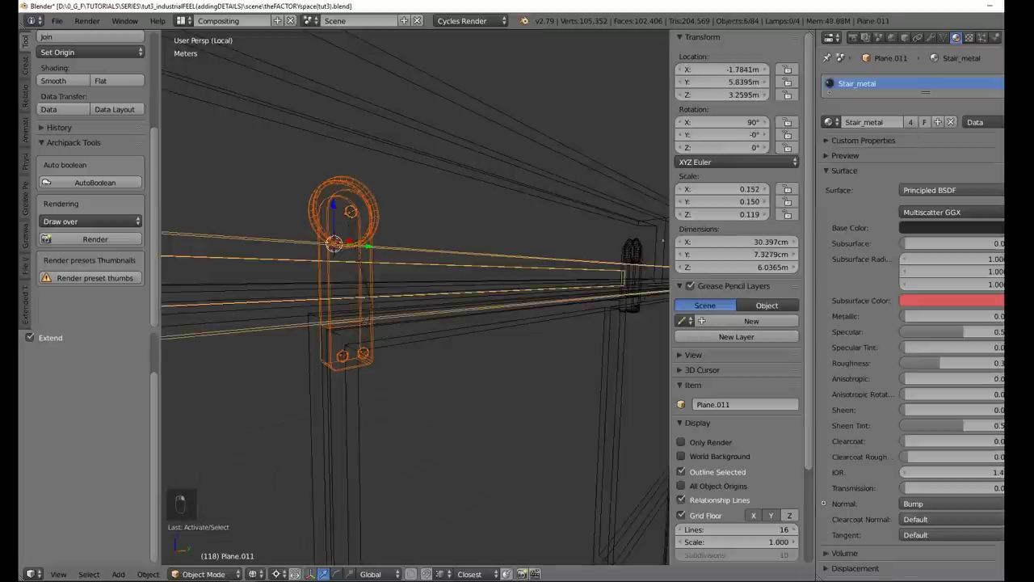
key("z")
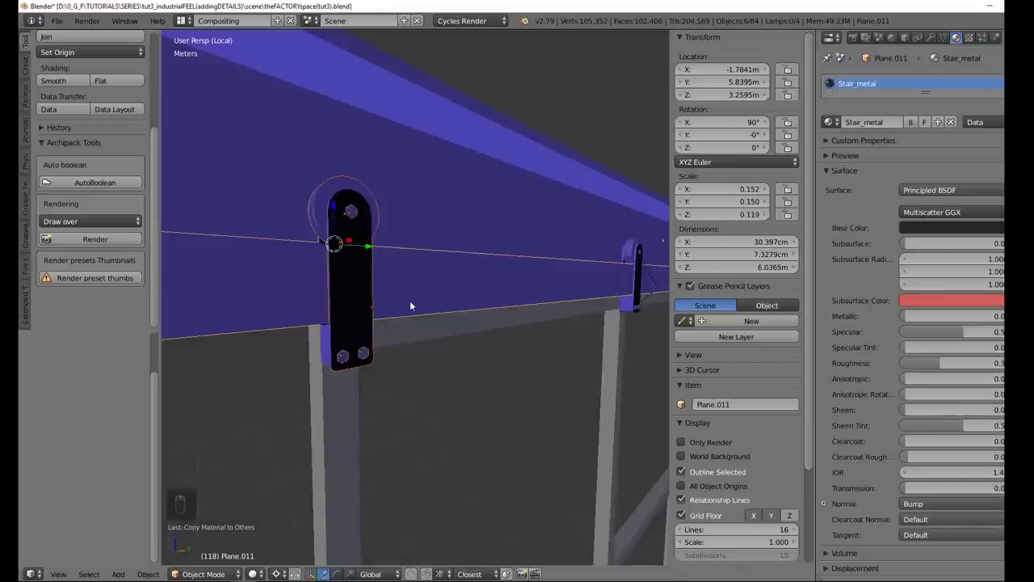
left_click_drag(418, 299, 378, 292)
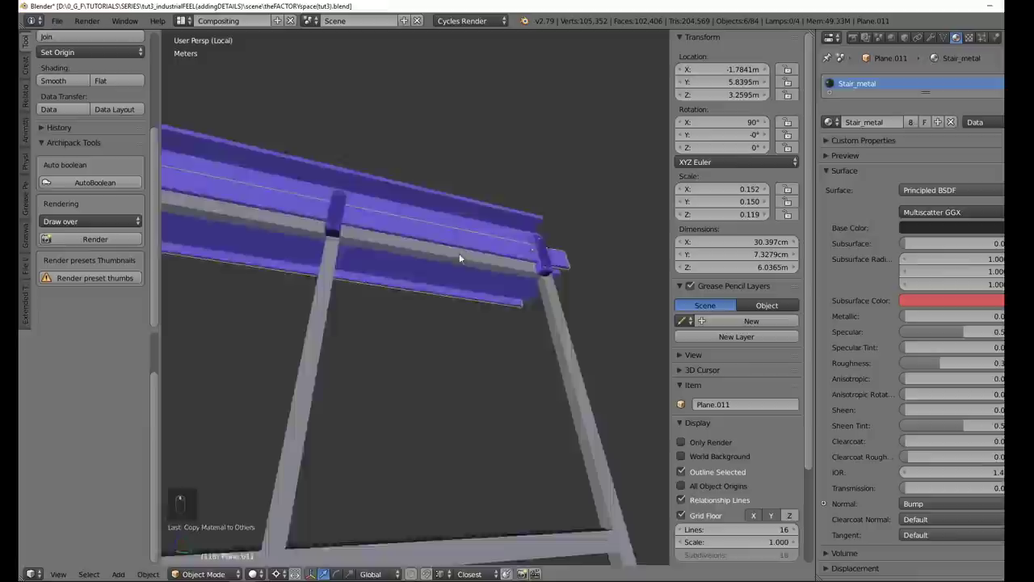
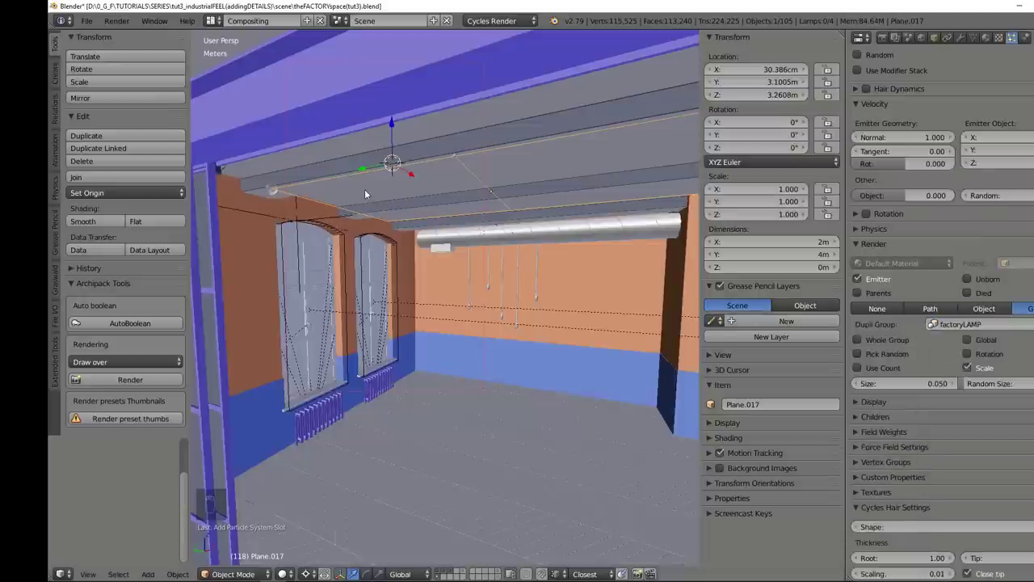
- Orbit around the rail and up to the ceiling to check the hanging factoryLAMP groups
left_click_drag(530, 262, 235, 236)
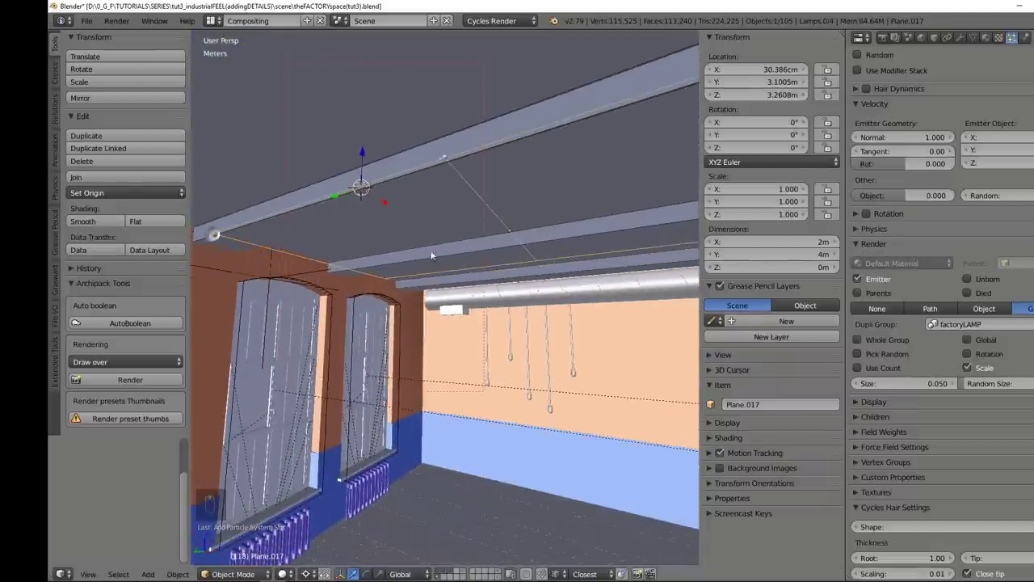
middle_click(532, 185)
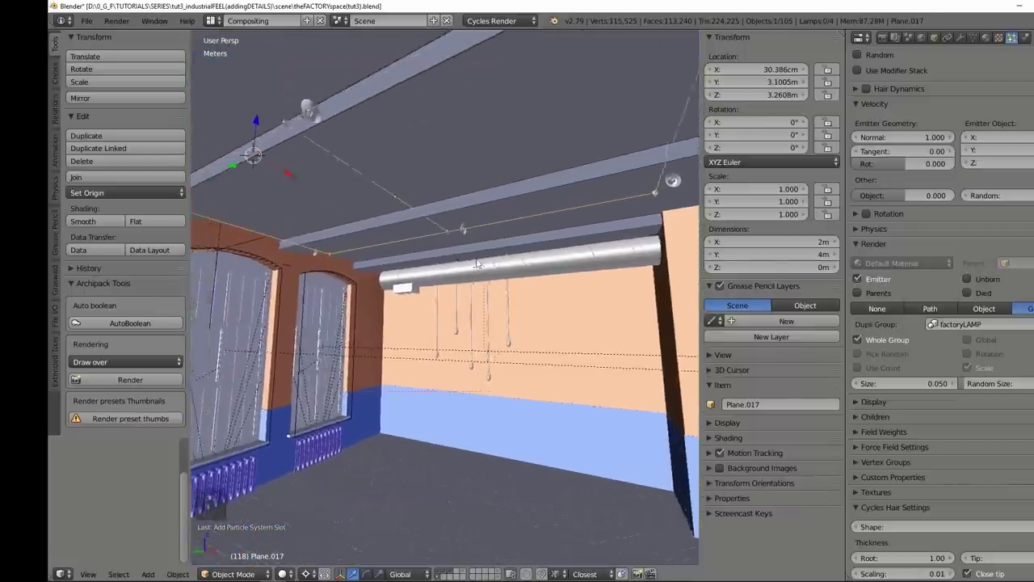
left_click_drag(532, 248, 497, 250)
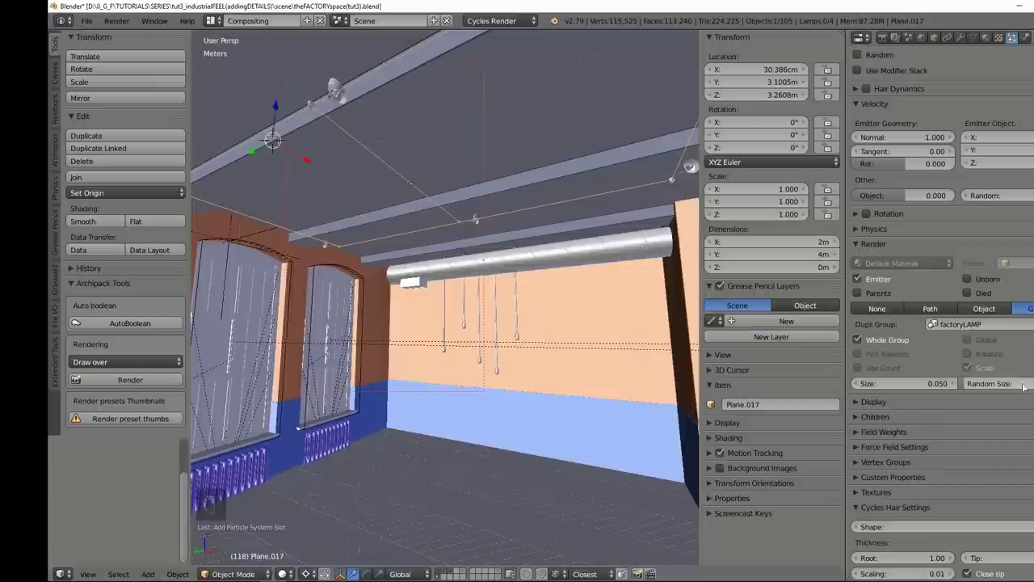
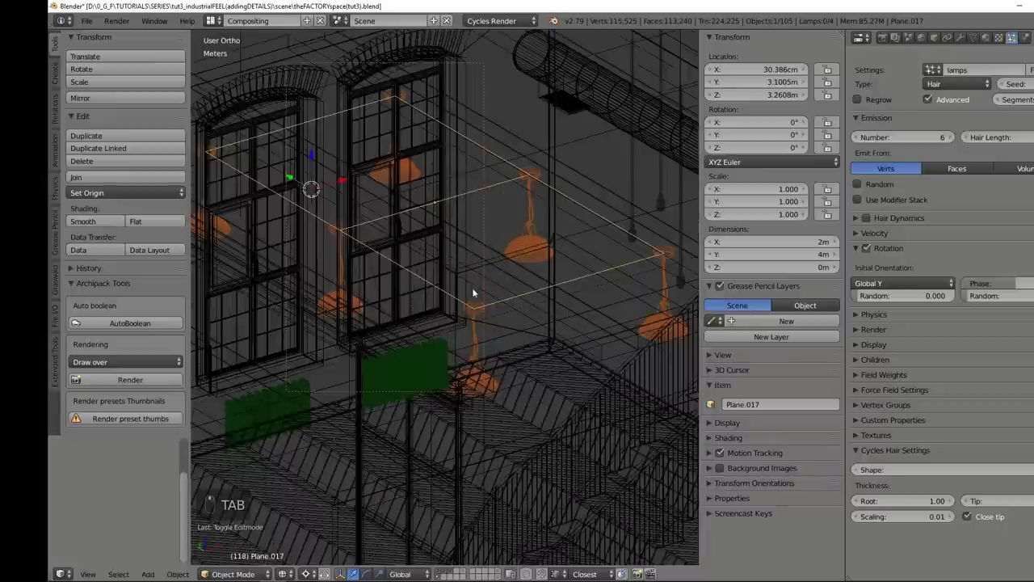
- From top view, shift the emitter Plane.017 along Y under the rail and isolate it
left_click_drag(515, 307, 484, 312)
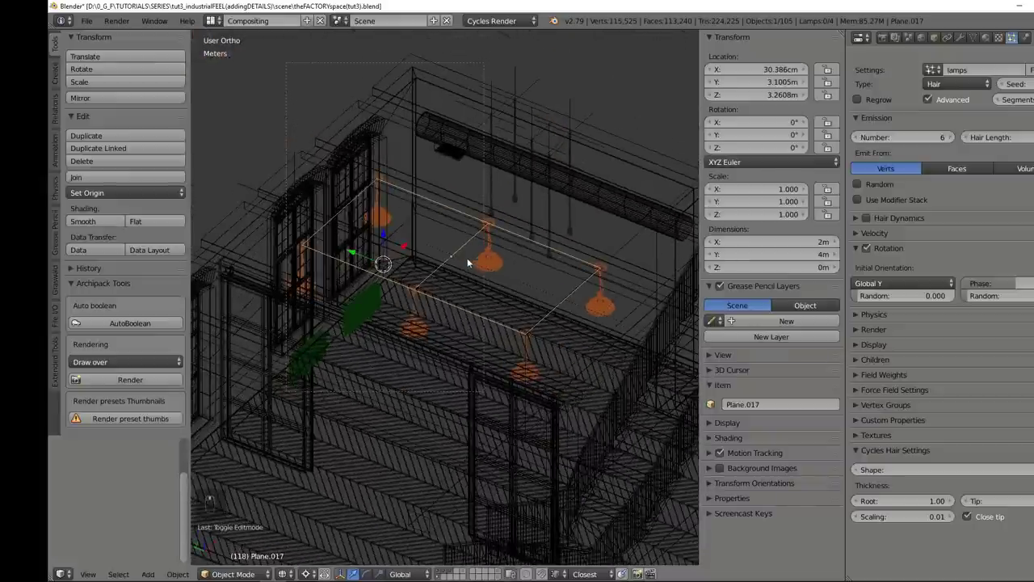
left_click_drag(462, 256, 467, 244)
left_click(447, 264)
key("KP_7")
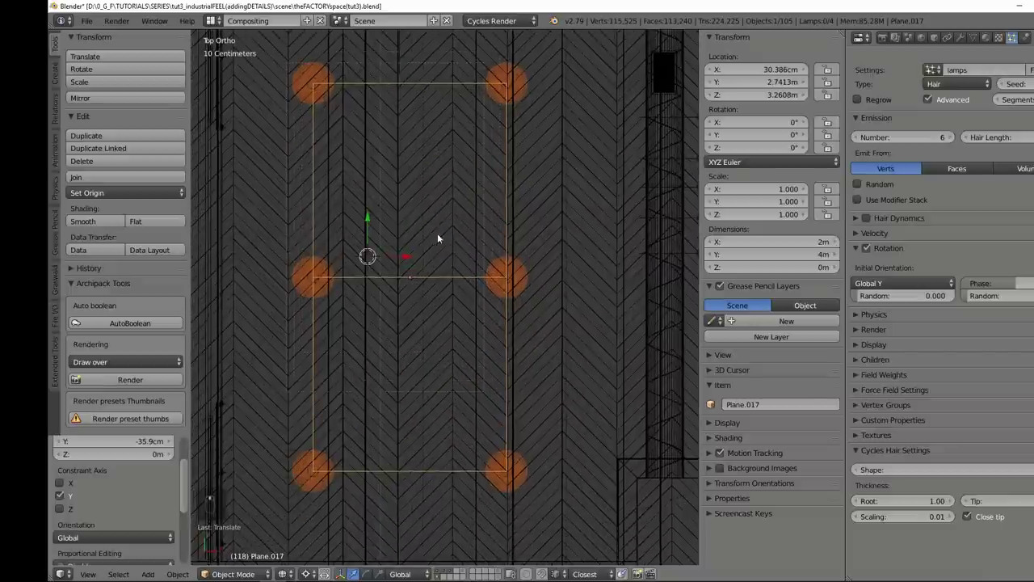
left_click_drag(460, 263, 459, 263)
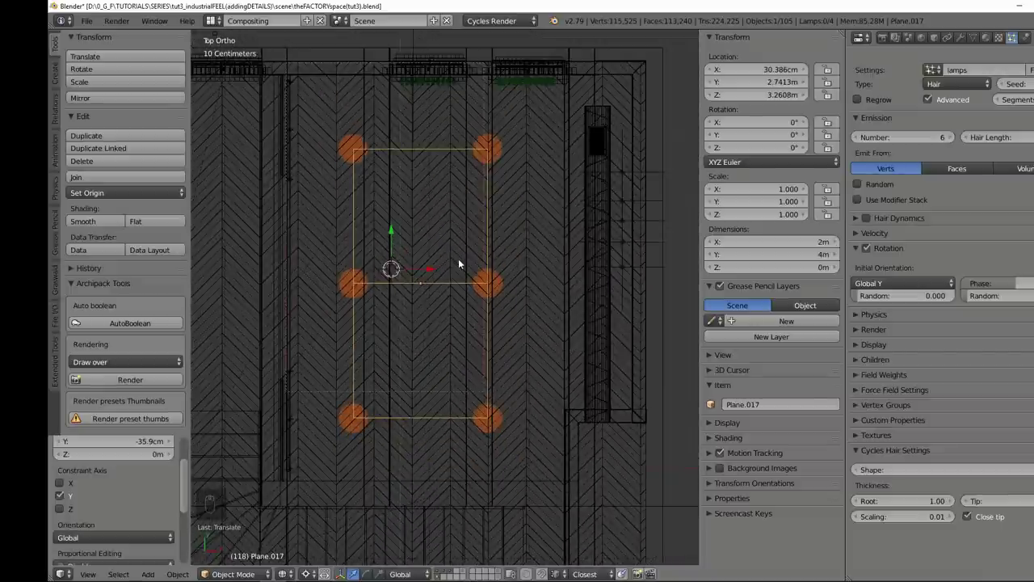
key("Tab")
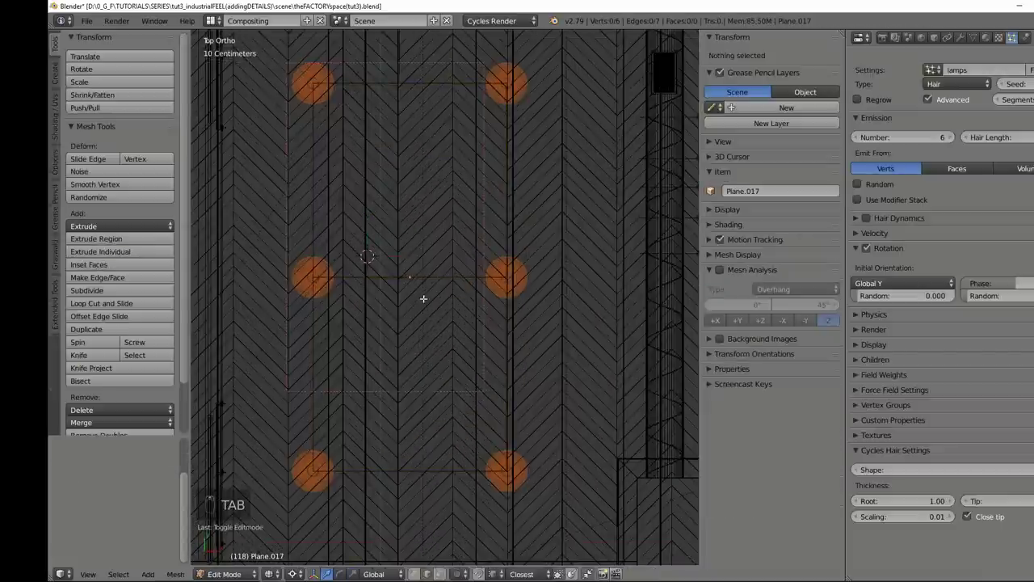
key("Tab")
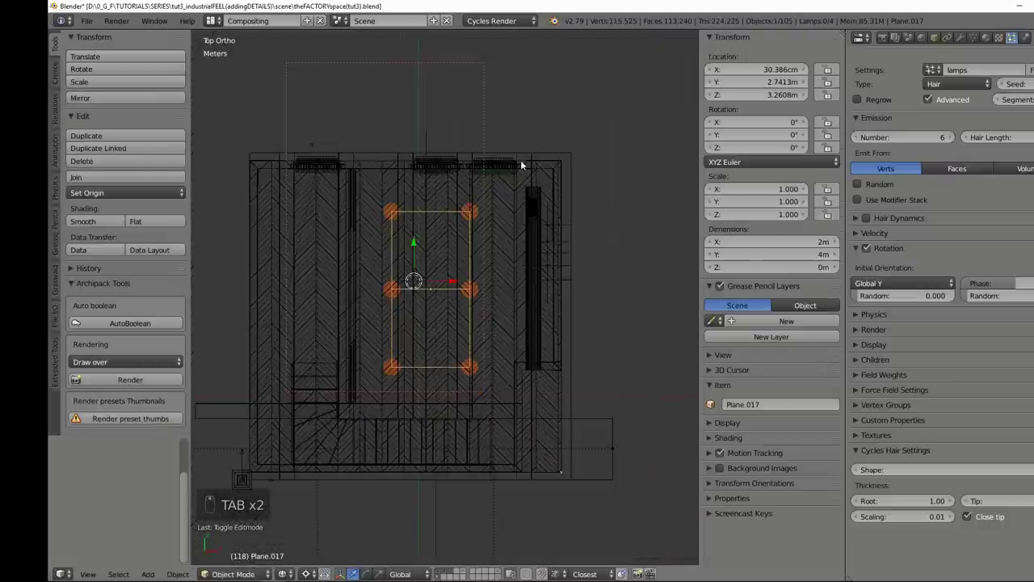
left_click_drag(463, 155, 513, 267)
key("KP_Divide")
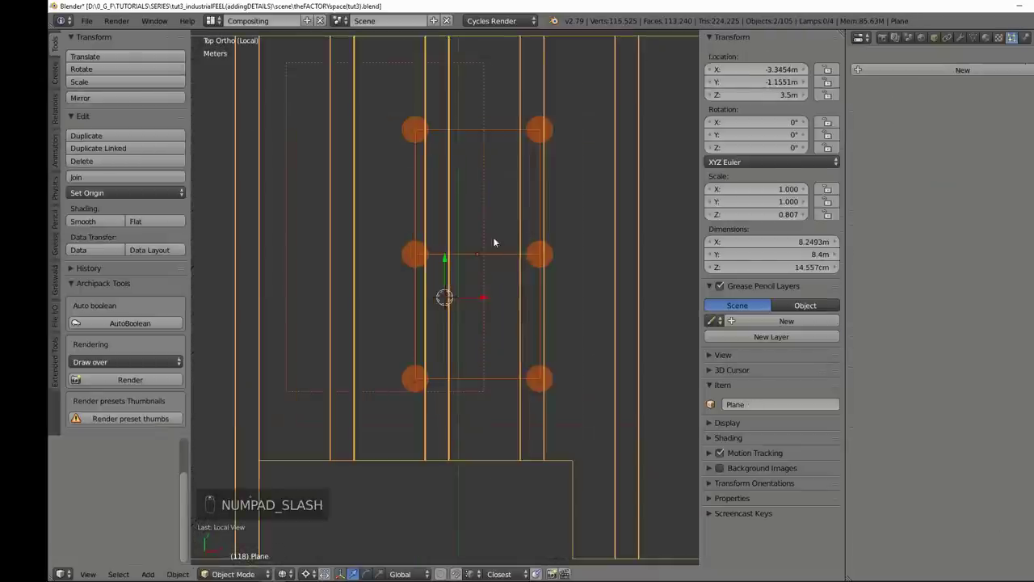
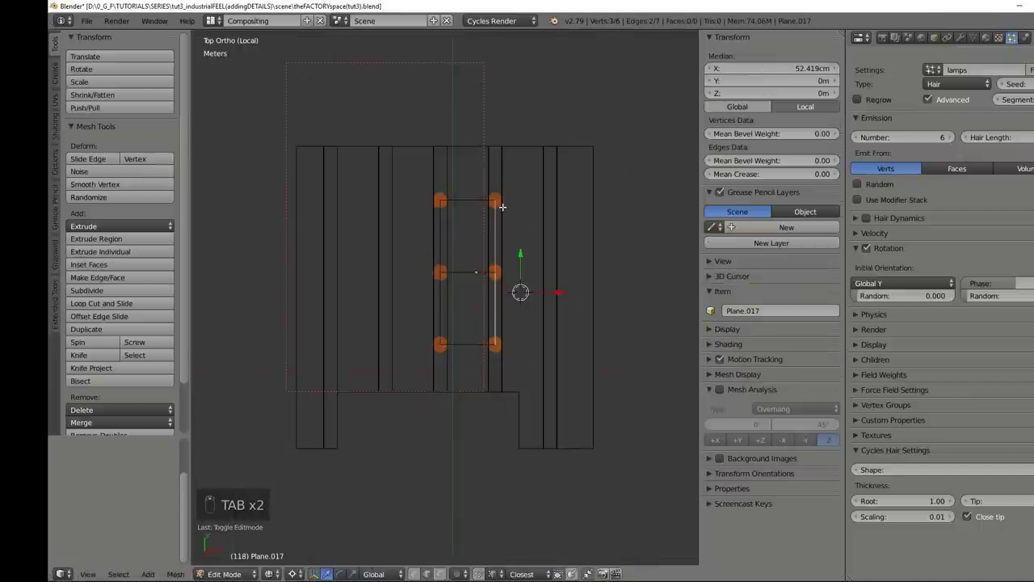
- Move the emitter plane's vertices inward to narrow it, then return from local view
key("Tab")
key("KP_Divide")
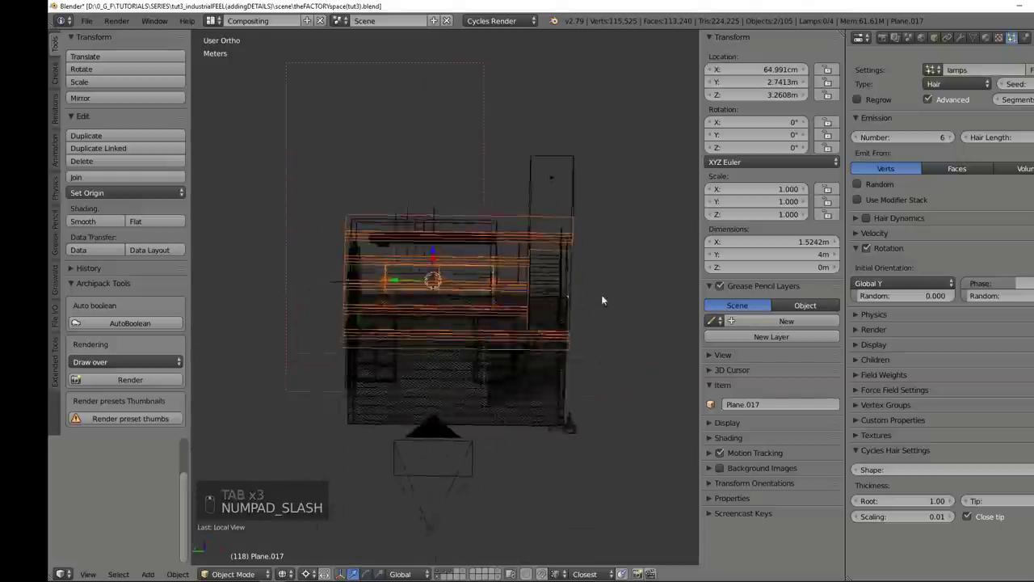
key("KP_5")
key("KP_0")
- From front view raise the emitter along Z to about 3.31 m so the lamps hang in a row
key("z")
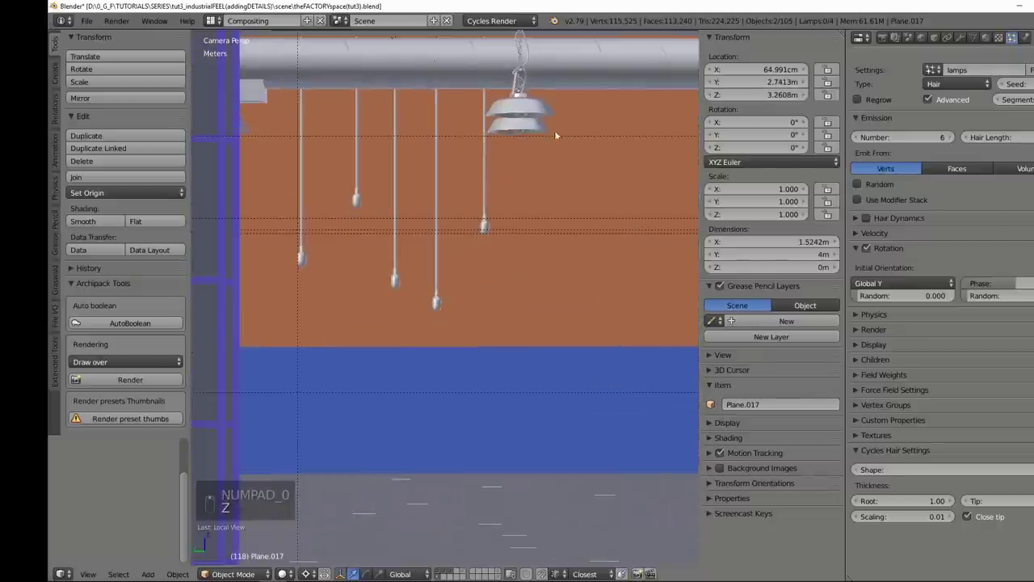
key("KP_3")
key("KP_1")
key("KP_5")
key("z")
key("ctrl+z")
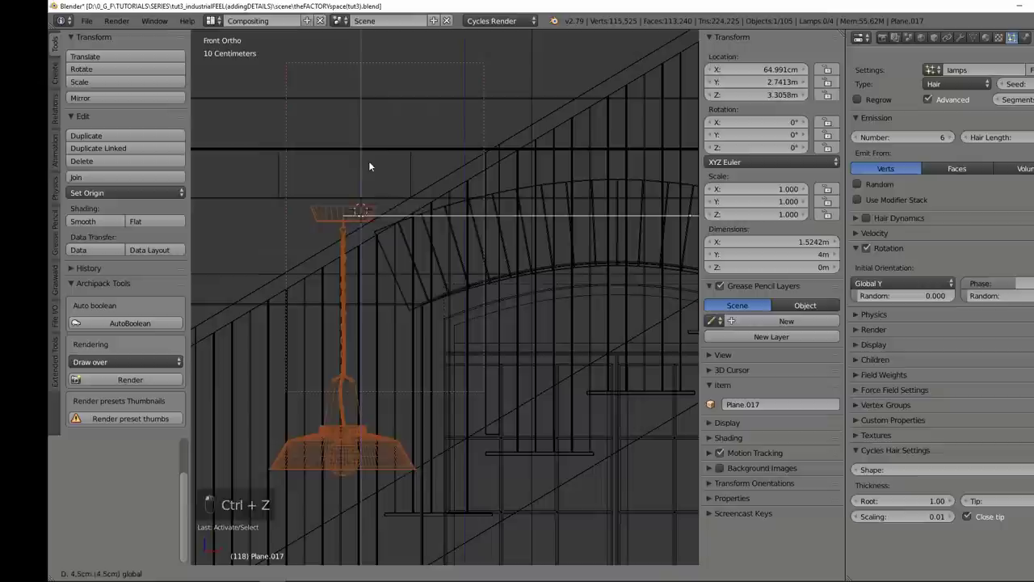